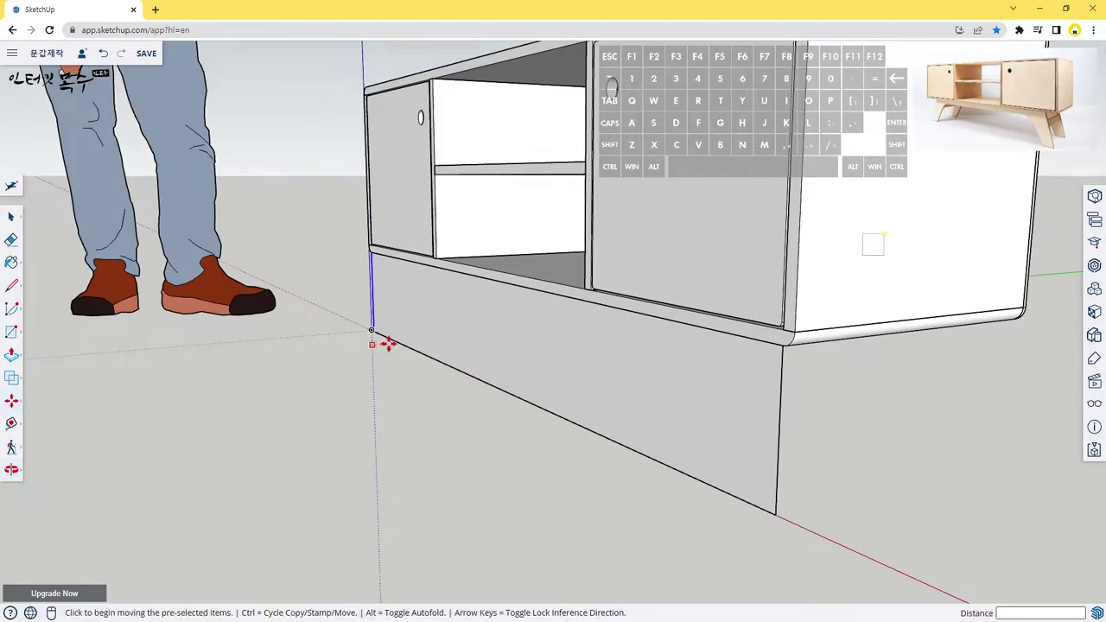
Start Push/Pull to extrude the base panel beneath the cabinet.
key(p)
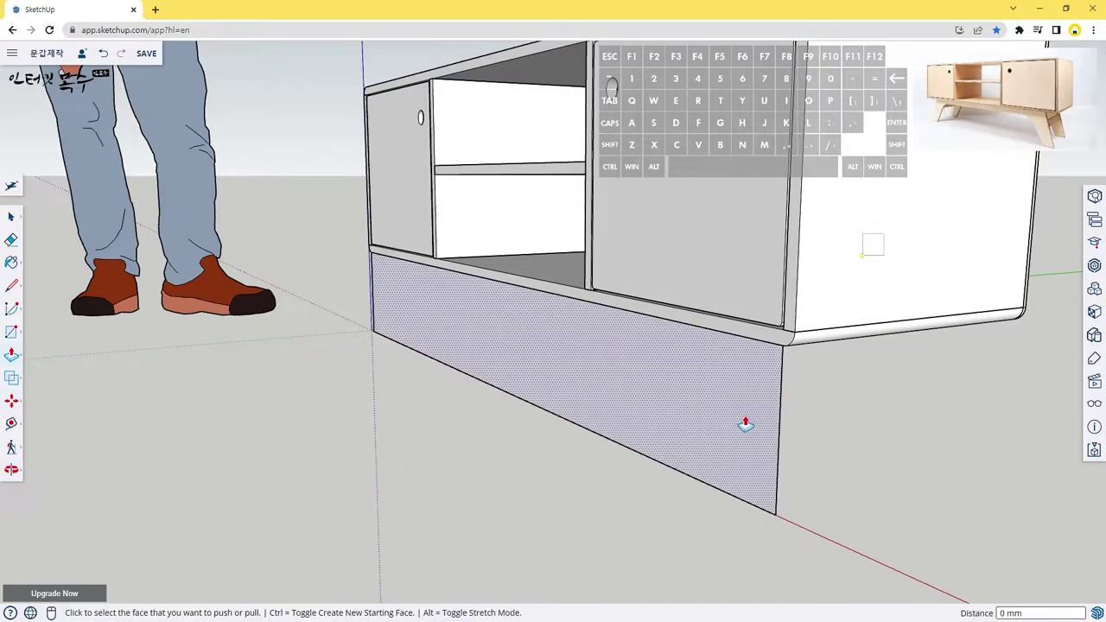
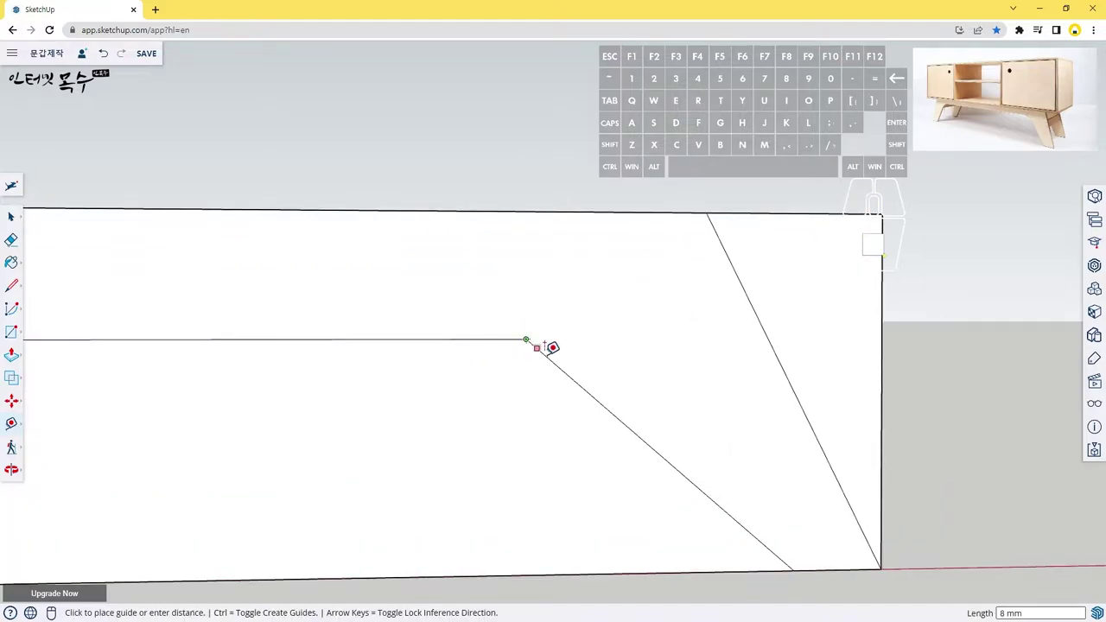
Place guide points 50 along the slanted edge and 50 along the horizontal edge from the inner corner.
key(5)
key(0)
key(Return)
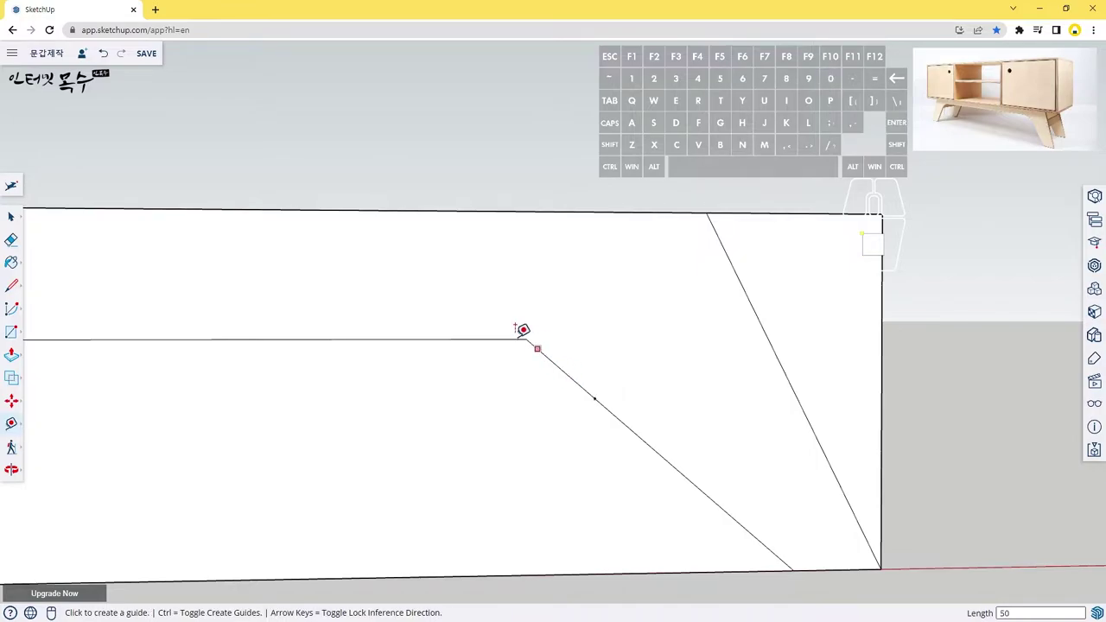
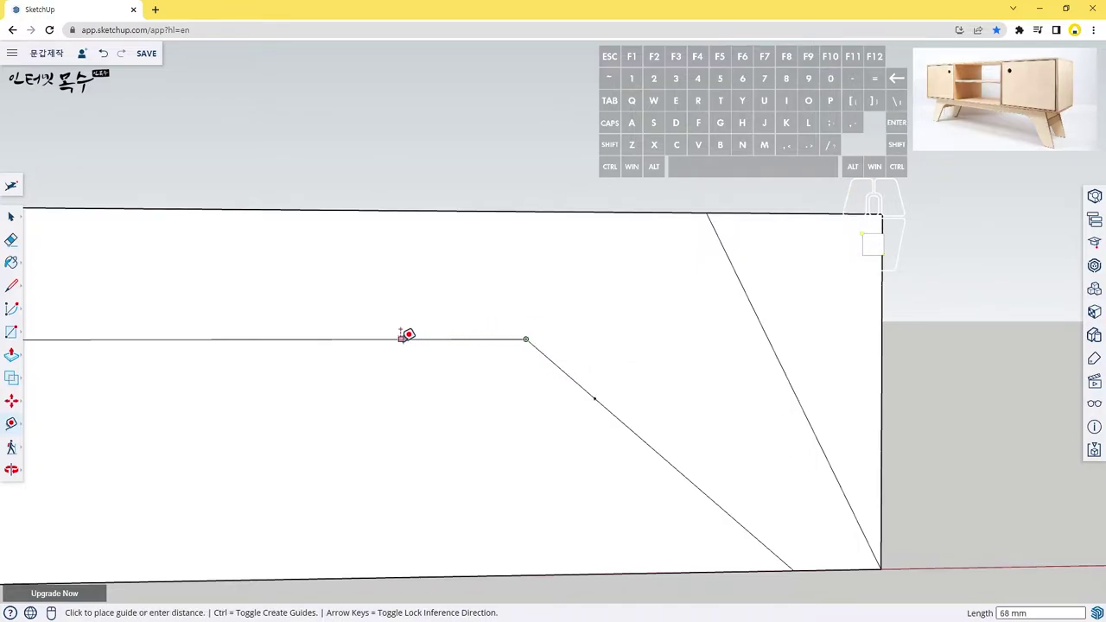
key(5)
key(0)
key(Return)
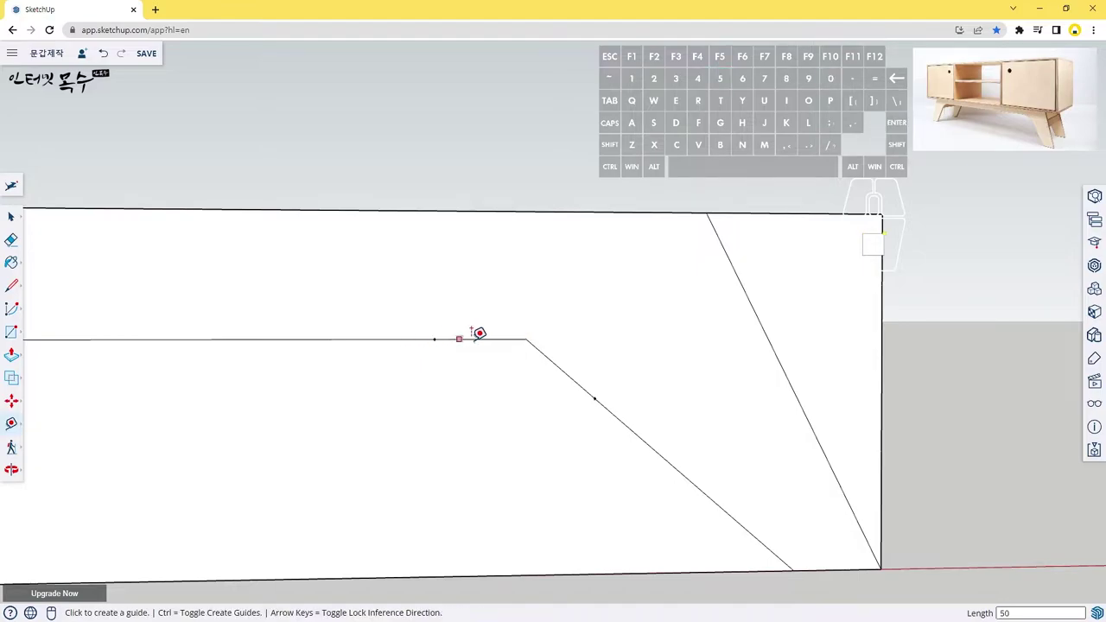
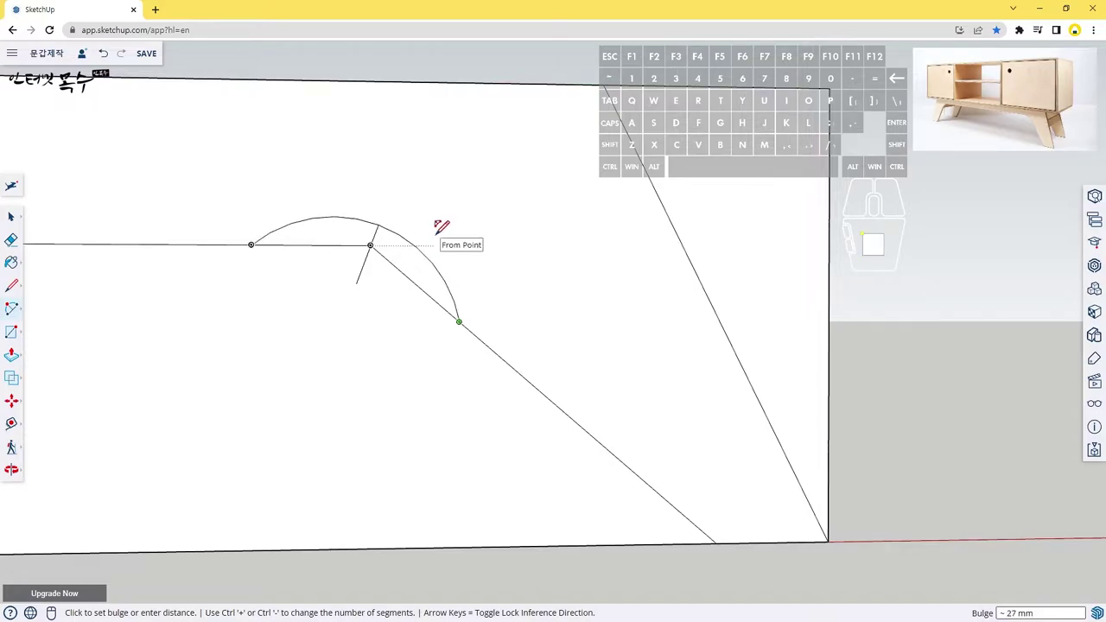
Finish the corner arc with a bulge of 9.
key(9)
key(Return)
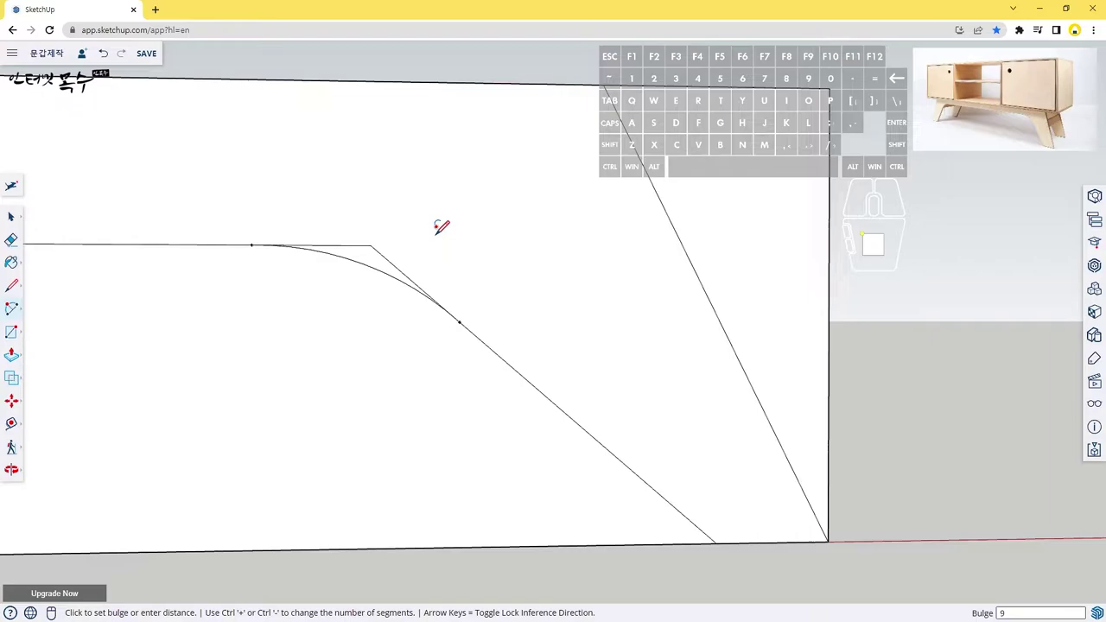
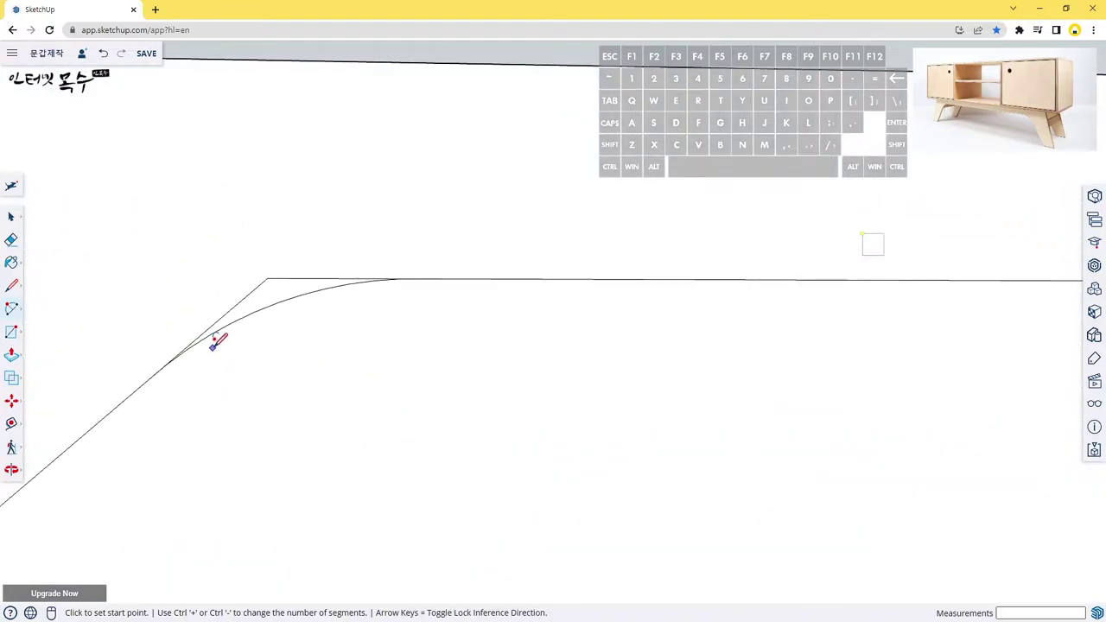
Erase the leftover sharp corner edge and the straight edge beyond the curve.
key(e)
click(311, 272)
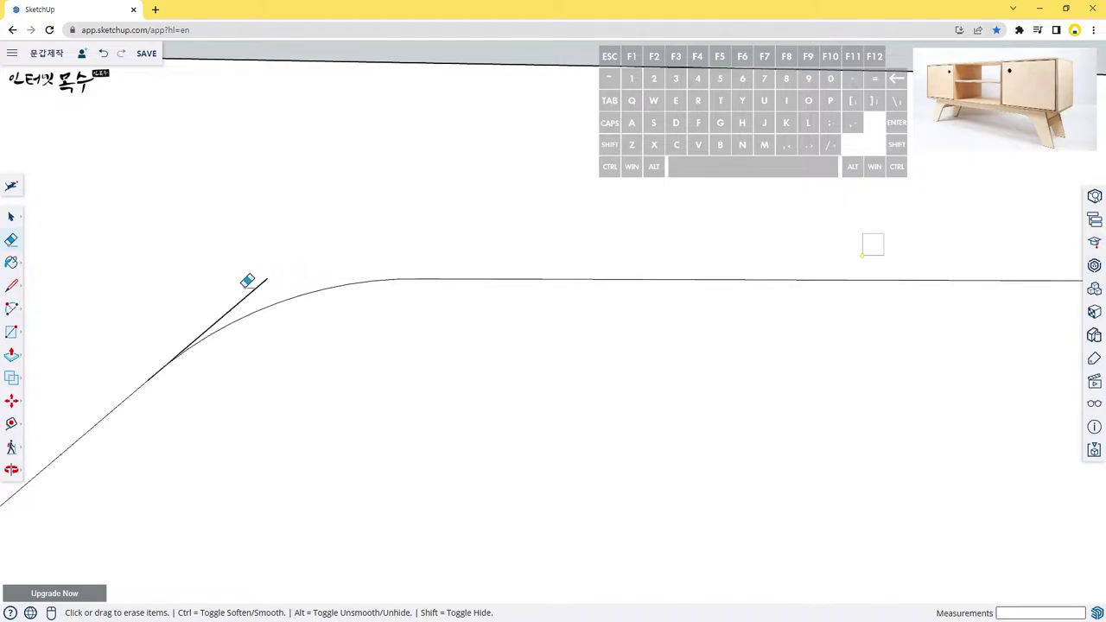
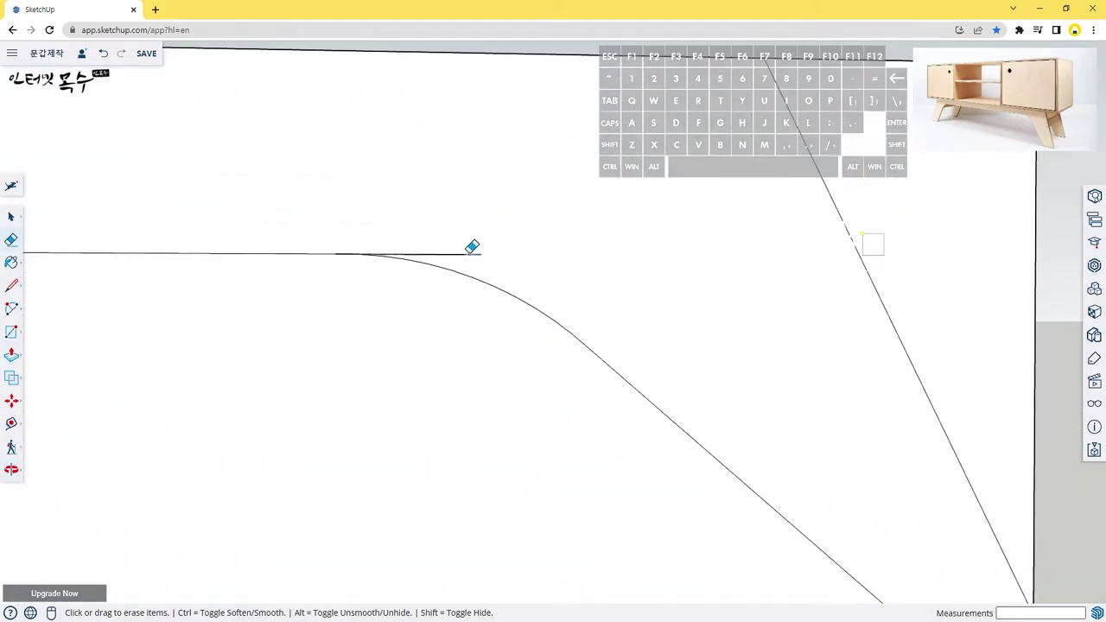
click(476, 249)
scroll(down, 3)
middle_click(533, 306)
drag(546, 313, 732, 396)
drag(757, 408, 494, 415)
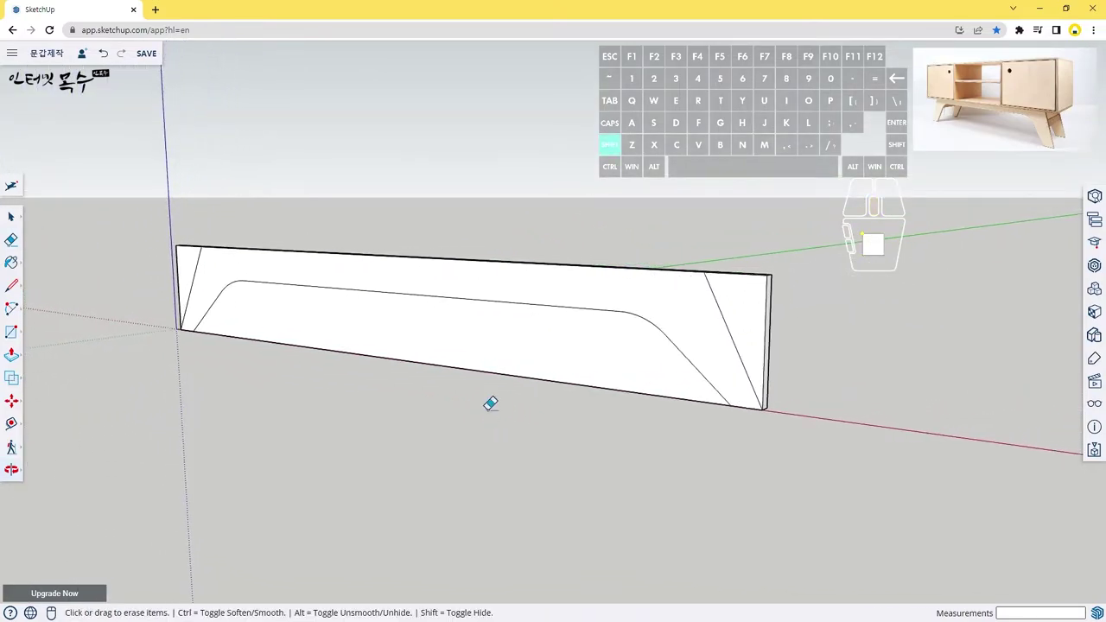
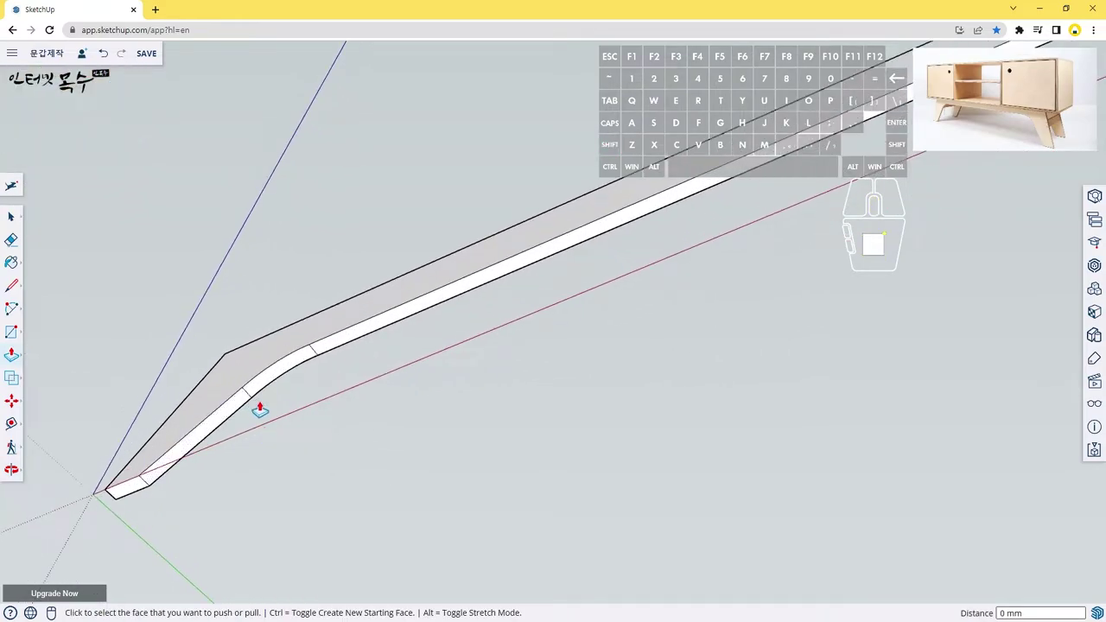
Soften the seam lines across the curved side faces of the leg panel with the Eraser.
key(e)
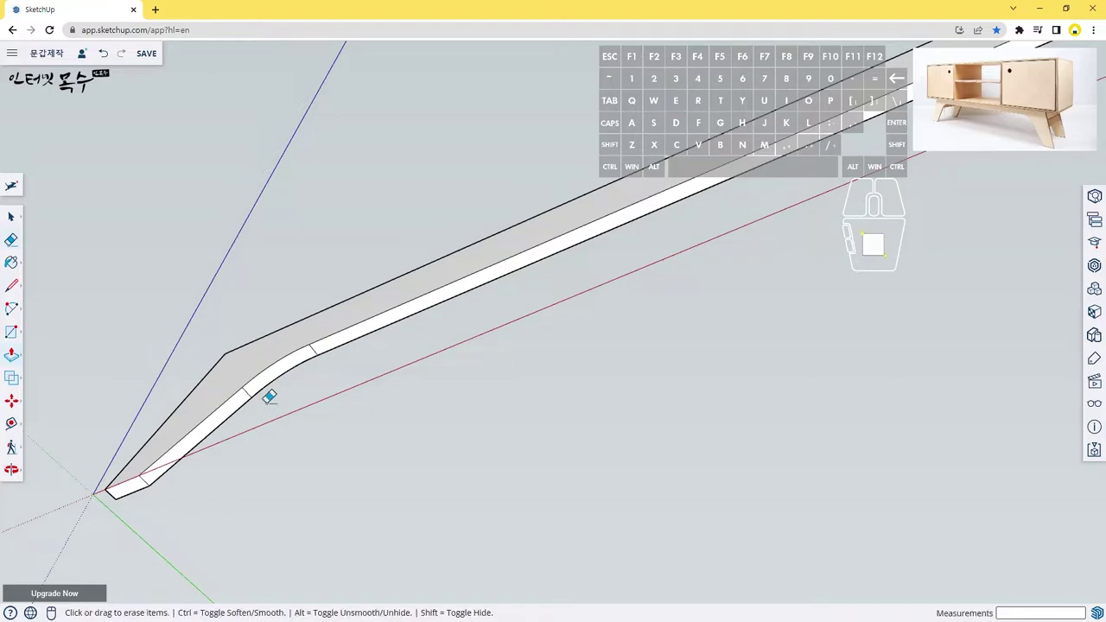
middle_click(267, 396)
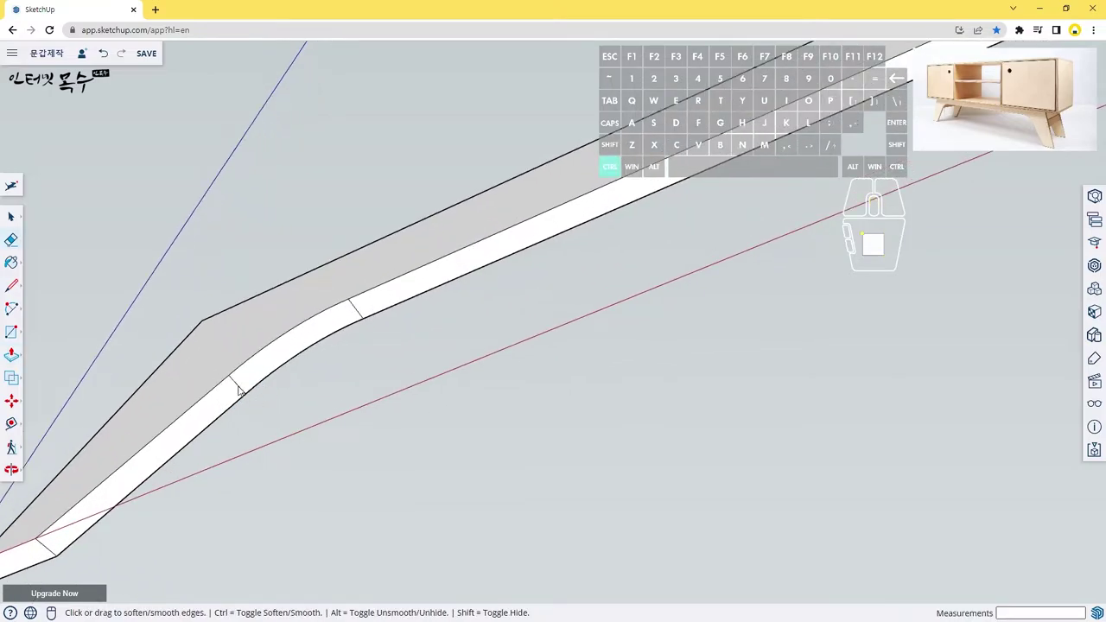
drag(243, 381, 253, 375)
drag(357, 310, 373, 302)
drag(656, 298, 632, 318)
drag(762, 297, 650, 353)
drag(800, 302, 226, 460)
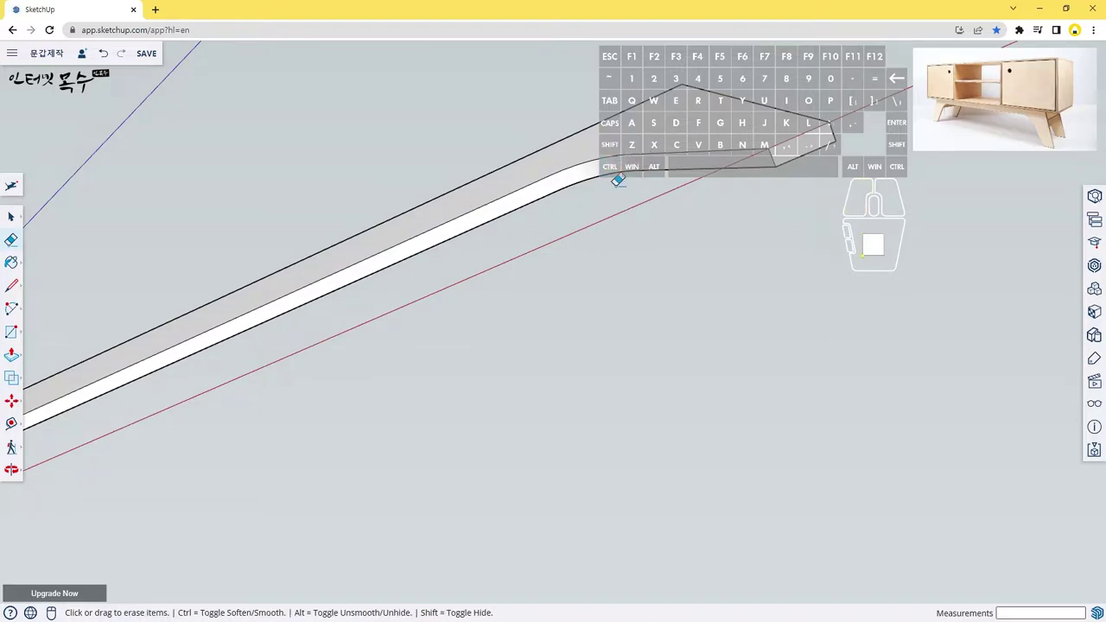
scroll(down, 3)
middle_click(560, 229)
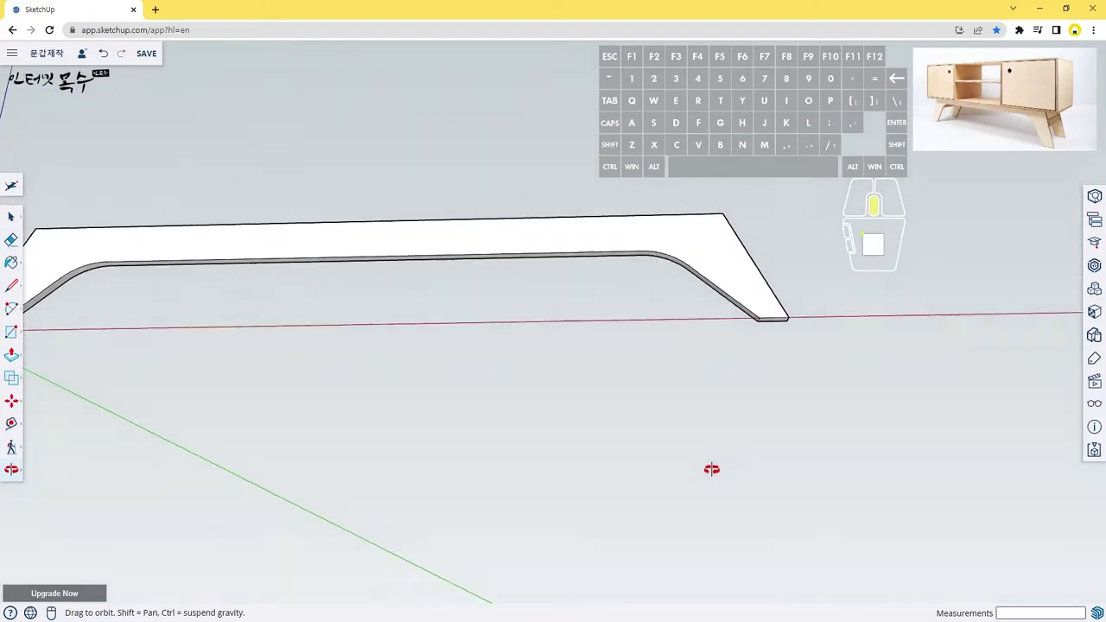
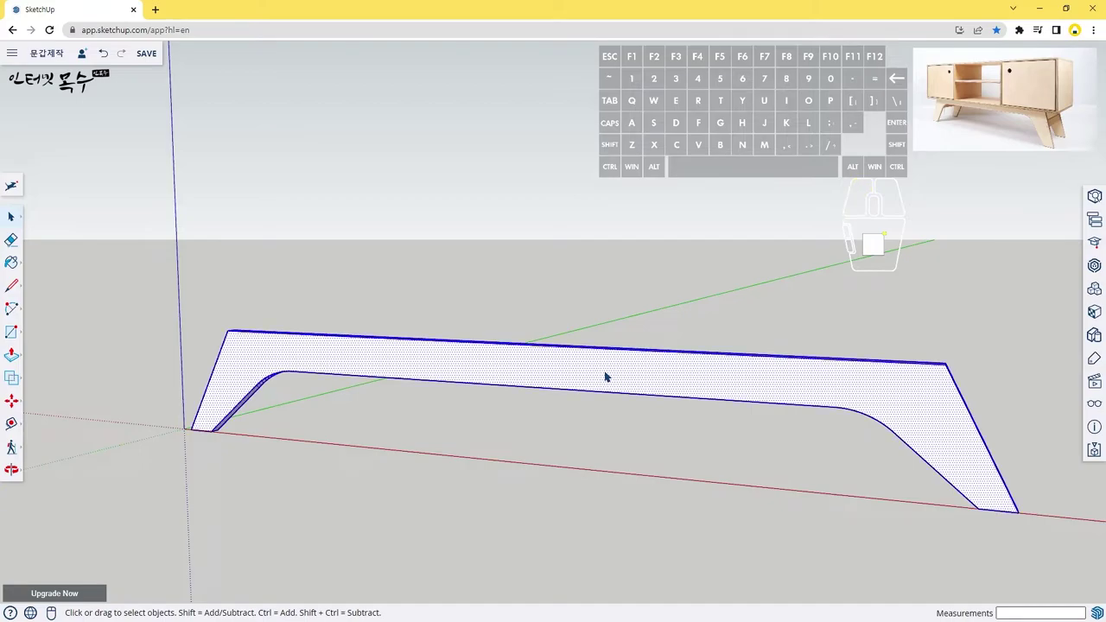
Make the leg shape a component and move it 30 into position.
key(shift+g)
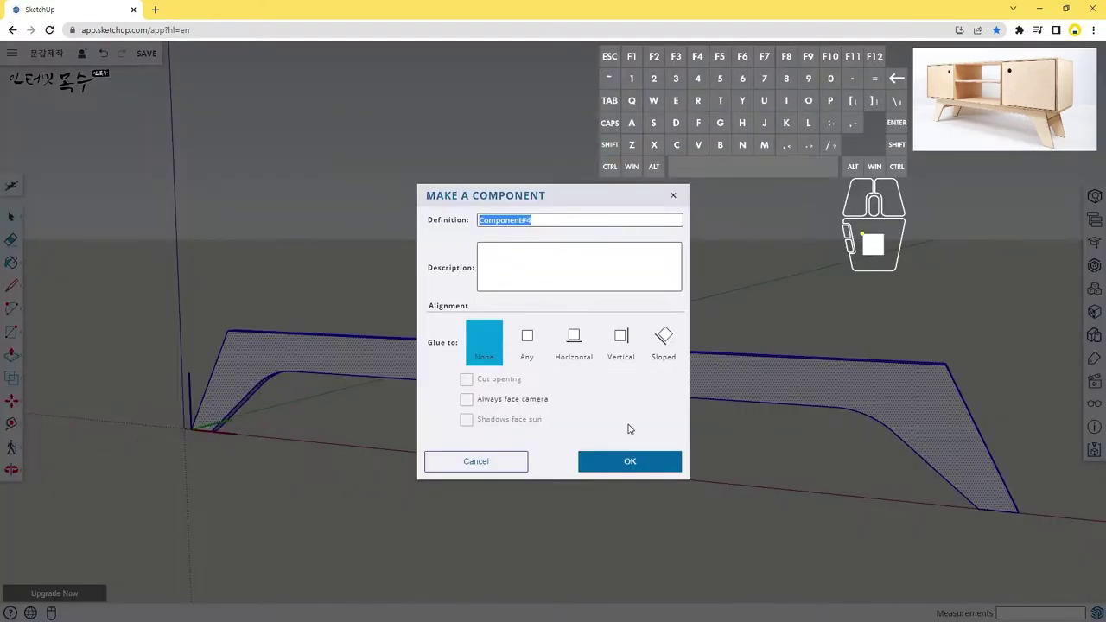
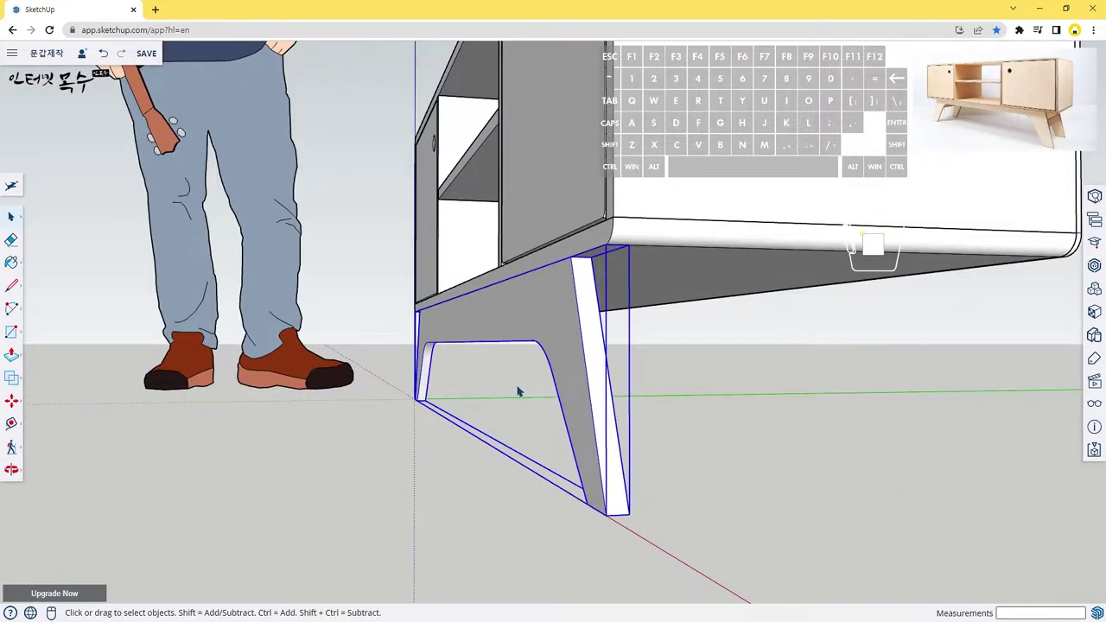
key(m)
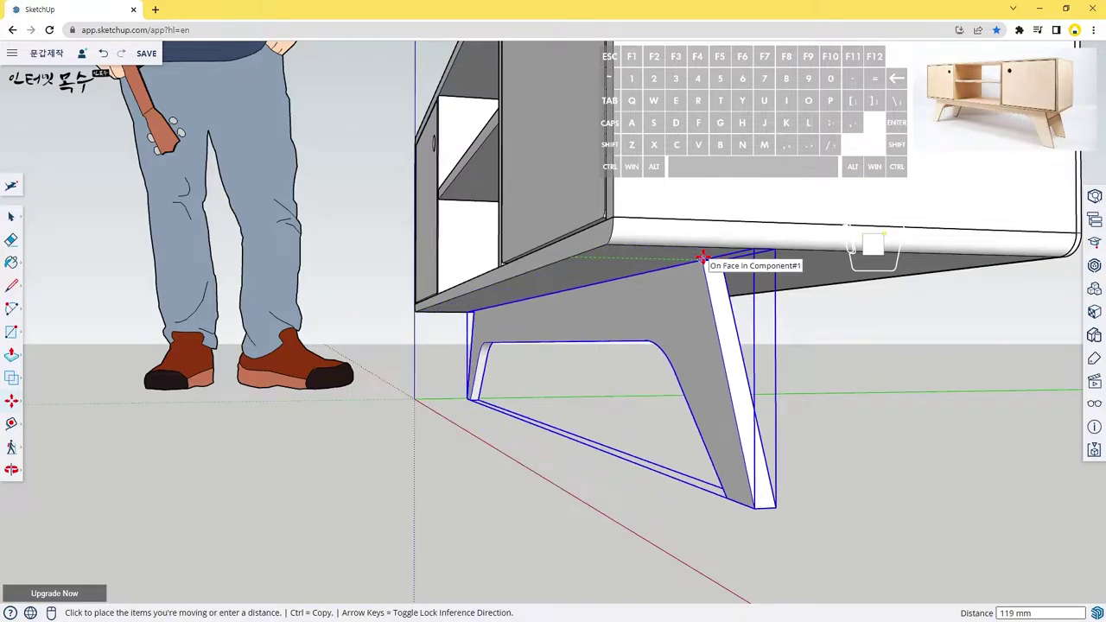
key(3)
key(0)
key(Return)
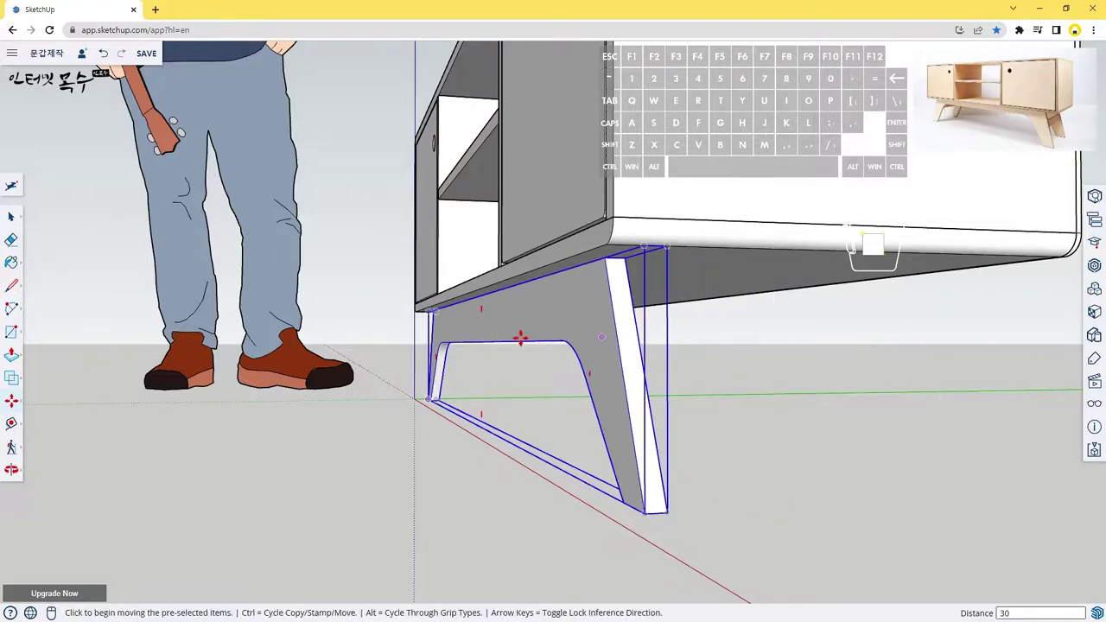
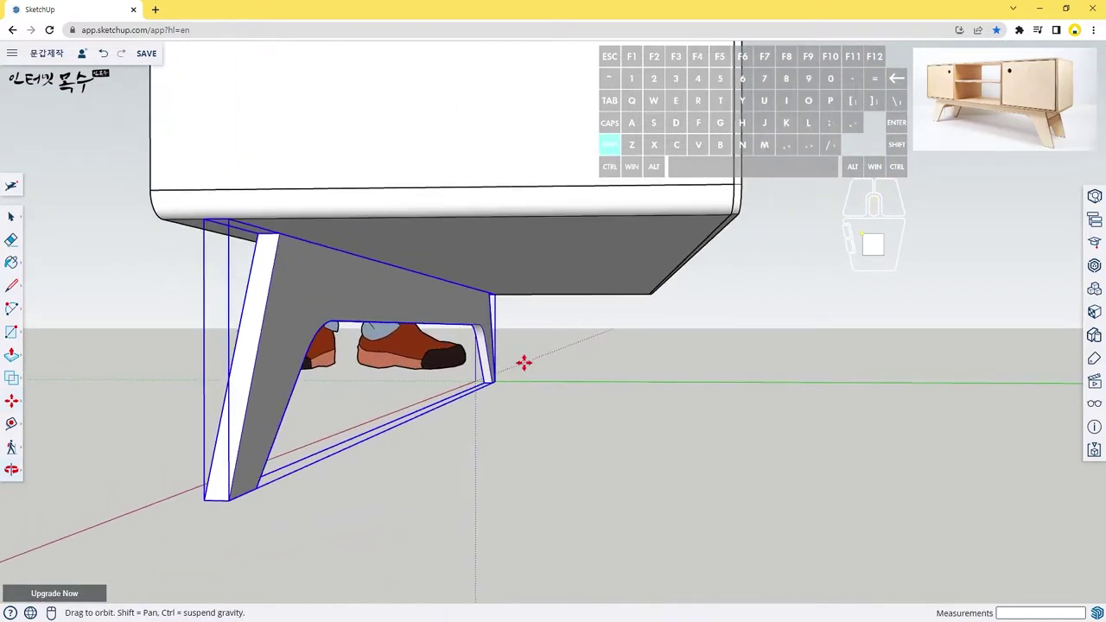
Move the leg copy to the opposite side and hide the cabinet body.
key(m)
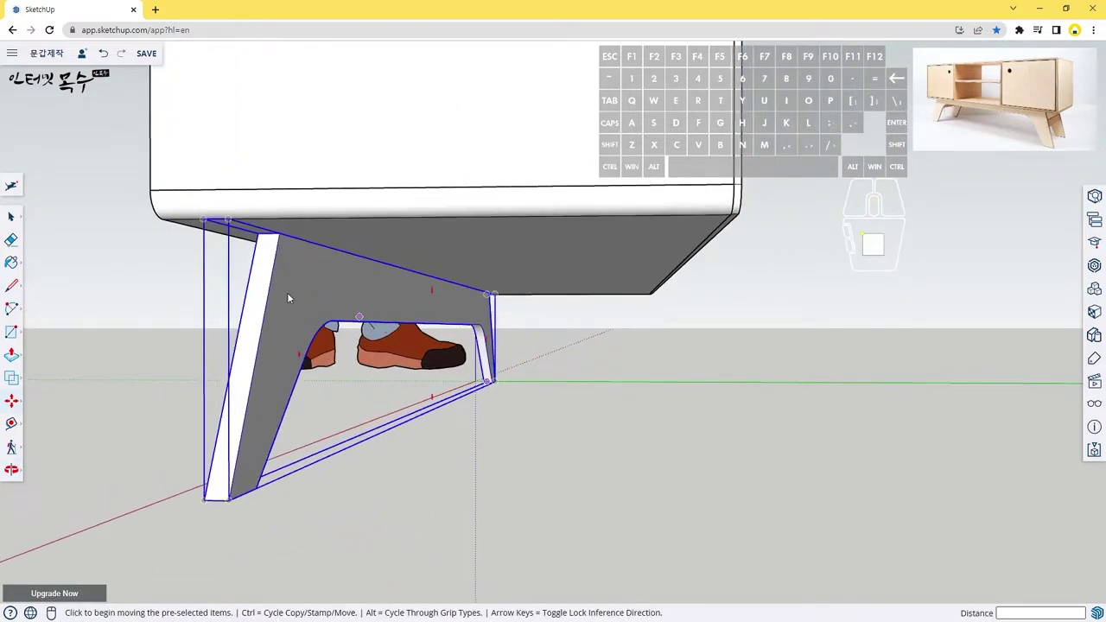
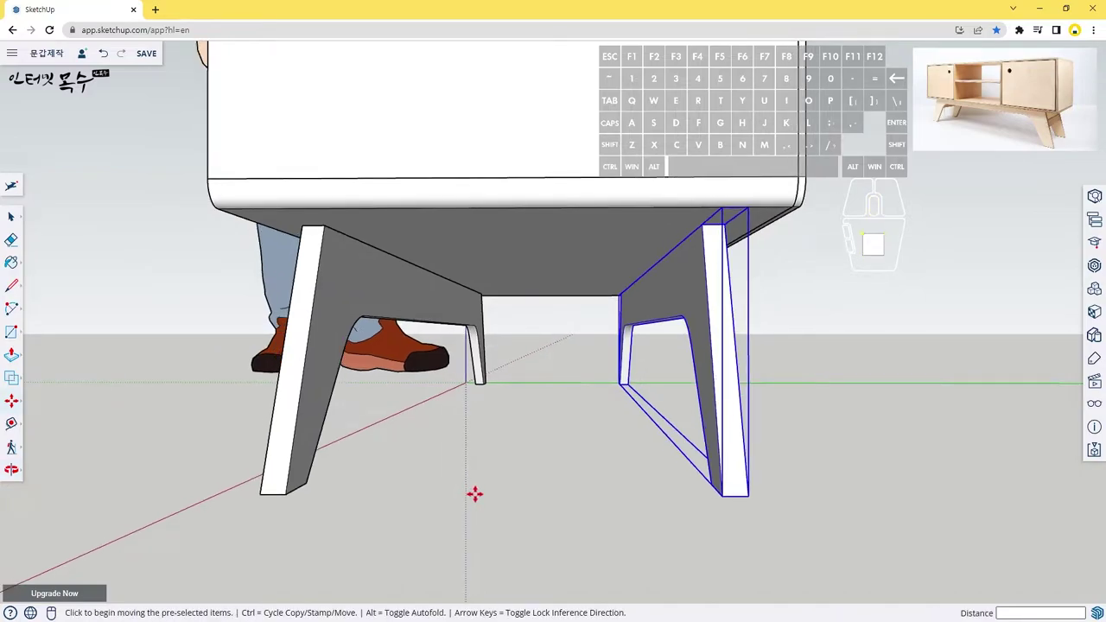
key(space)
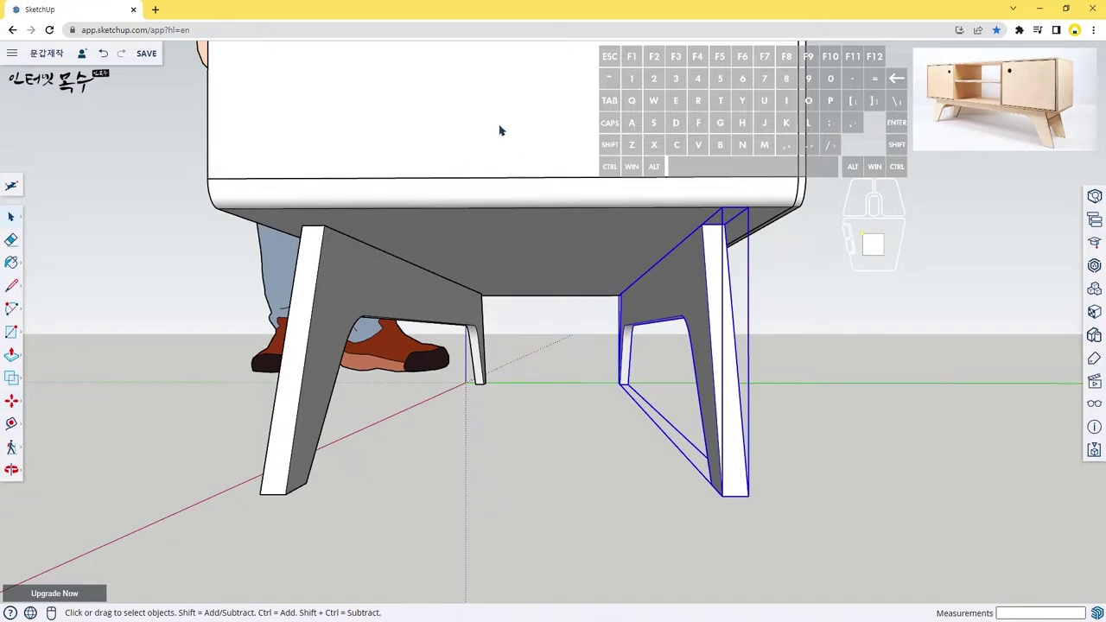
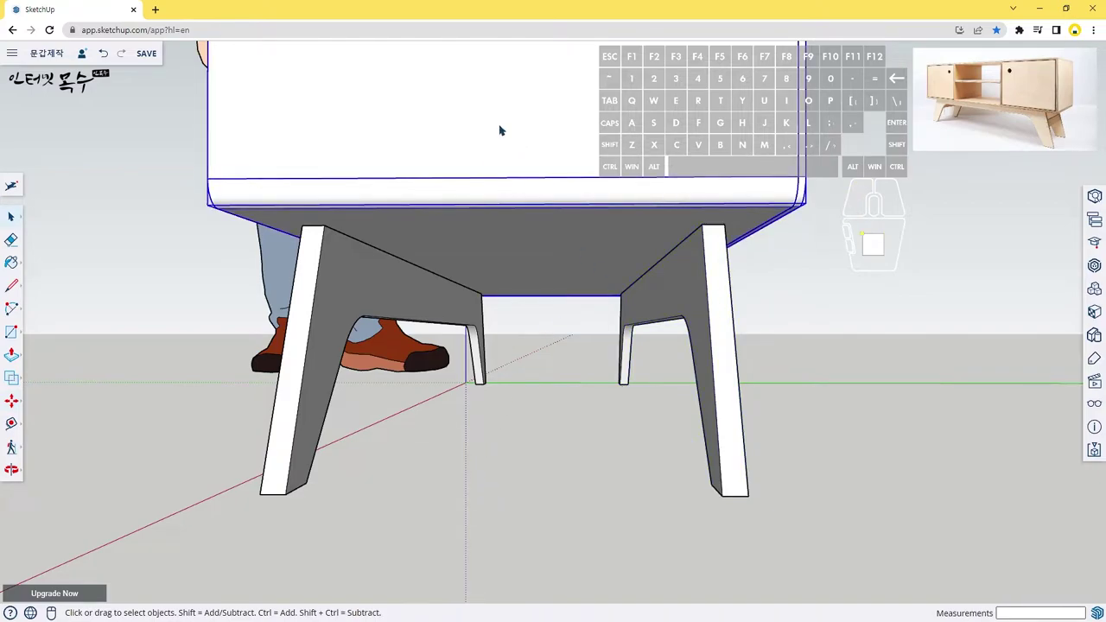
key(h)
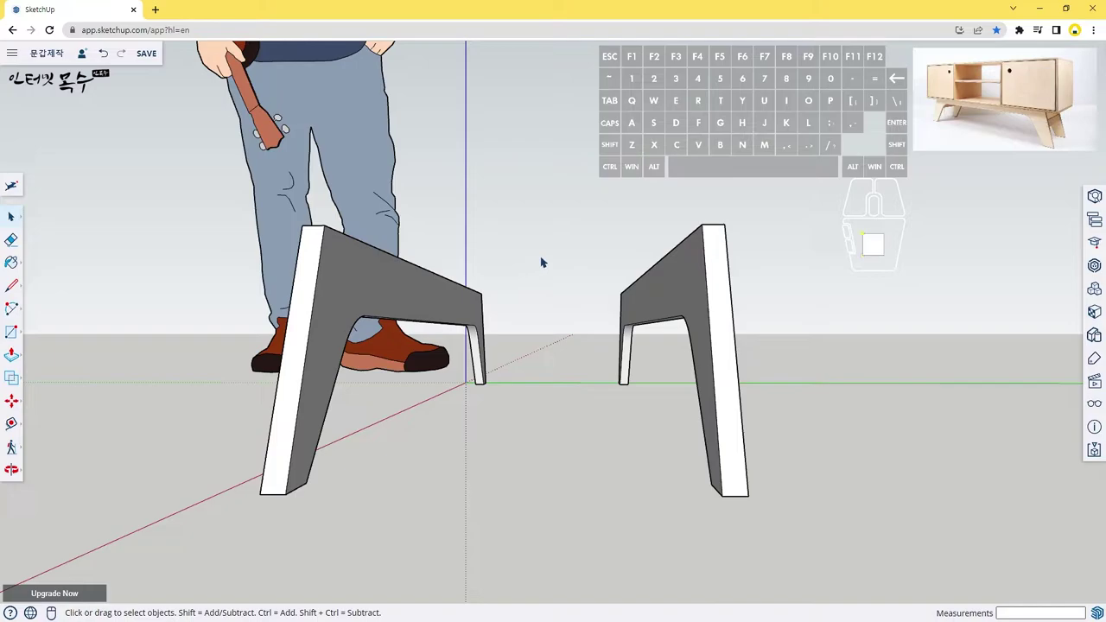
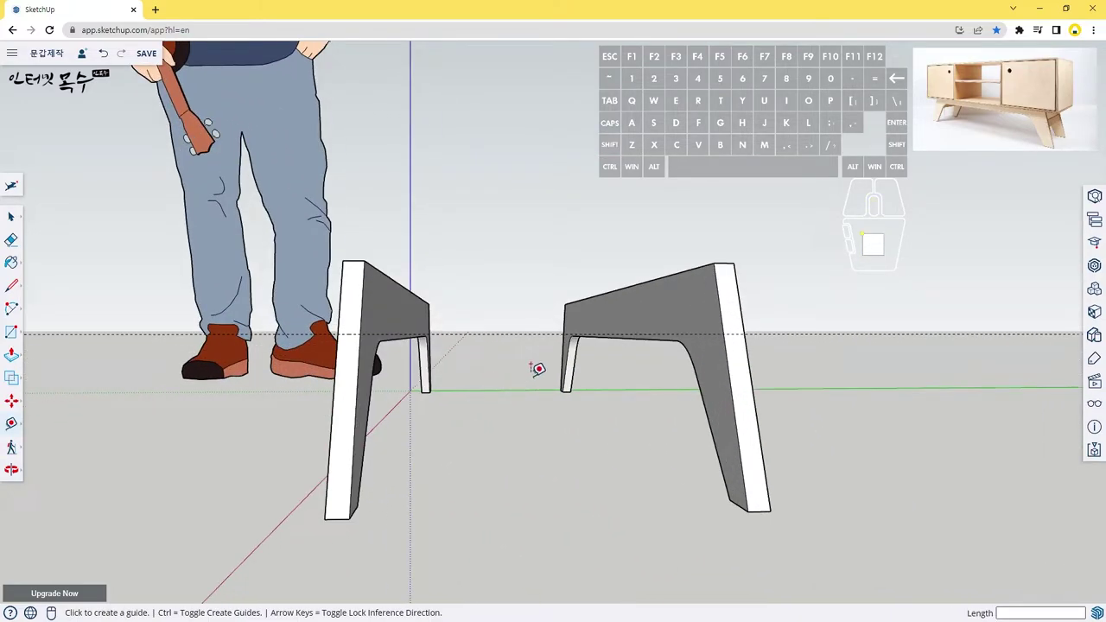
Draw a 50 by 304 rectangle from the leg's edge as a rail between the leg frames.
key(r)
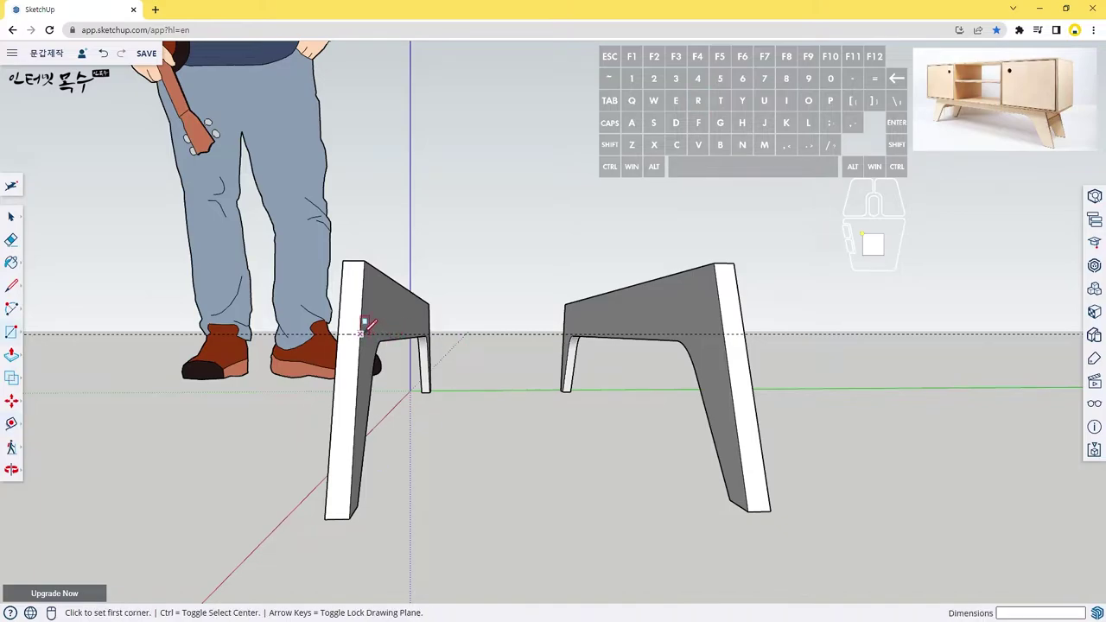
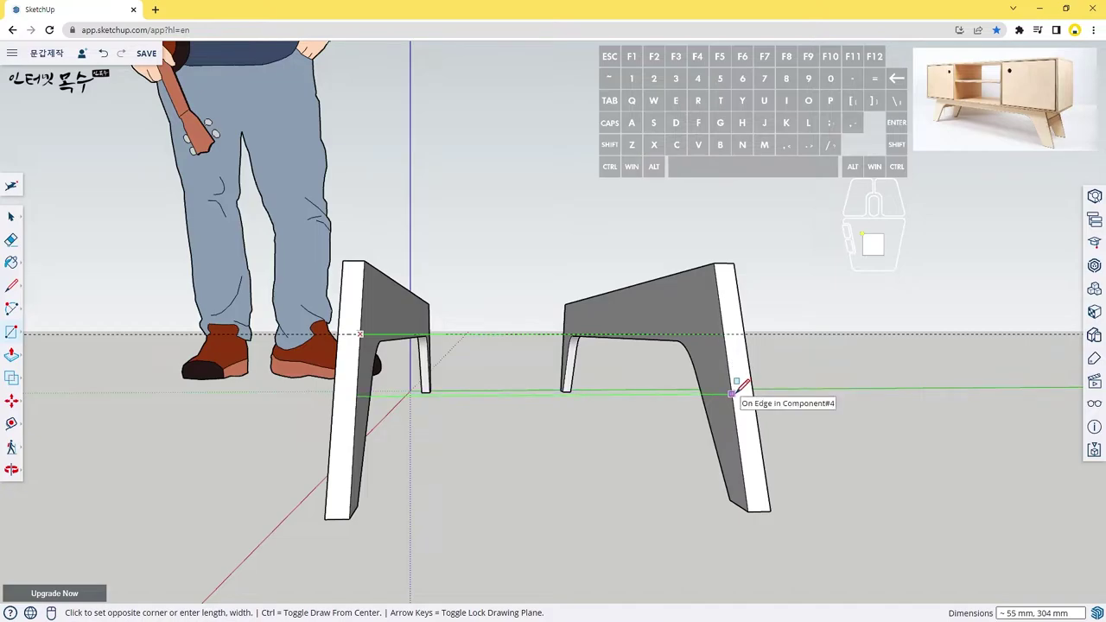
key(5)
key(0)
key(.)
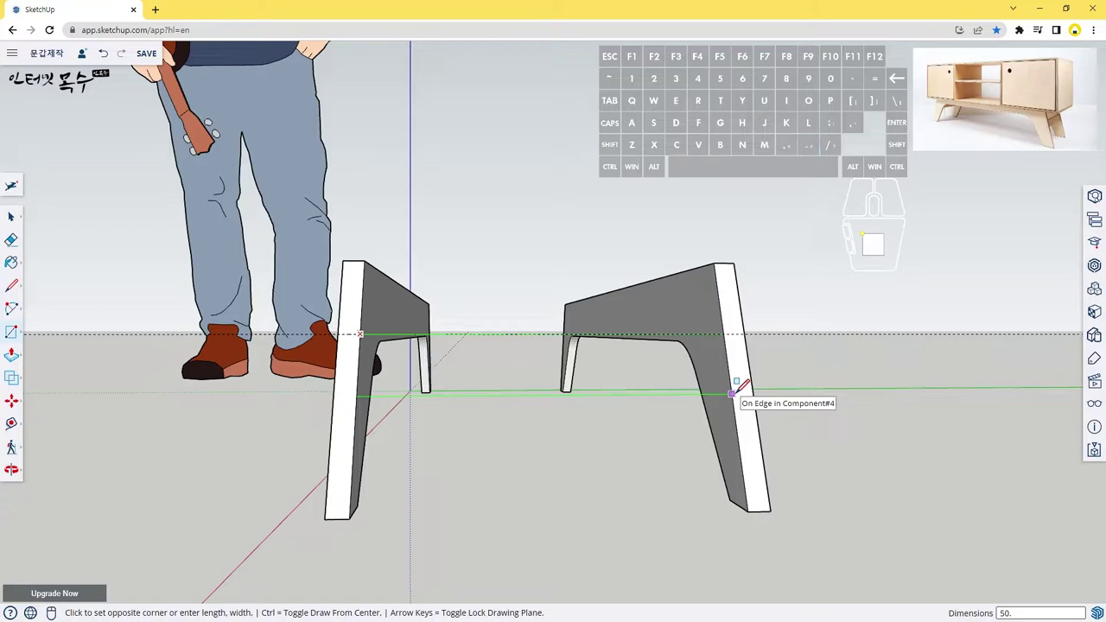
key(3)
key(0)
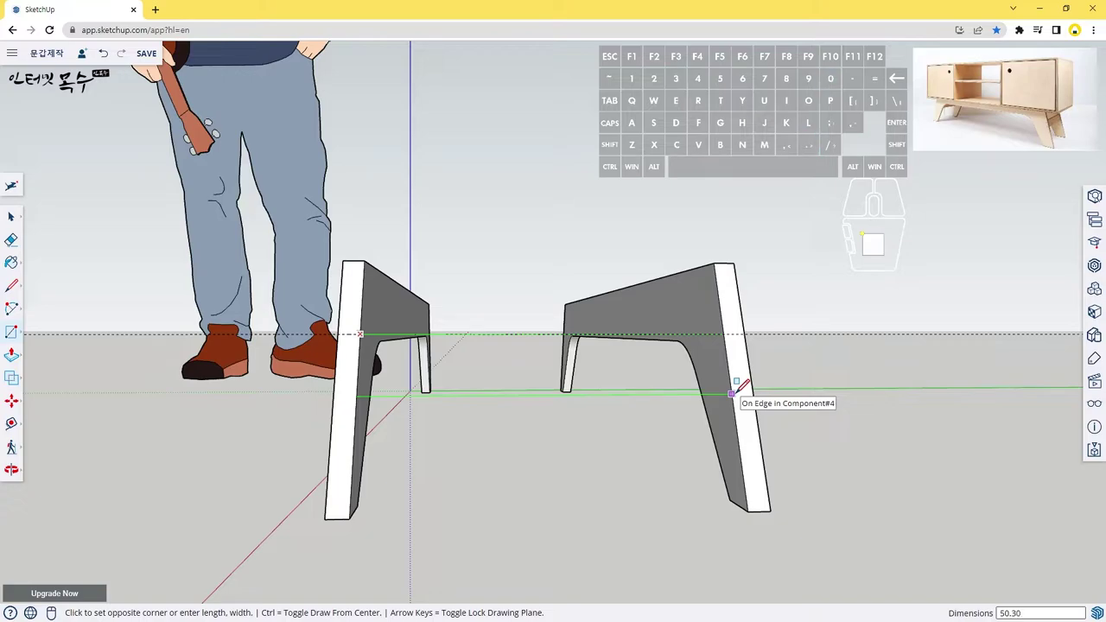
key(4)
key(Return)
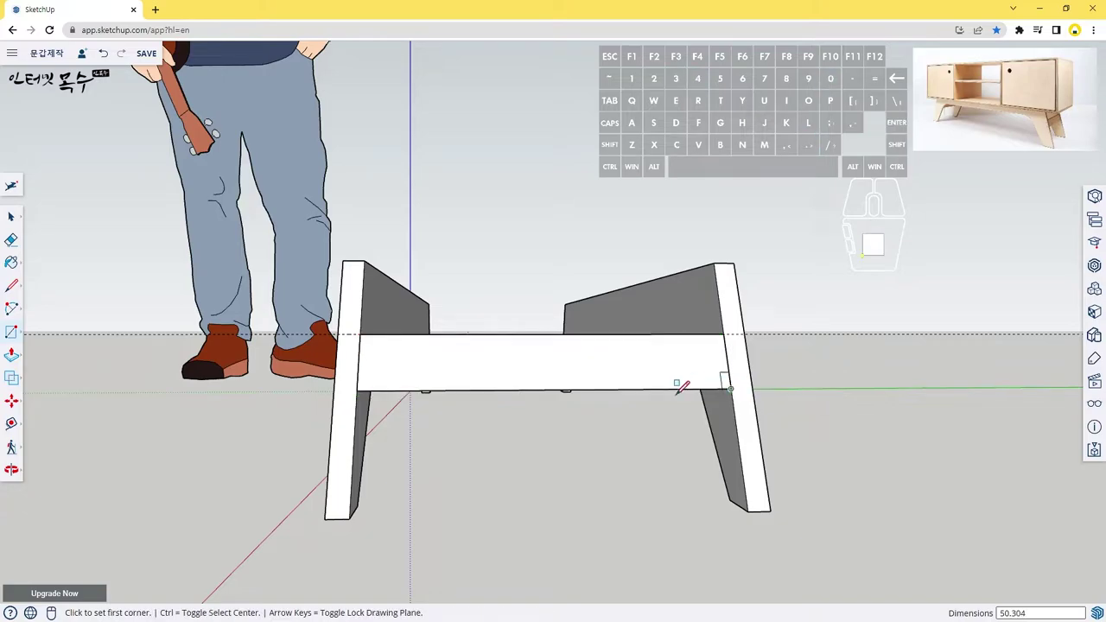
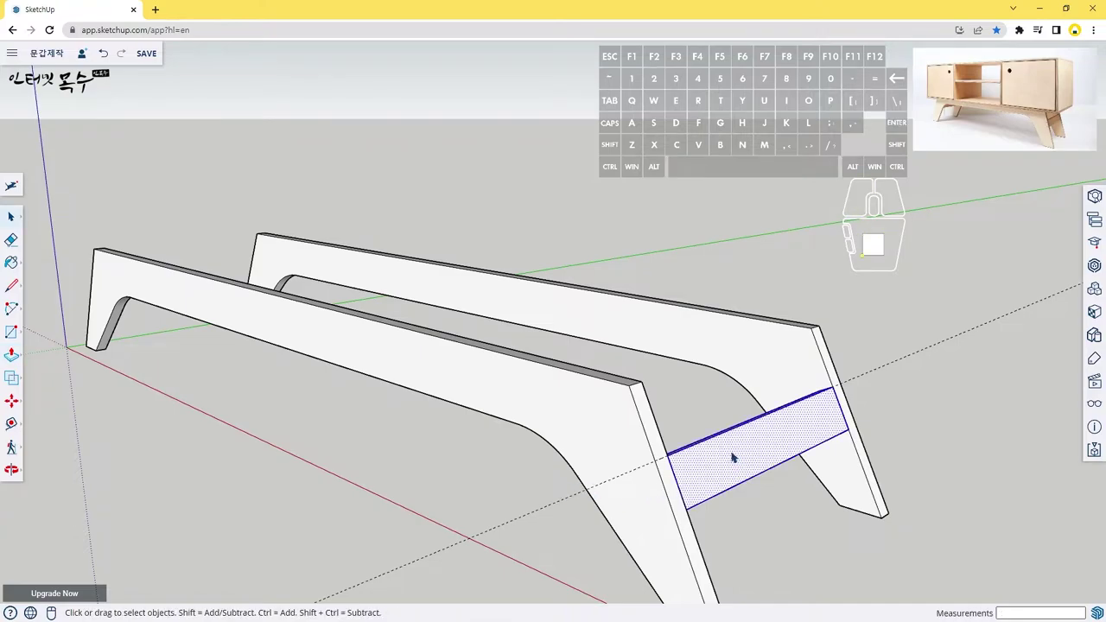
Turn the rail face into its own component, ready to be moved.
key(shift+g)
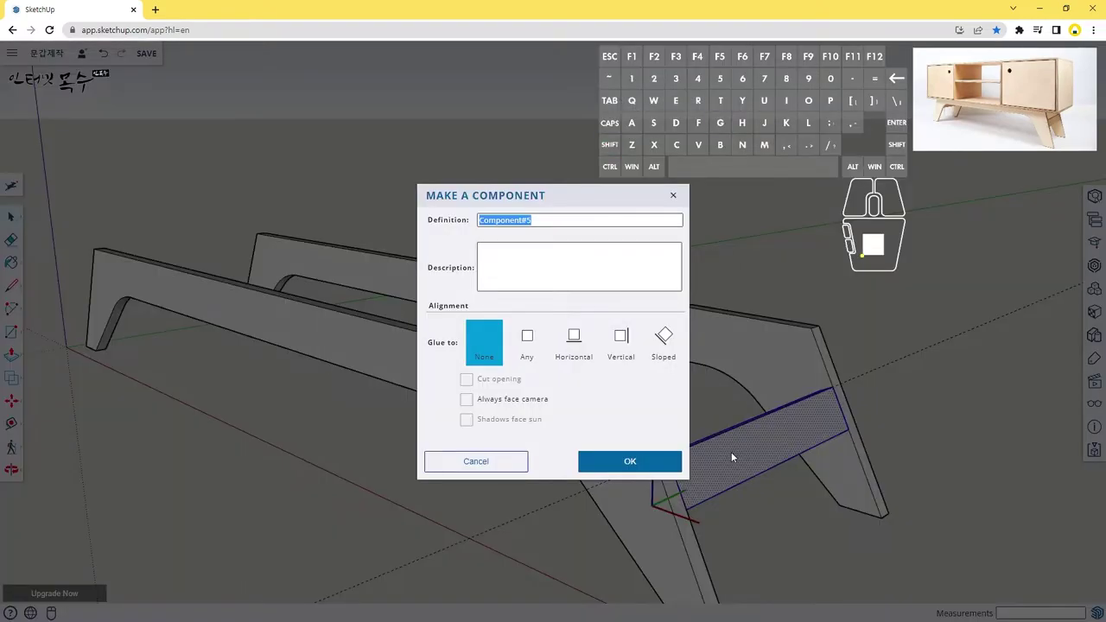
key(Return)
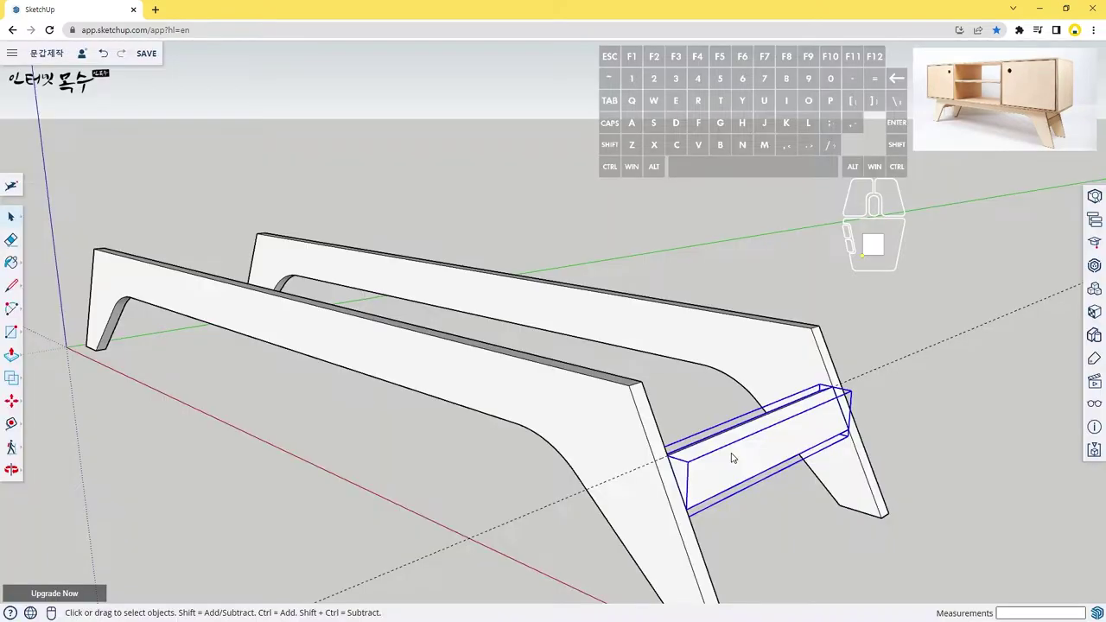
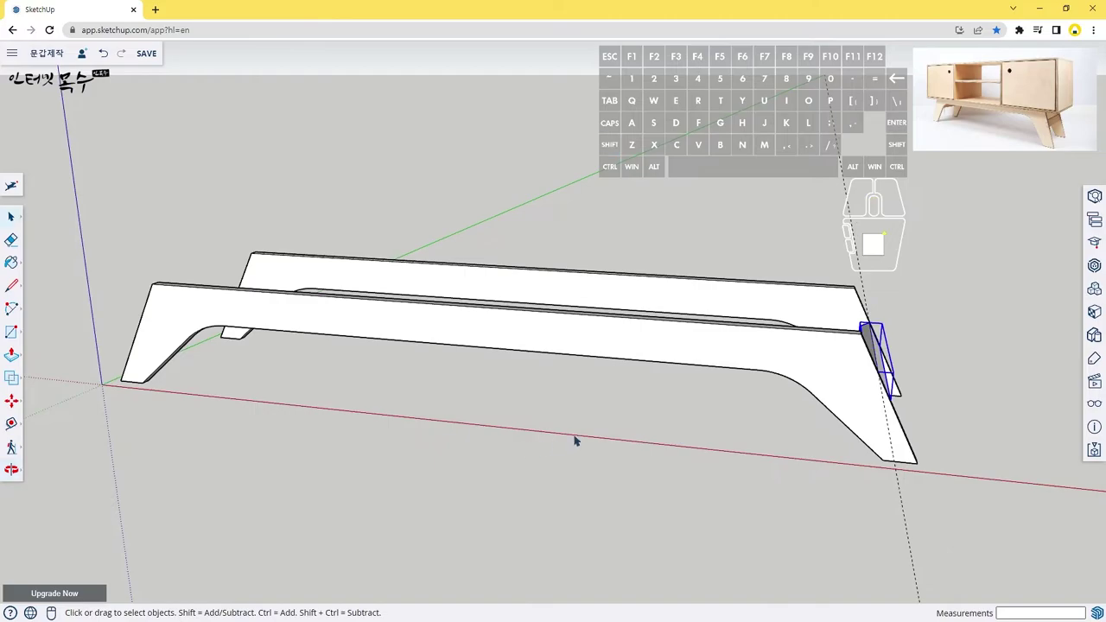
key(m)
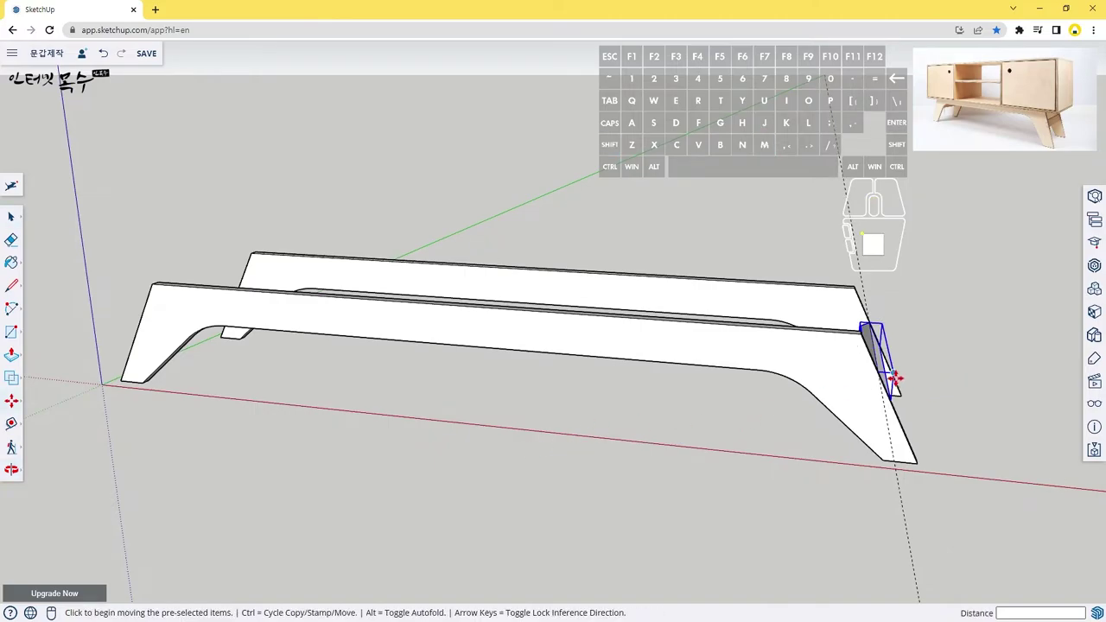
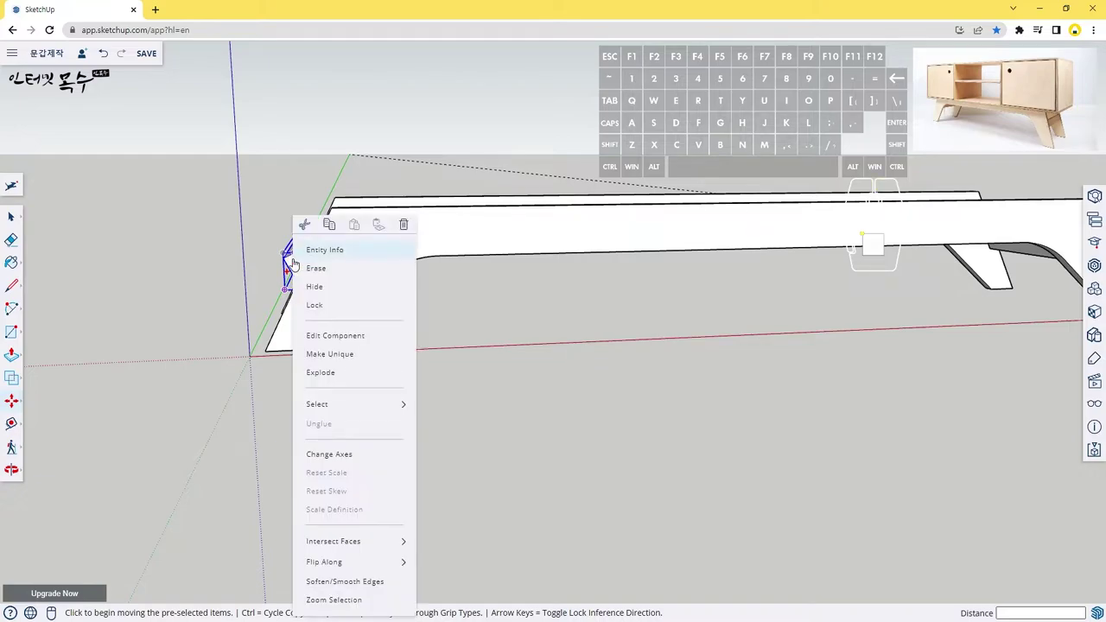
Mirror the copied rail along the component's red axis.
click(348, 568)
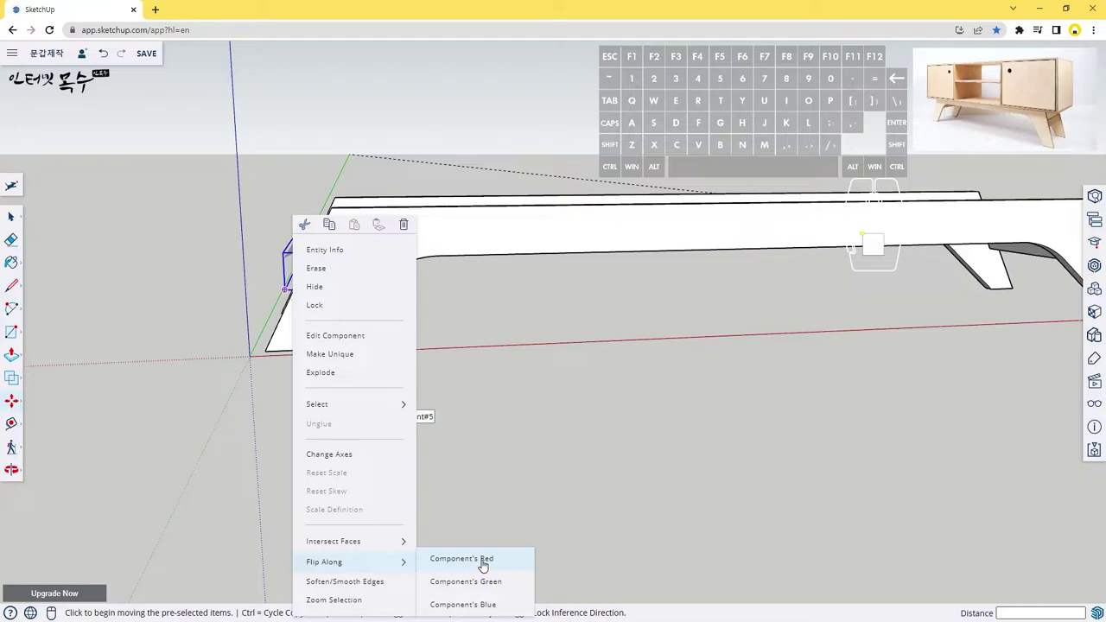
click(481, 565)
drag(247, 378, 397, 411)
scroll(up, 3)
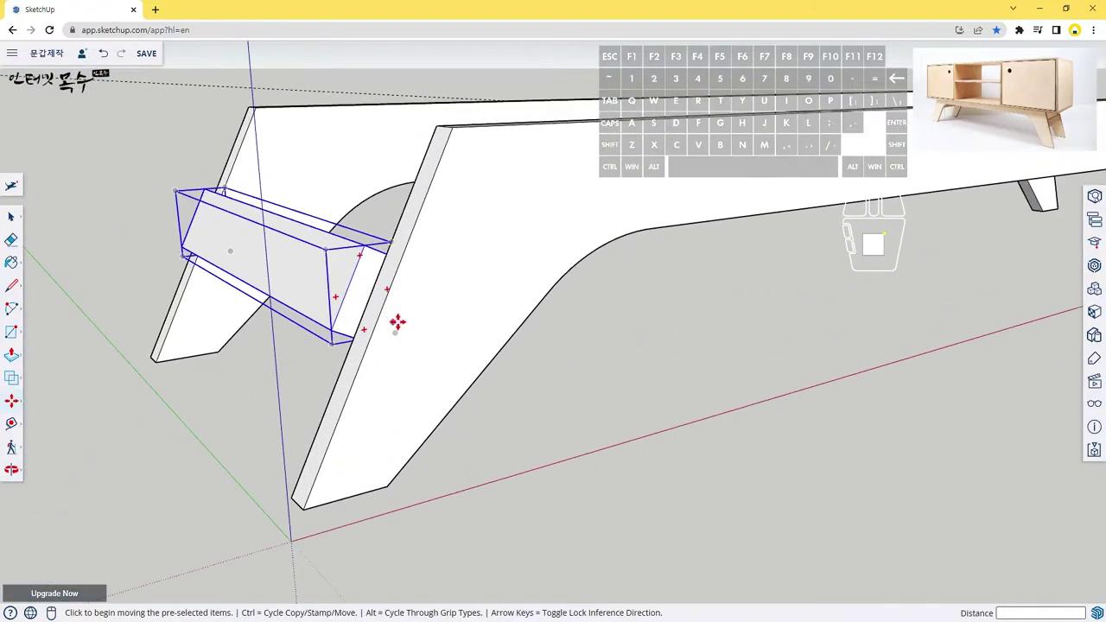
middle_click(408, 304)
middle_click(397, 290)
Move the mirrored rail to snap onto the other leg frame's corner.
drag(407, 187, 317, 205)
scroll(up, 3)
middle_click(240, 200)
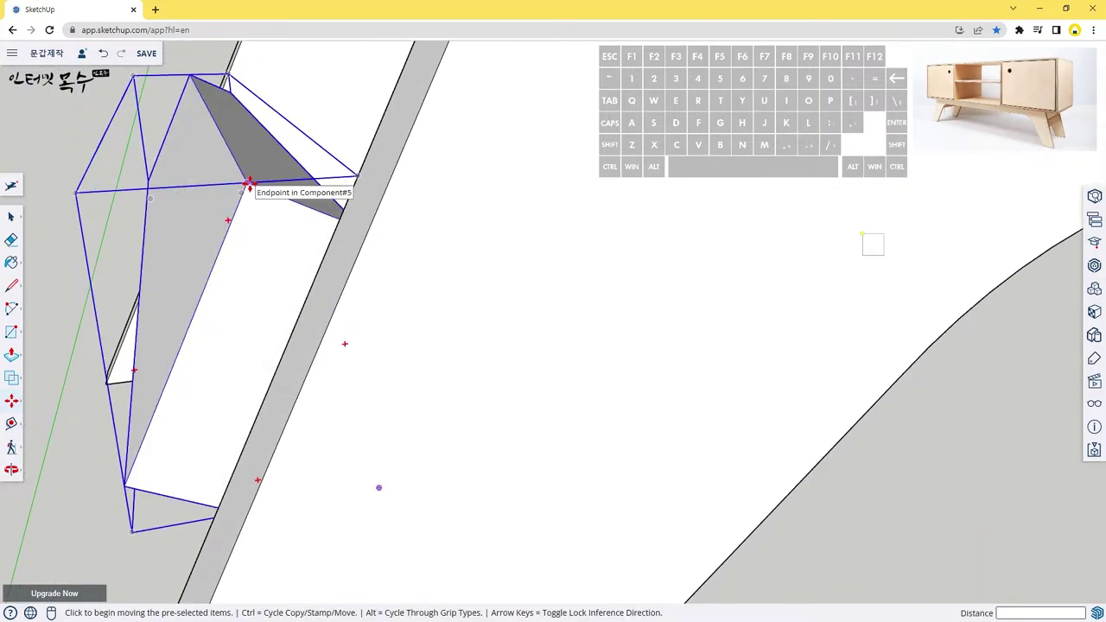
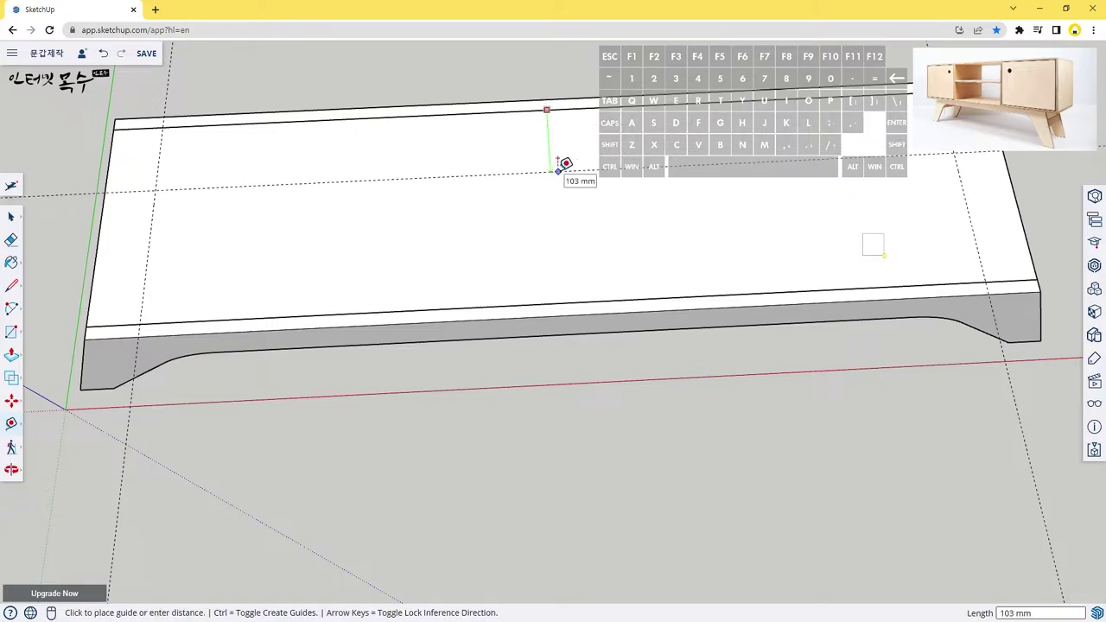
Place a guide line 70 in from the top board's edge.
key(7)
key(0)
key(Return)
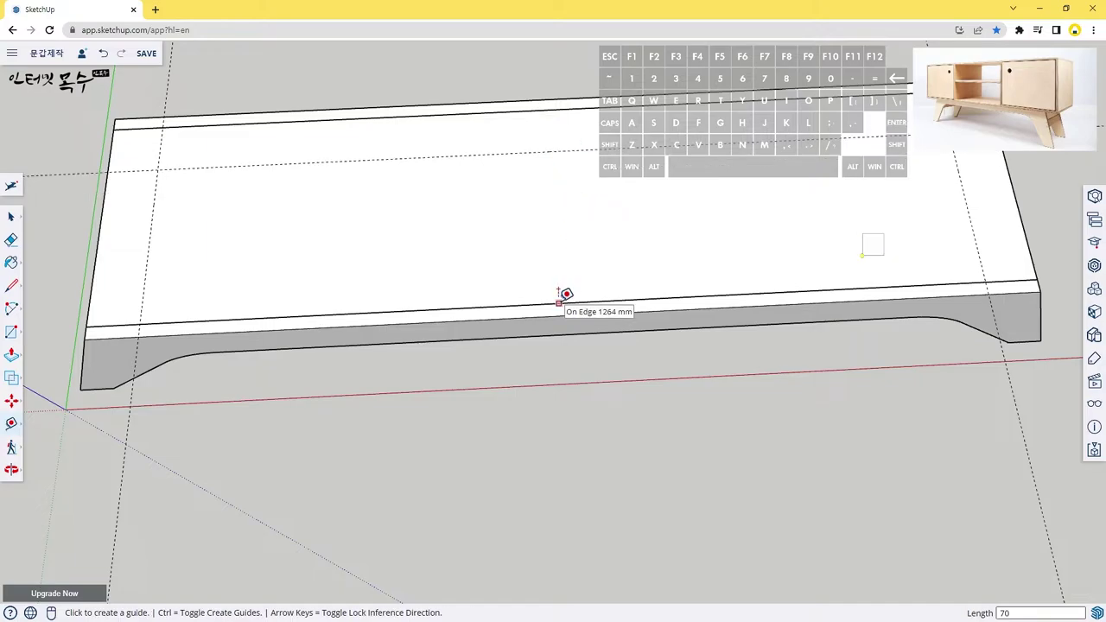
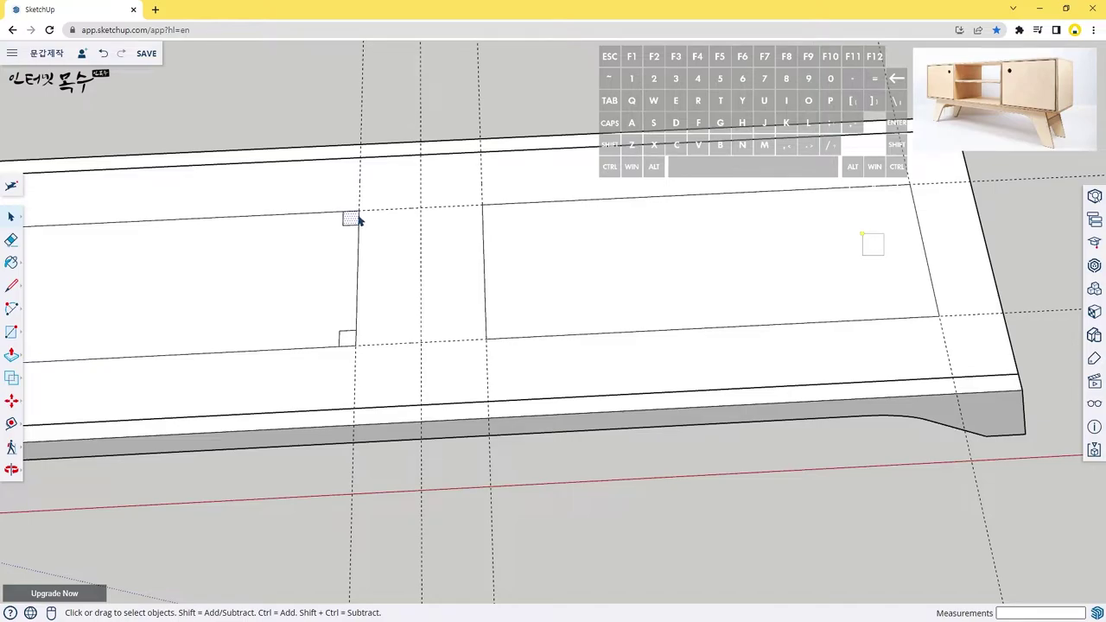
Switch to Move to reposition geometry at the recess corner on the top board.
key(m)
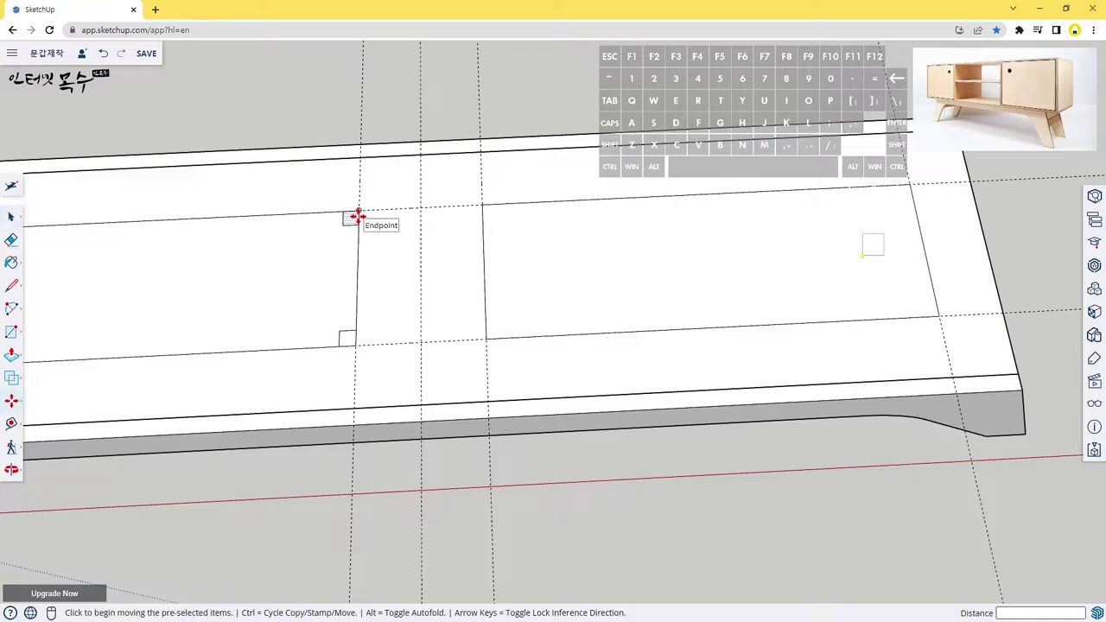
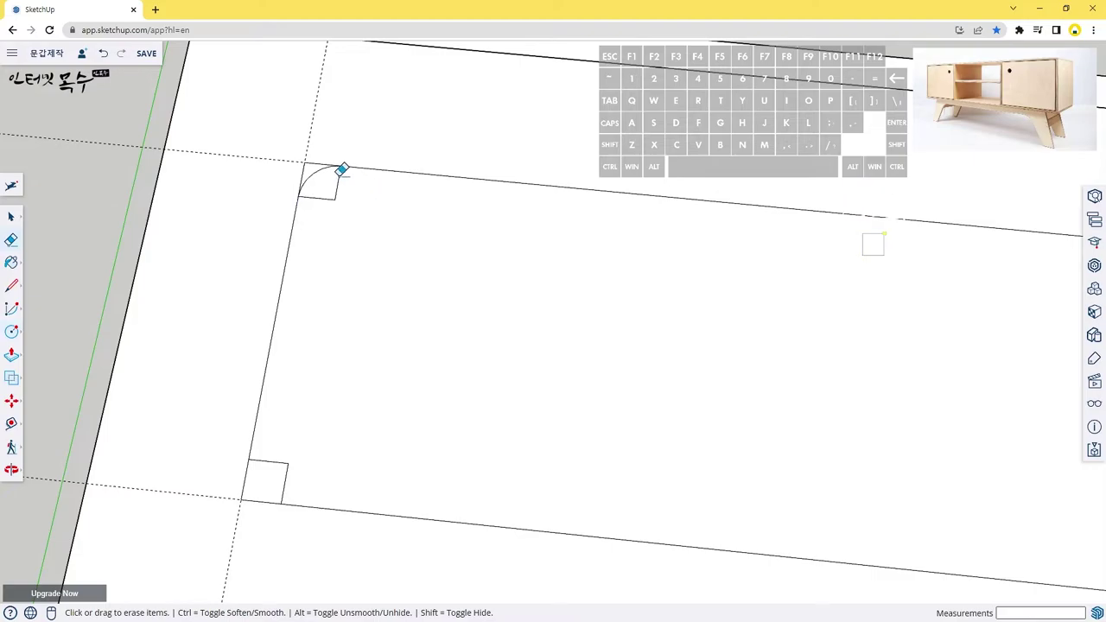
Erase the leftover square corner edges beyond the arc, leaving the first recess corner rounded.
click(347, 170)
click(342, 194)
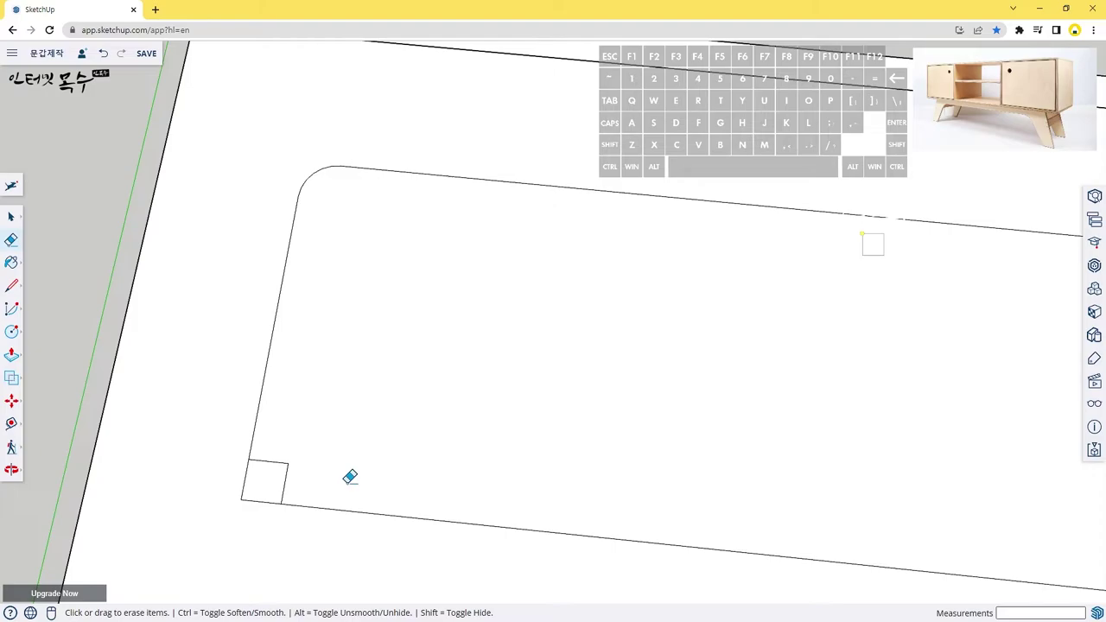
middle_click(356, 478)
Trim the lower-left corner circle and square edges so that corner becomes a rounded arc.
drag(362, 497, 277, 333)
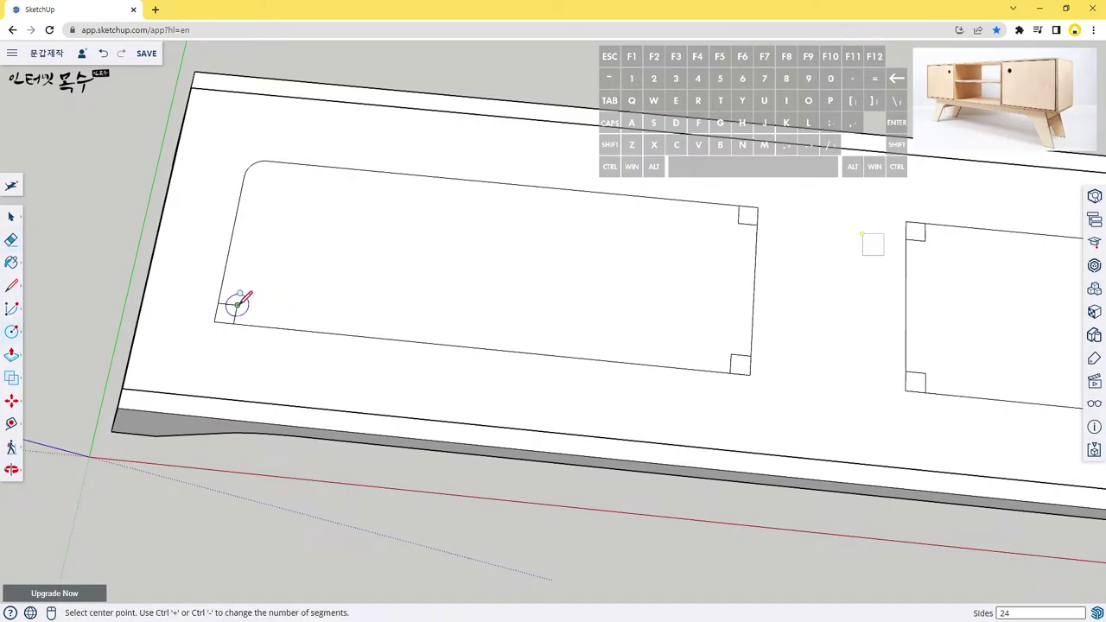
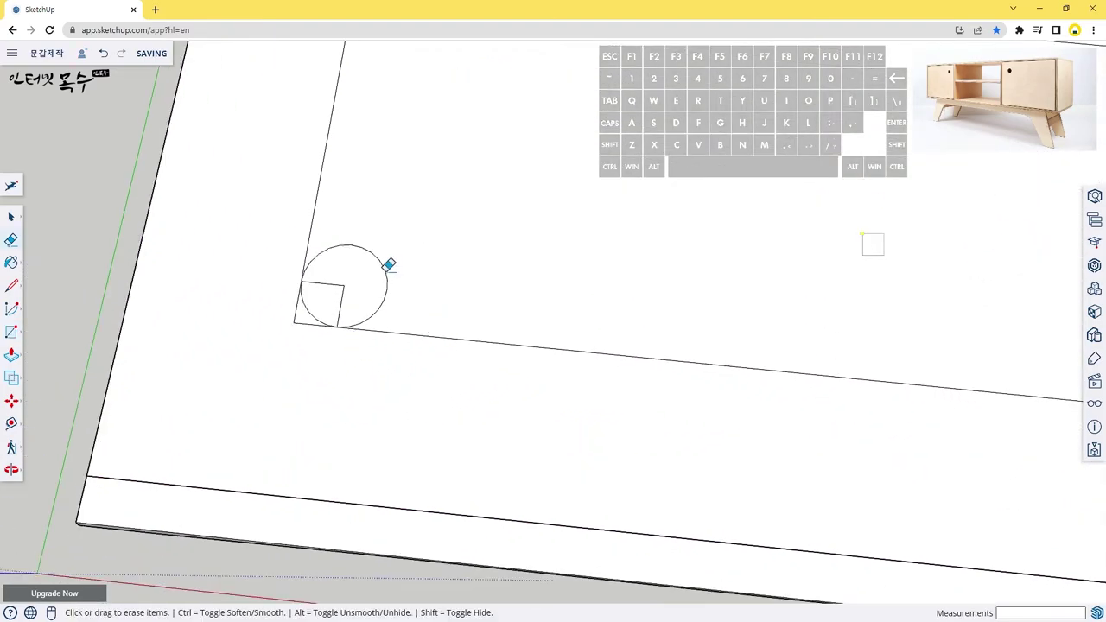
click(392, 258)
click(352, 280)
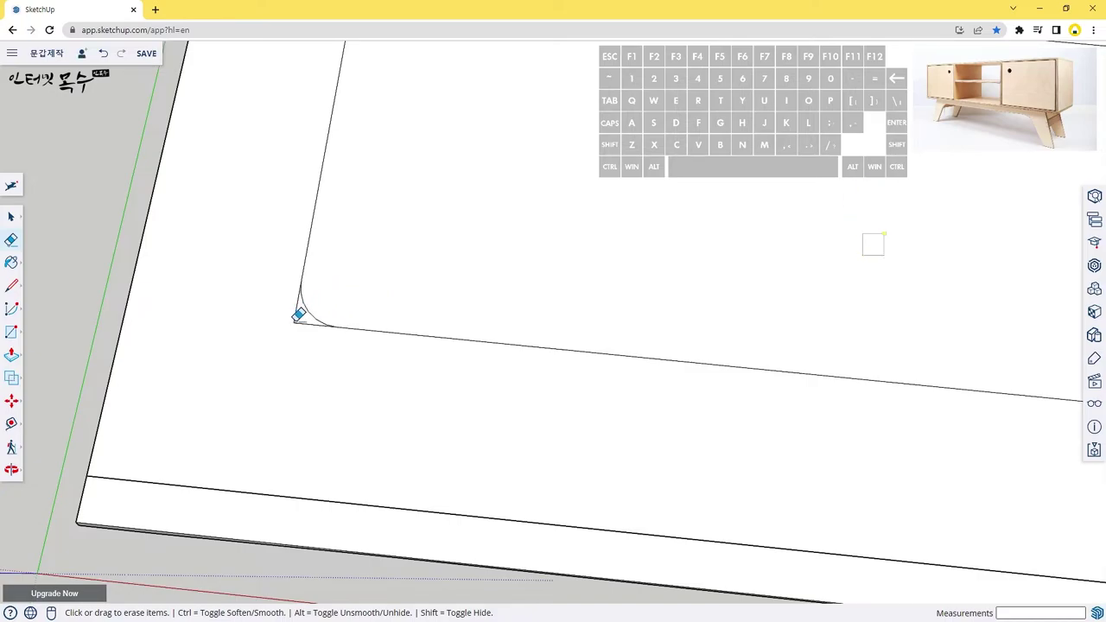
click(302, 315)
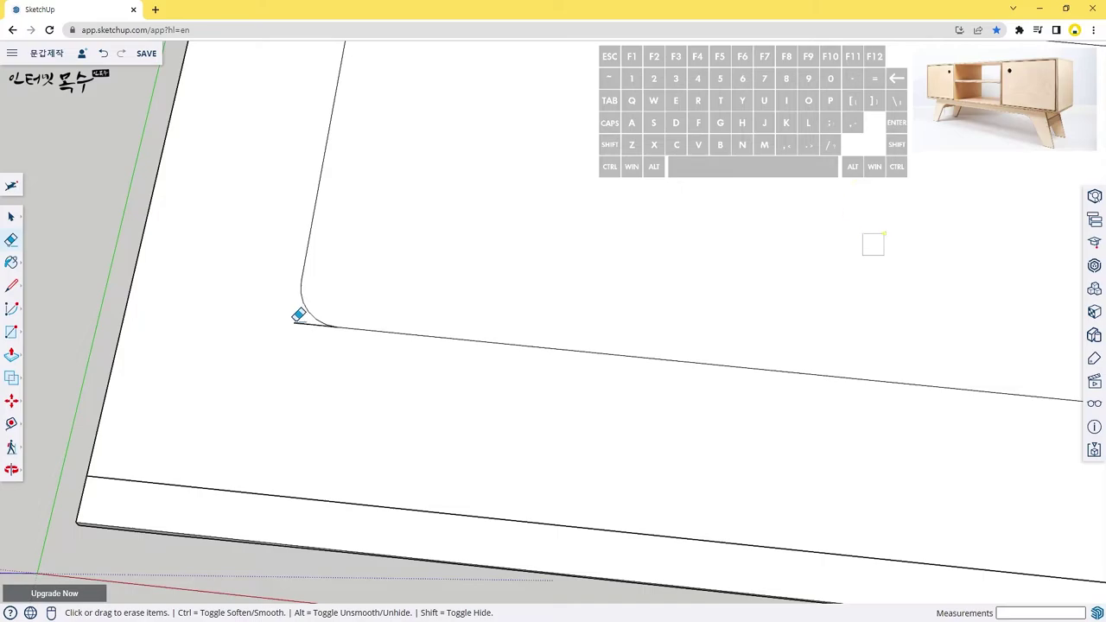
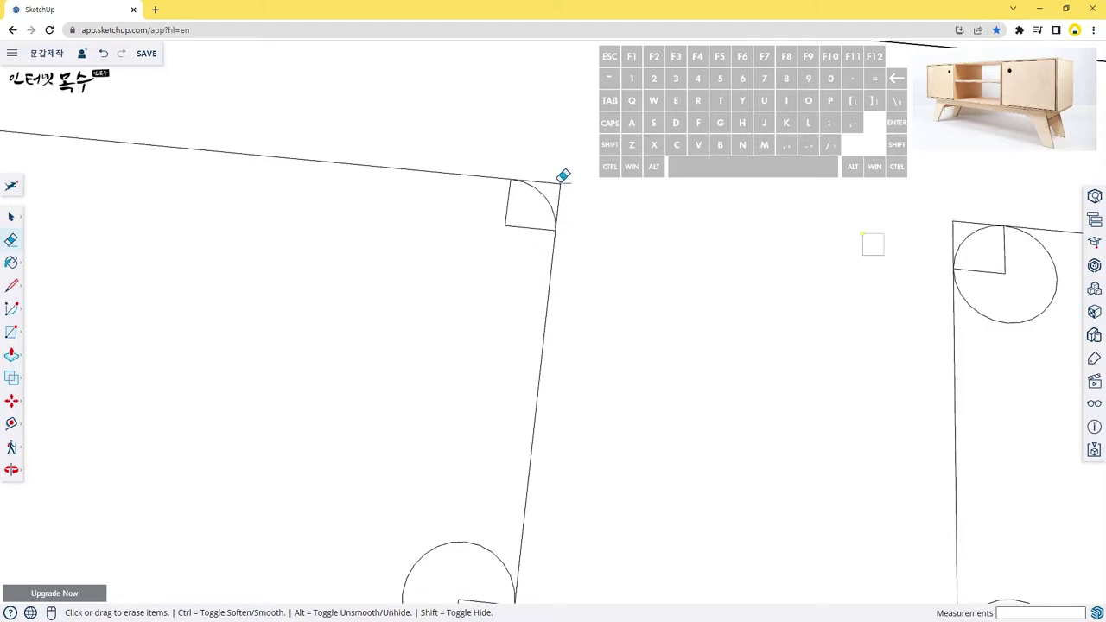
Erase the circle pieces and guide lines at the next corner to leave a clean rounded arc.
click(569, 177)
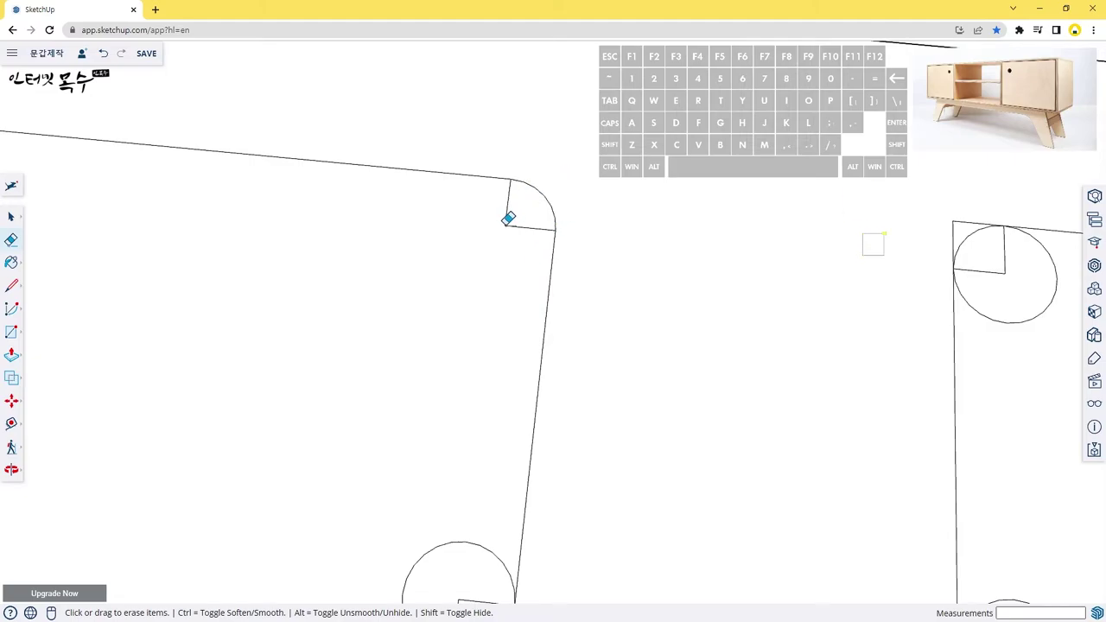
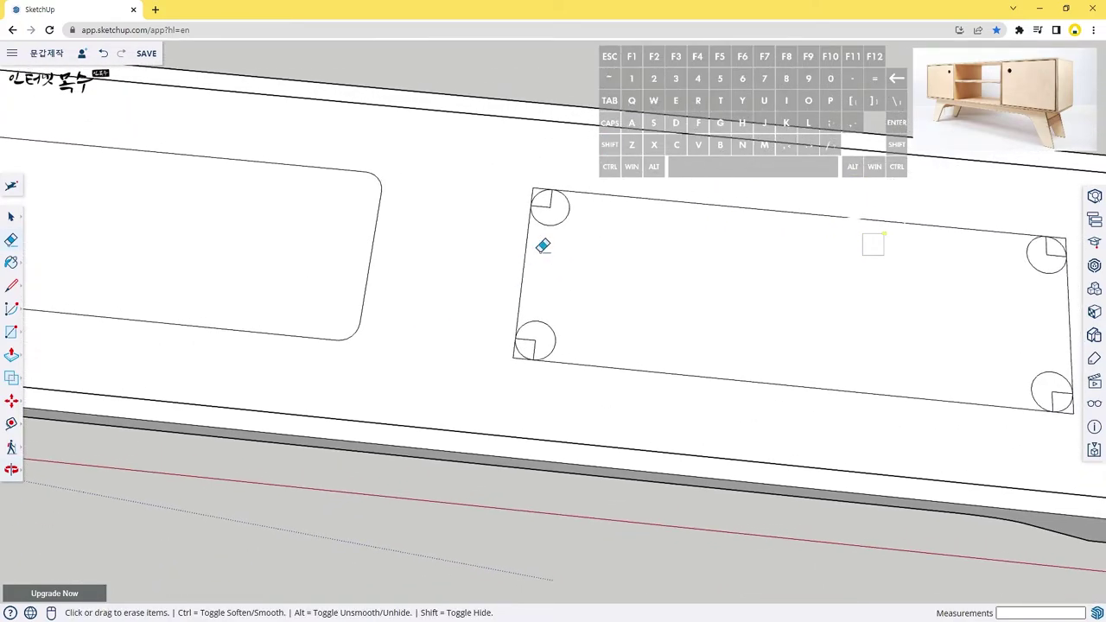
scroll(up, 3)
click(581, 185)
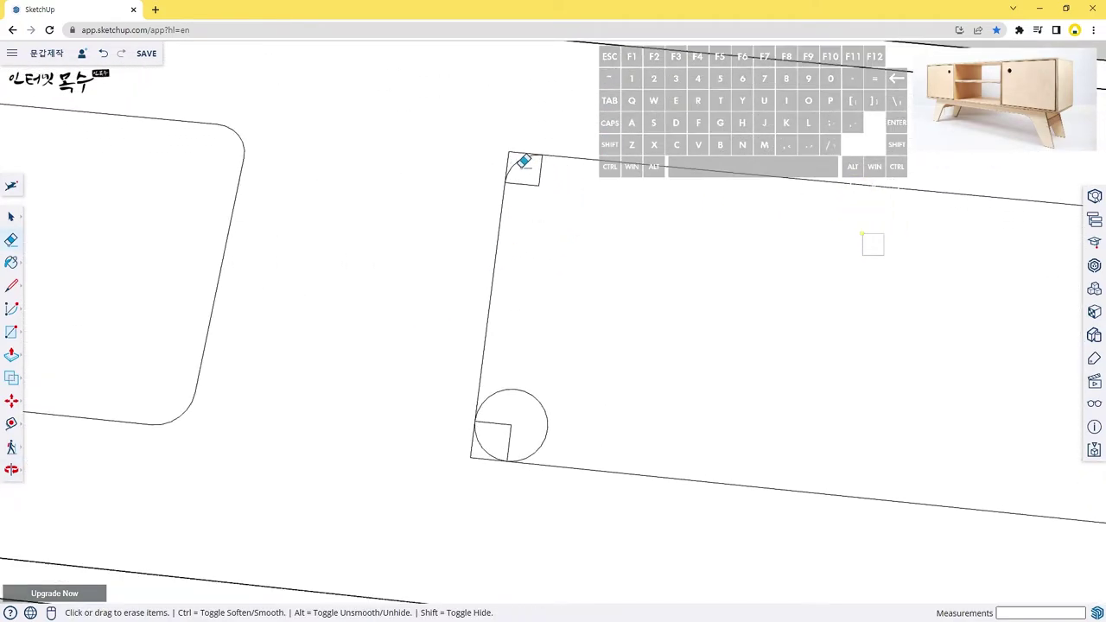
click(547, 179)
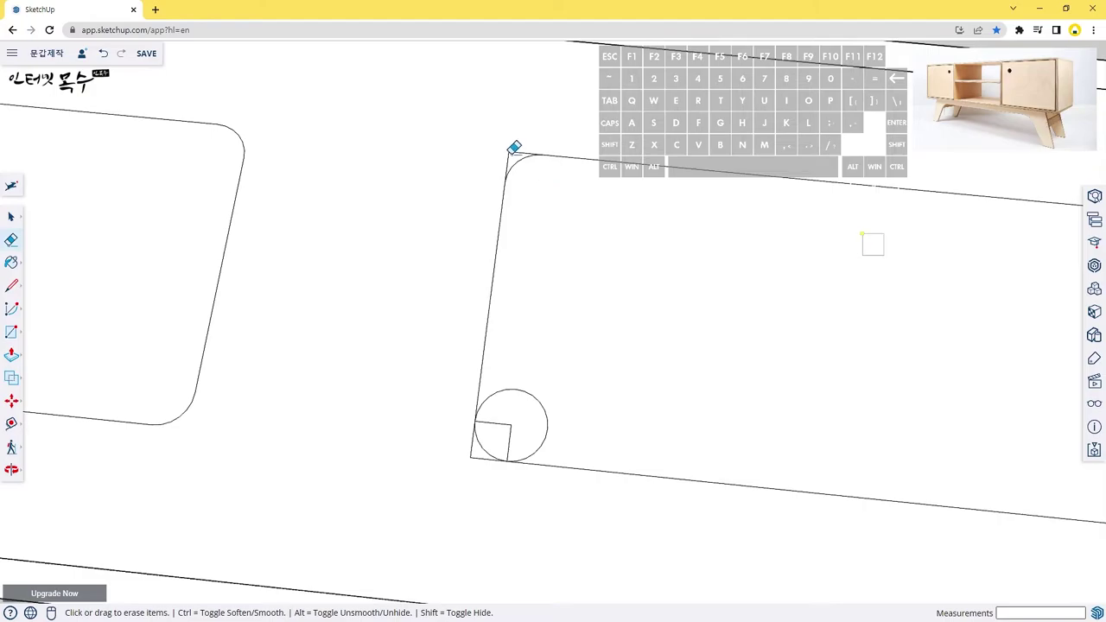
click(518, 145)
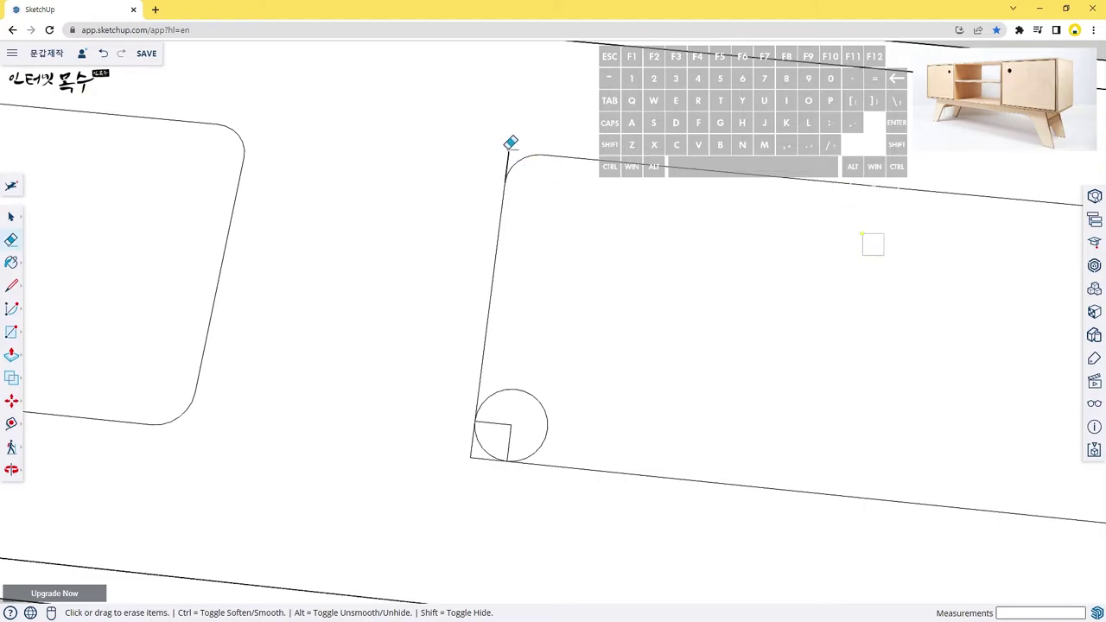
click(518, 147)
Remove the remaining stray corner lines around the second outline's left corners.
drag(572, 403, 492, 278)
click(528, 263)
click(454, 261)
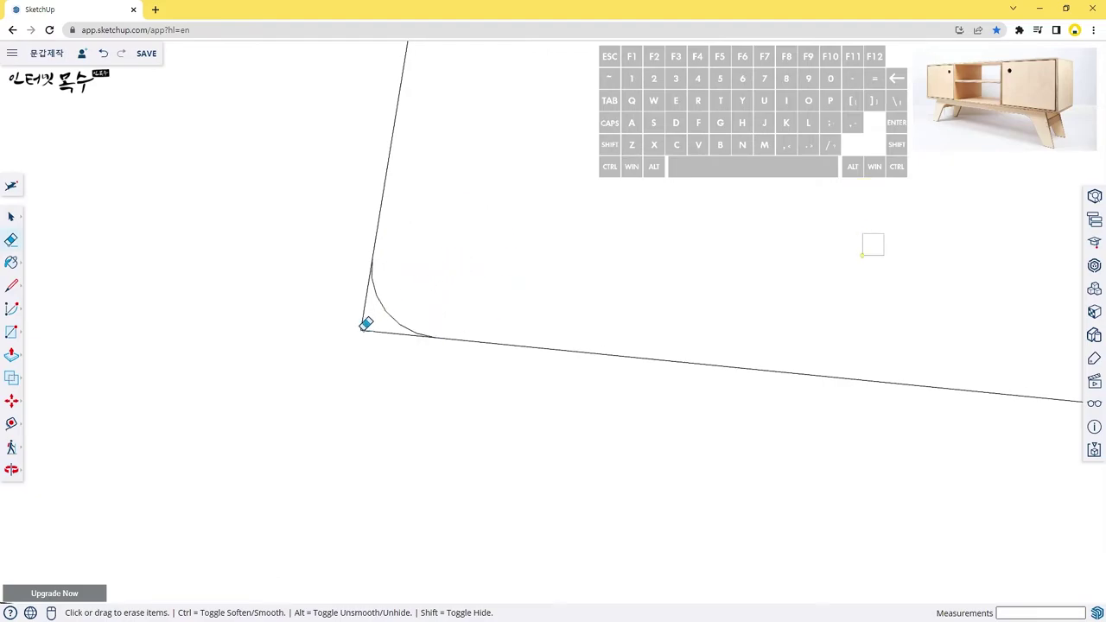
Round the second outline's top-right corner by erasing the outer circle and inner square lines.
click(370, 323)
scroll(up, 3)
middle_click(760, 275)
drag(599, 242, 356, 260)
middle_click(509, 218)
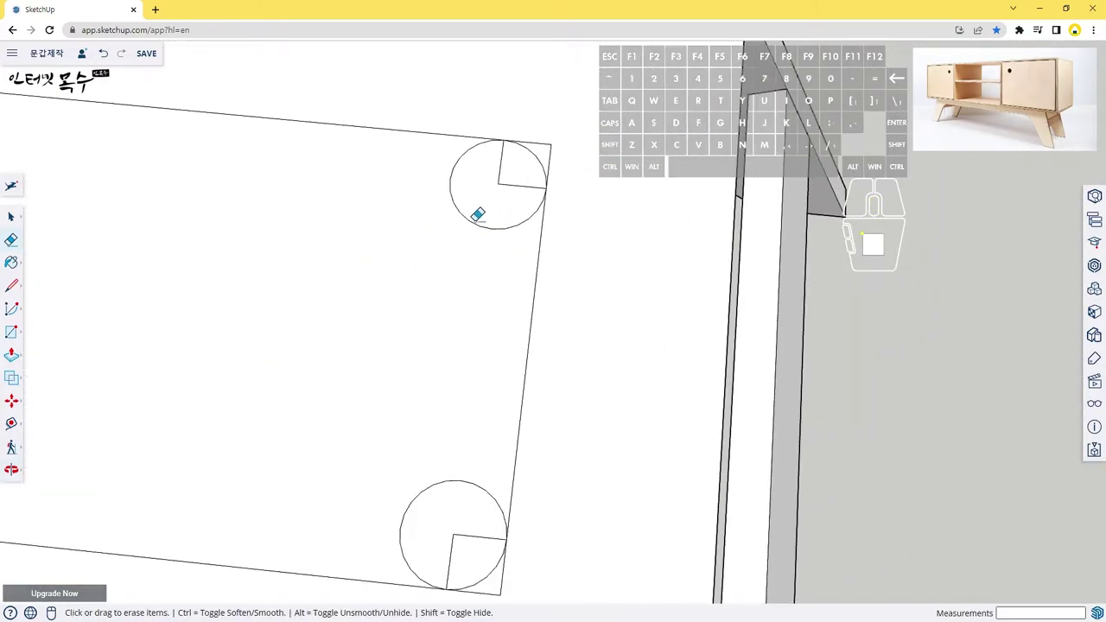
click(481, 216)
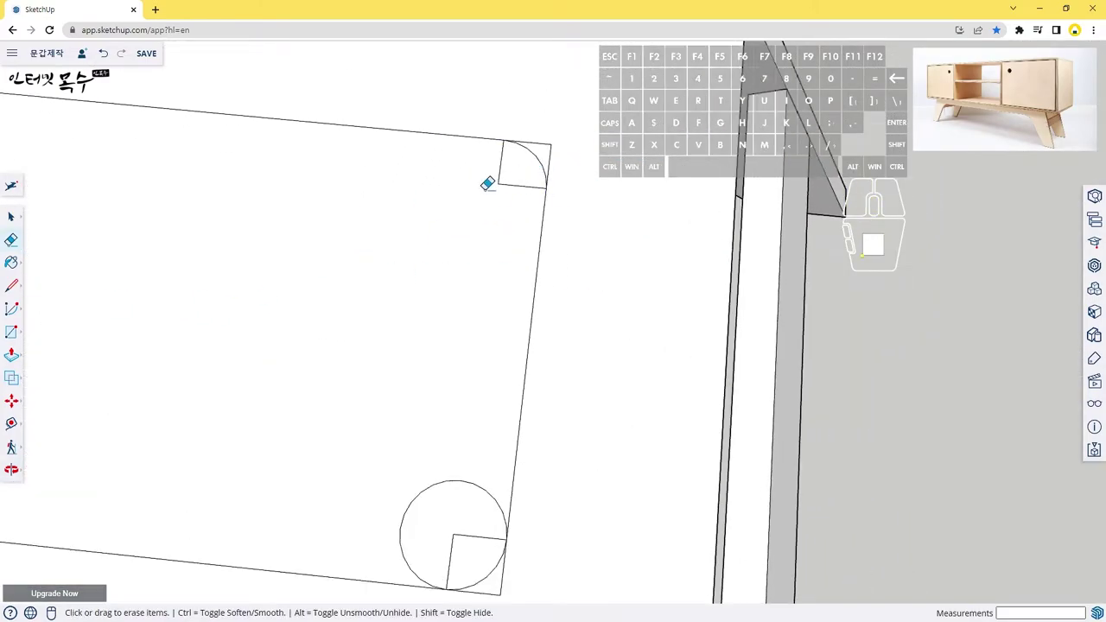
click(507, 177)
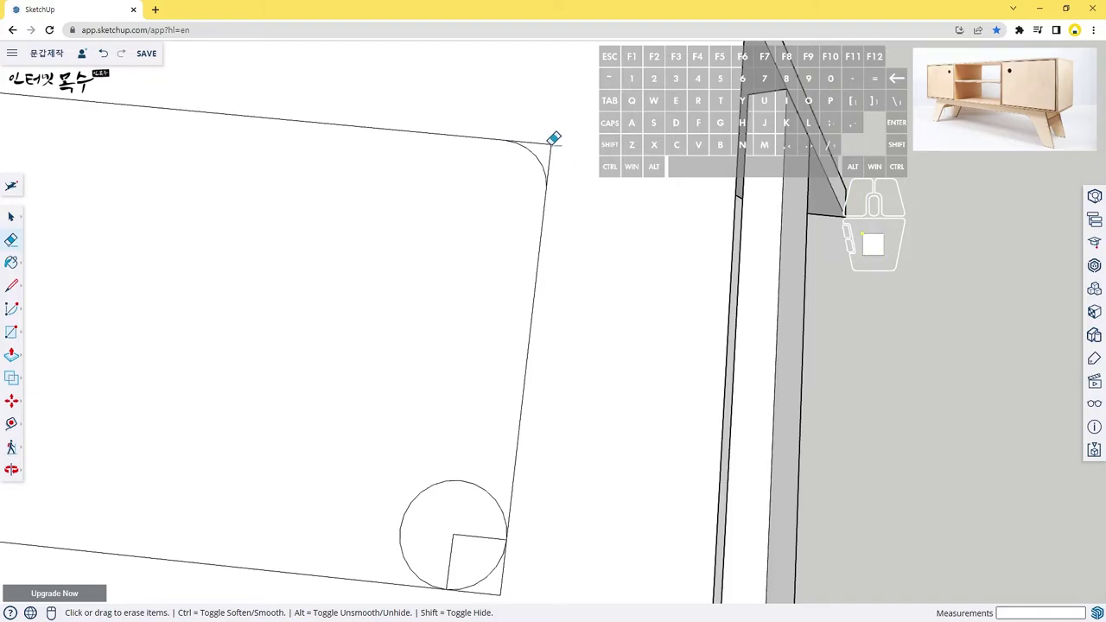
click(559, 138)
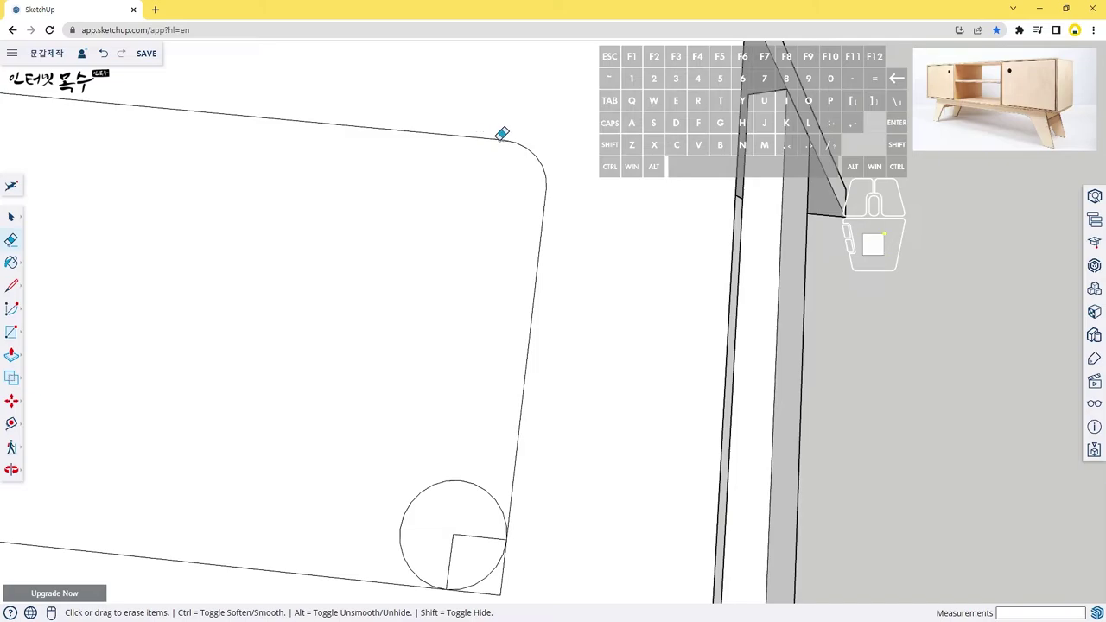
Trim the bottom-right corner circle to an arc and erase its square corner lines.
drag(566, 343, 558, 175)
drag(502, 389, 423, 314)
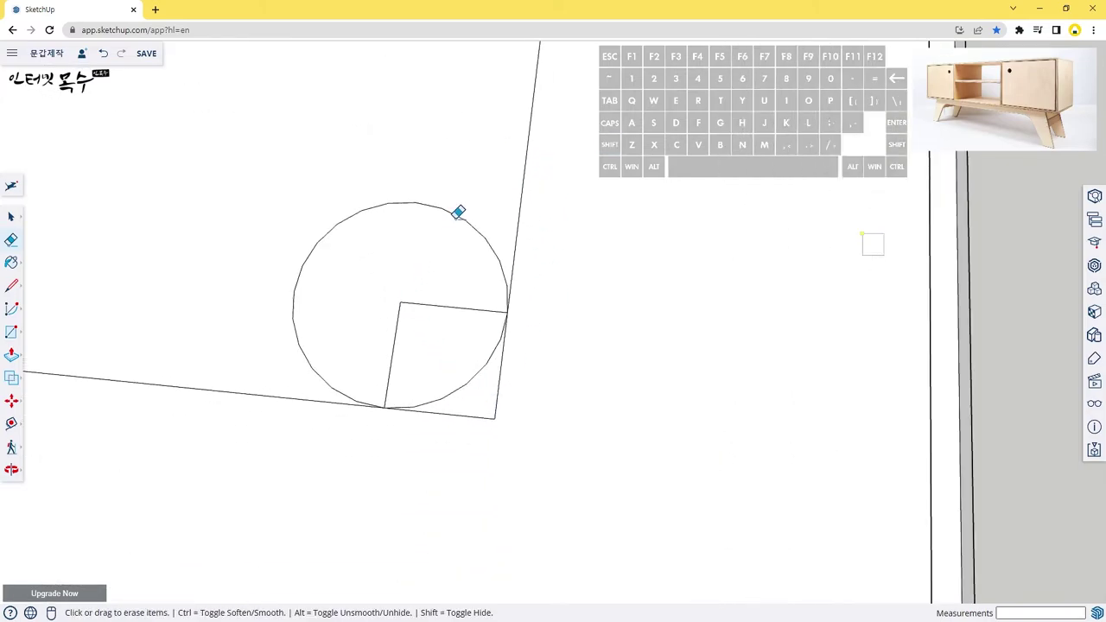
click(465, 209)
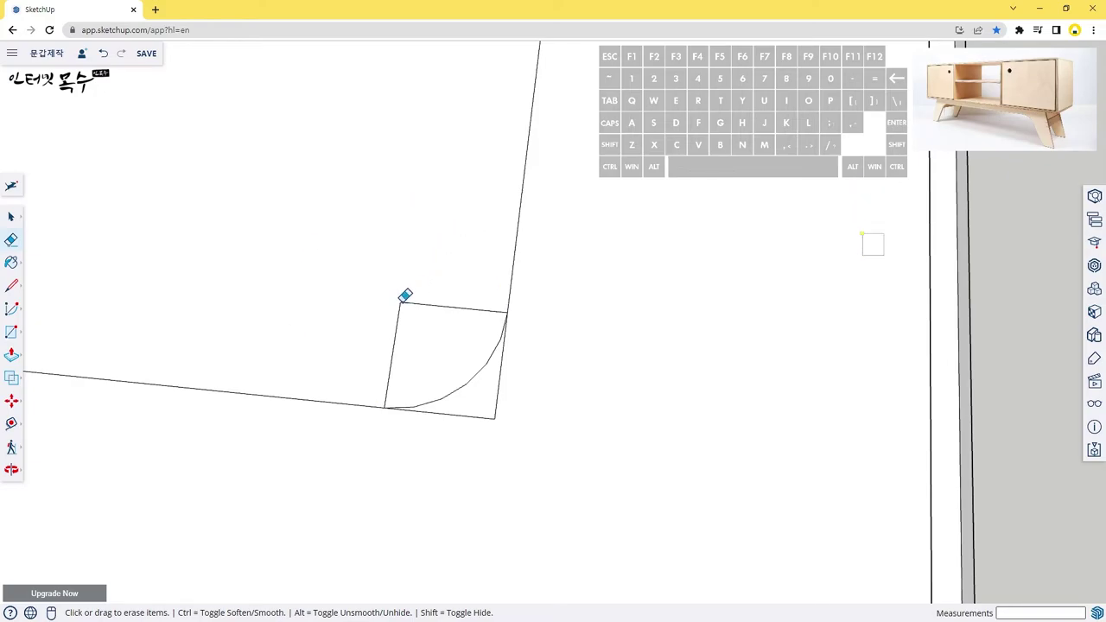
click(409, 296)
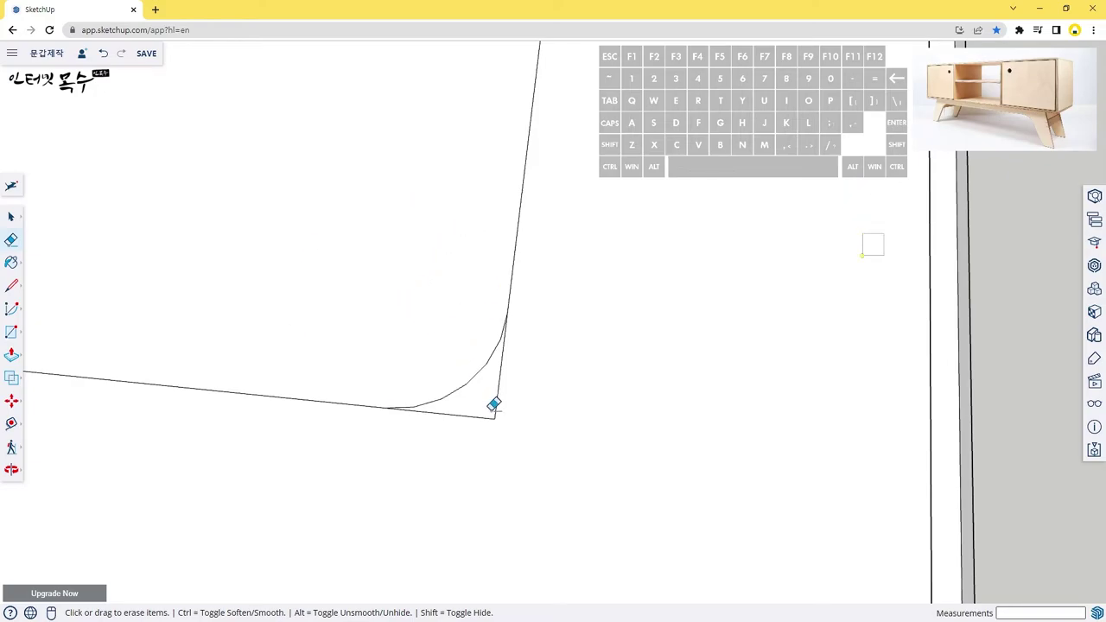
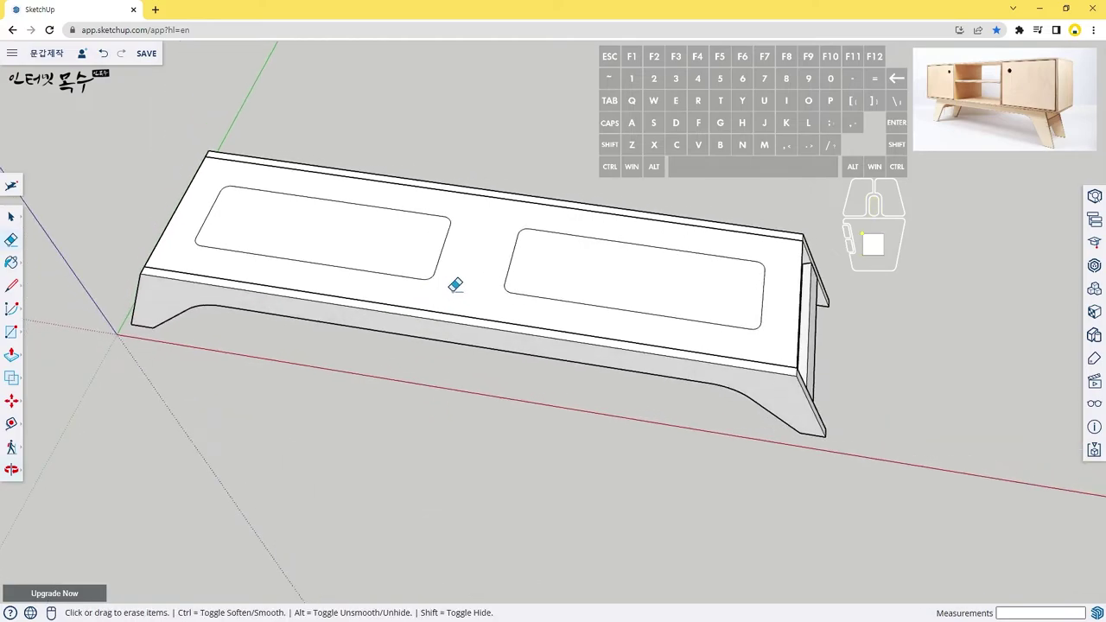
Push/Pull the left rounded rectangle face down through the top panel to cut the opening.
key(p)
key(p)
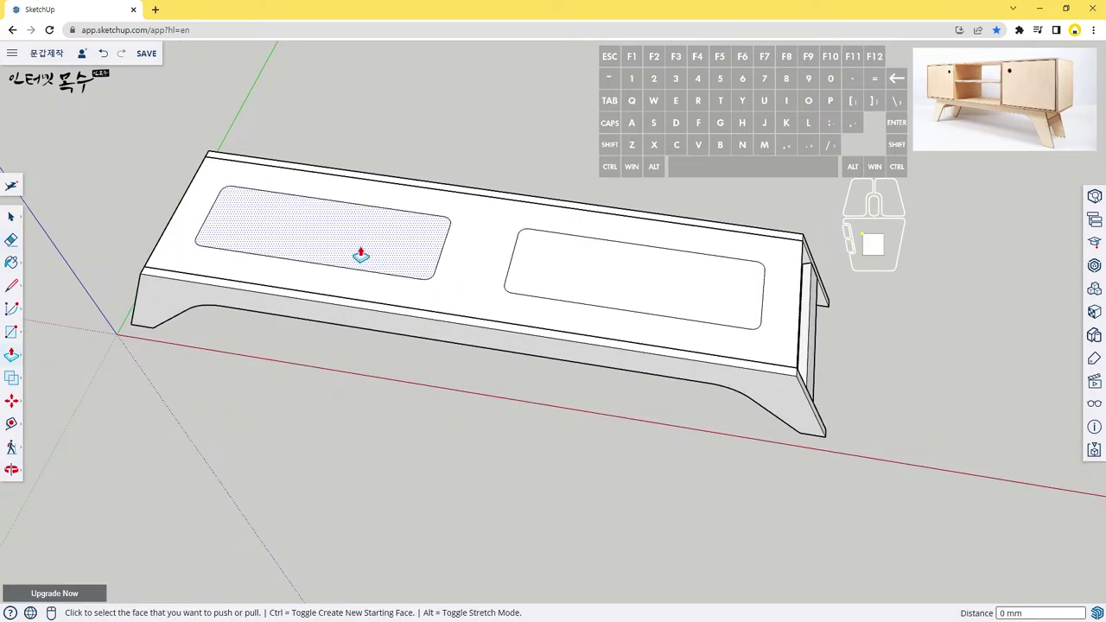
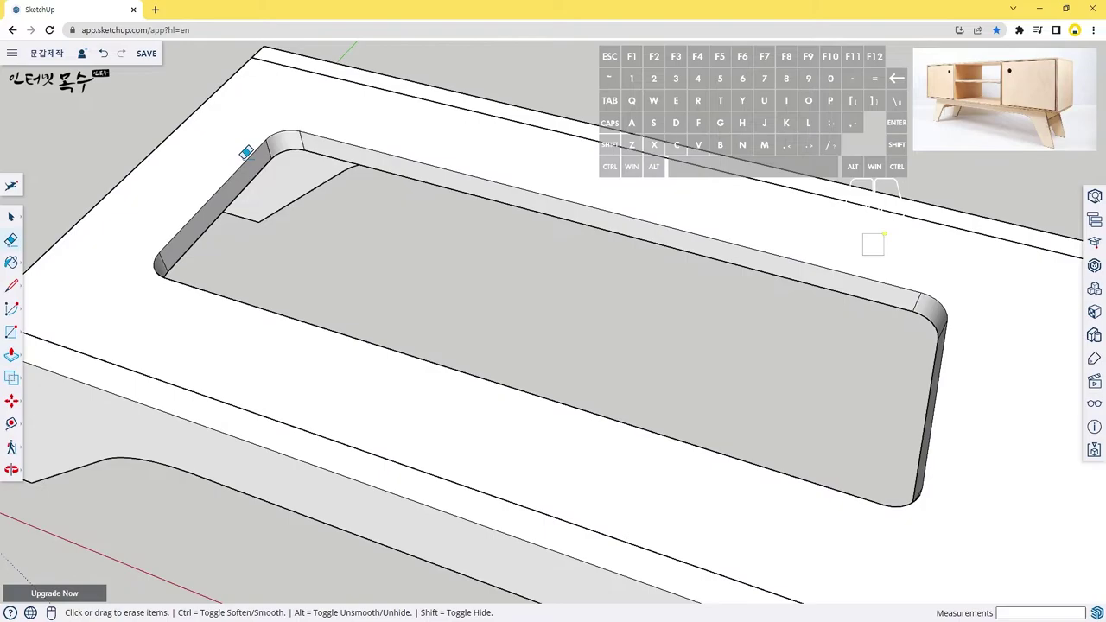
click(278, 143)
click(307, 136)
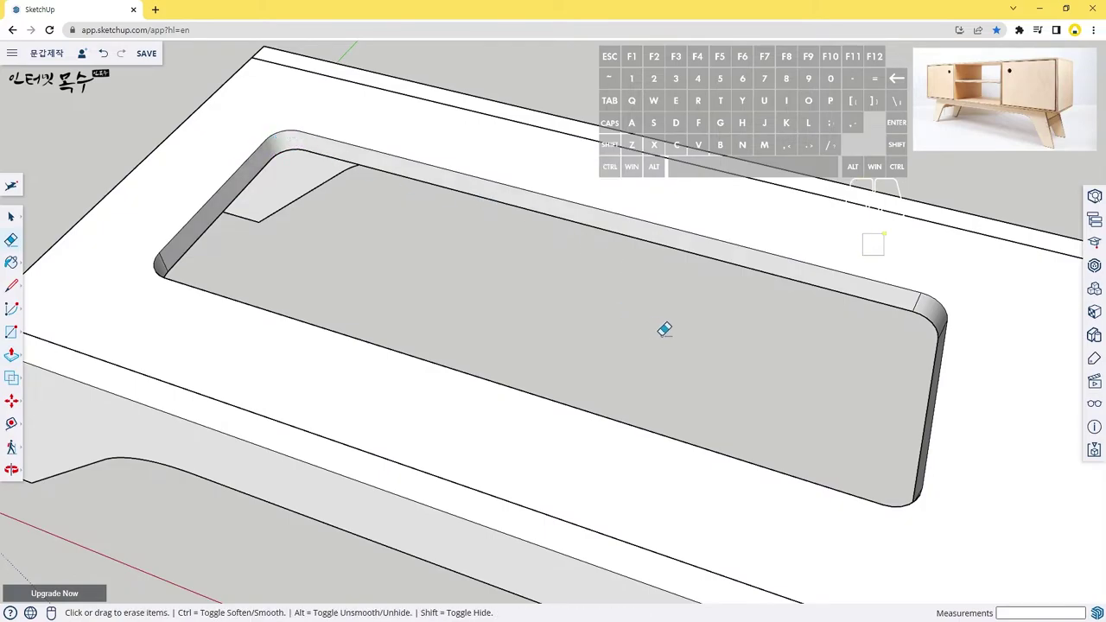
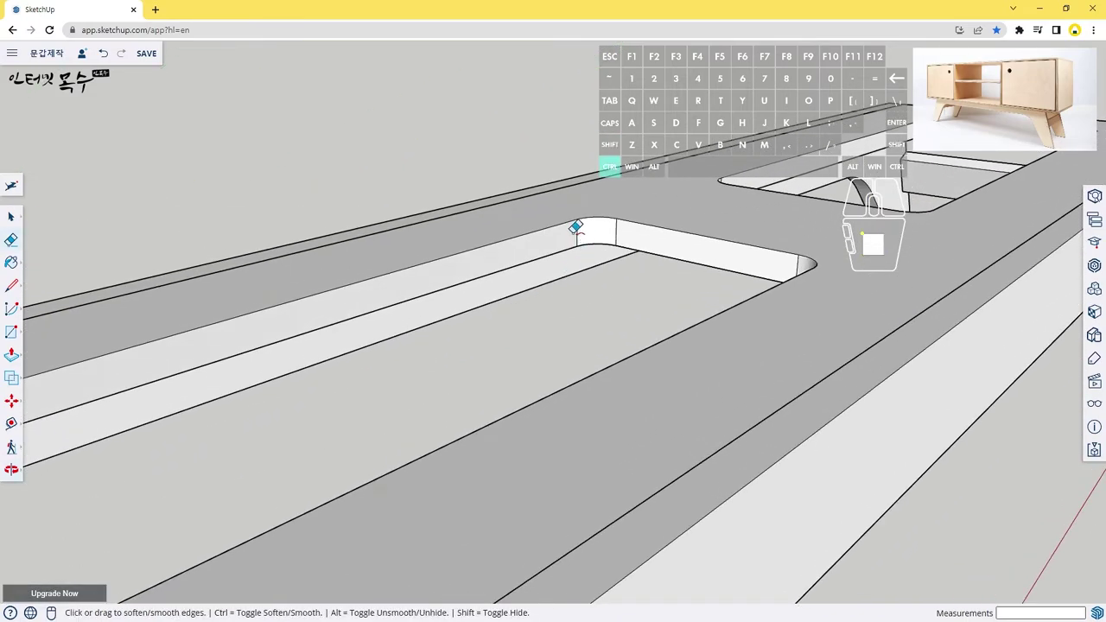
Try hiding a seam line on the curved recess wall, then undo the attempts.
drag(581, 227, 595, 227)
click(619, 225)
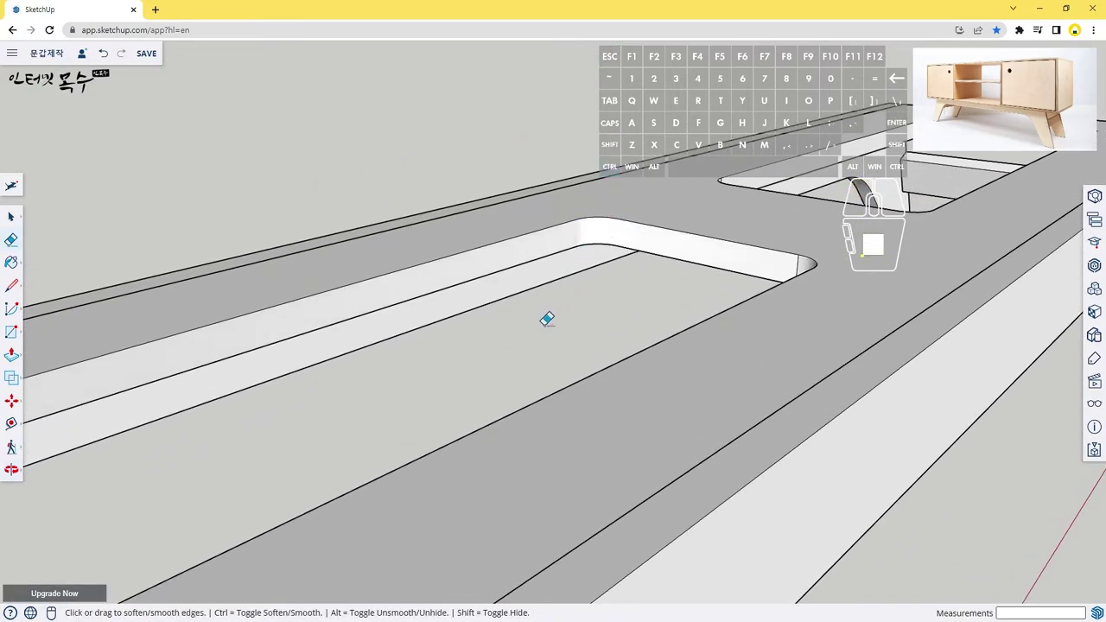
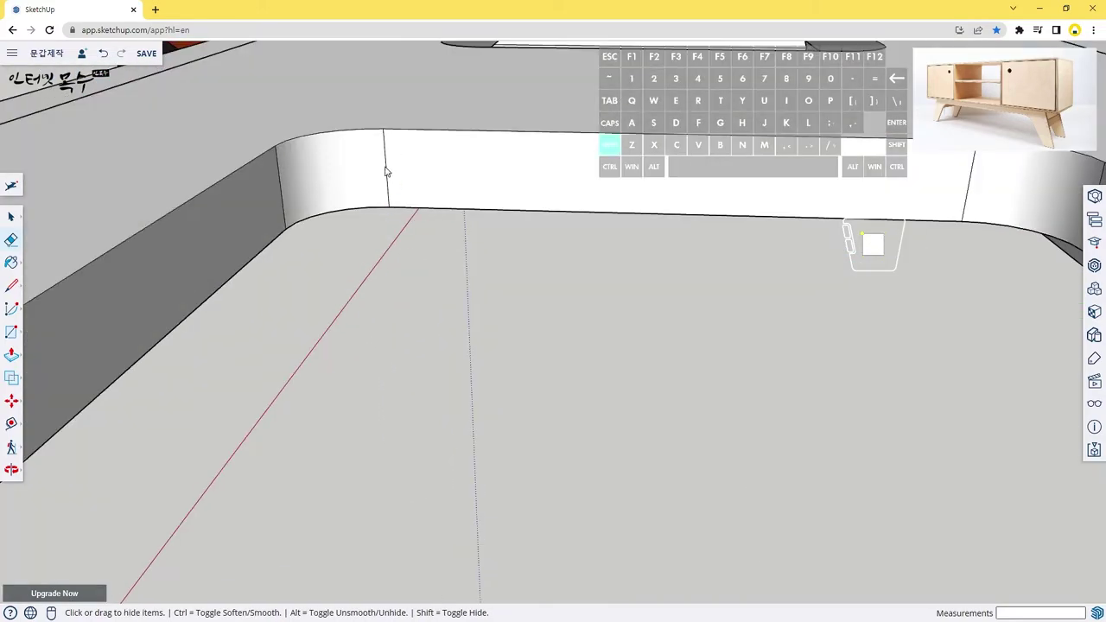
click(396, 161)
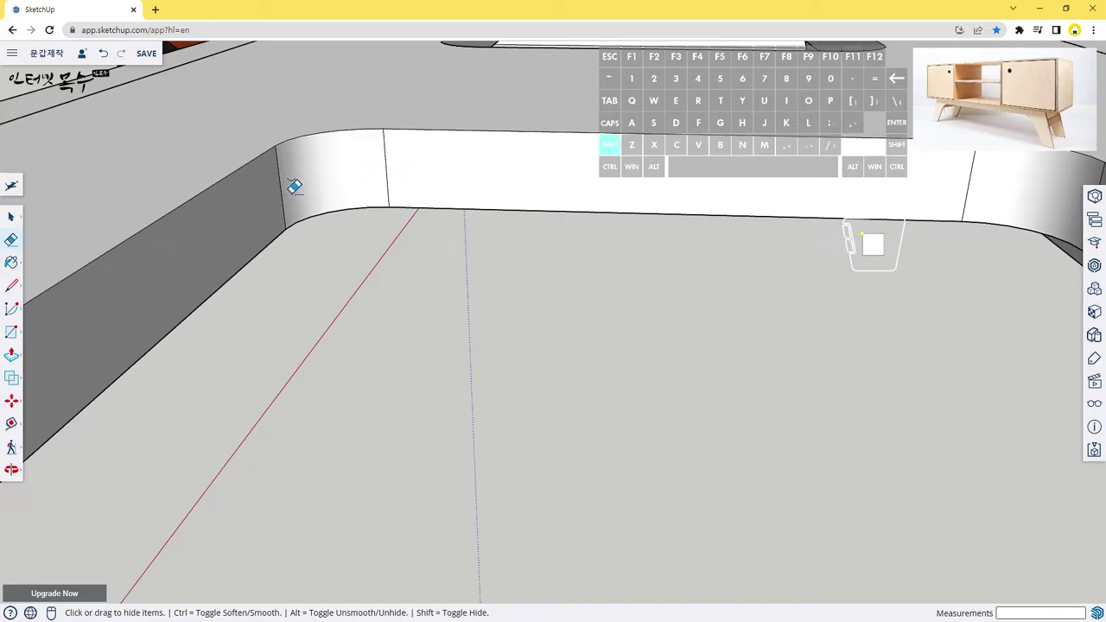
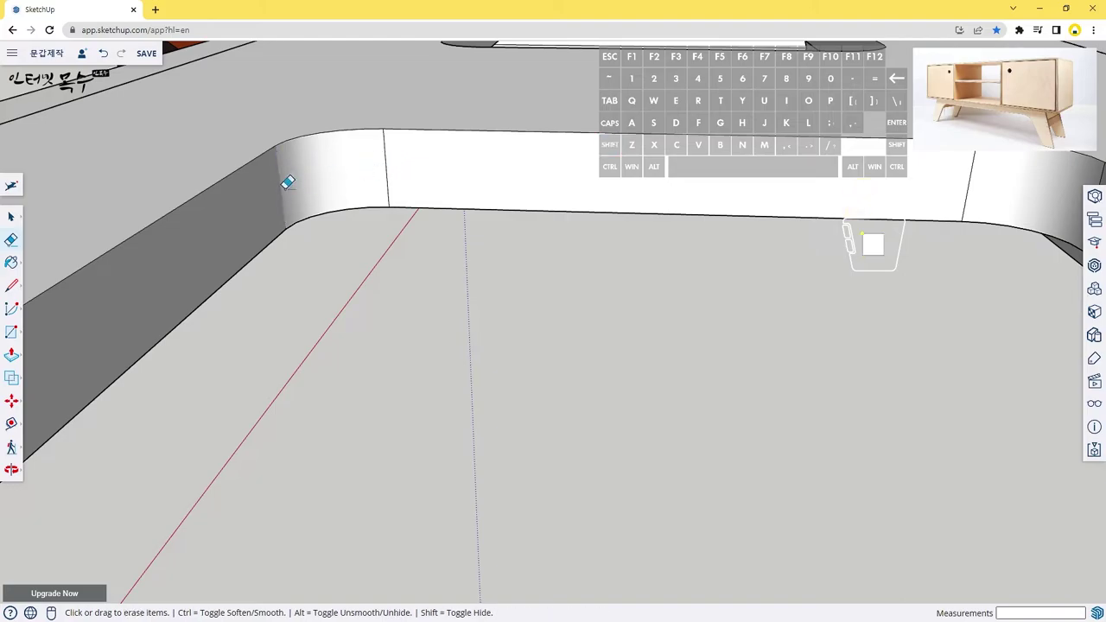
scroll(up, 3)
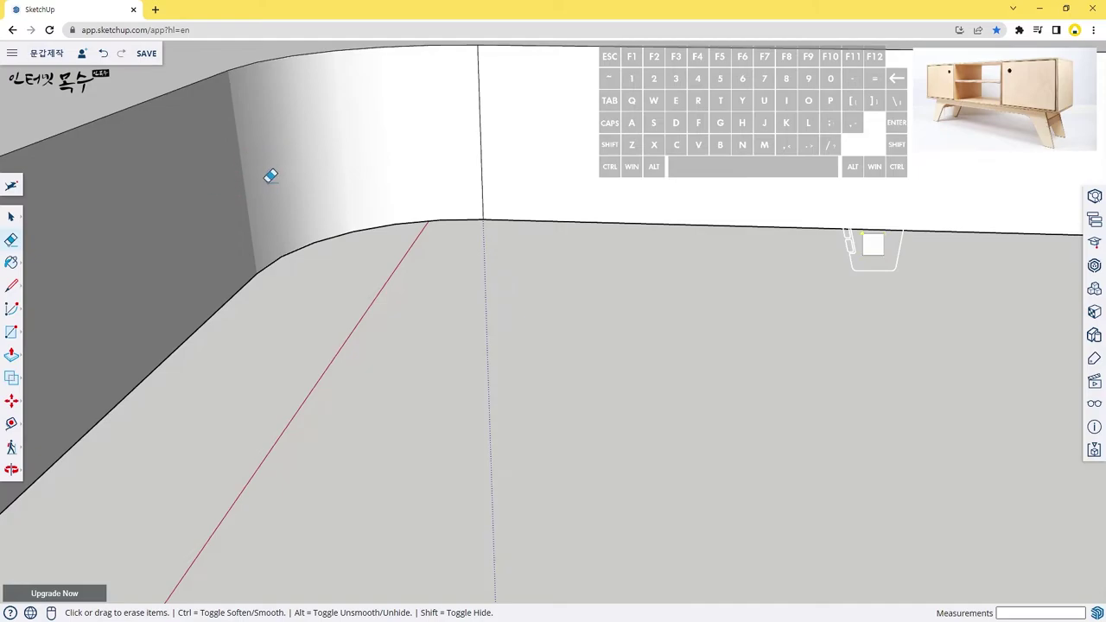
key(ctrl+z)
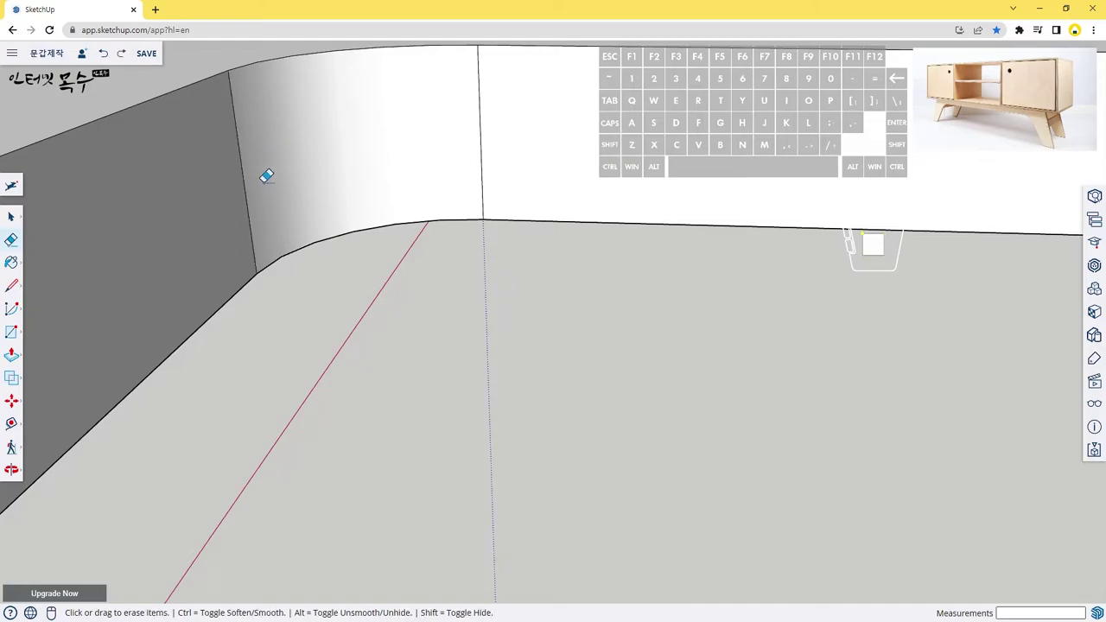
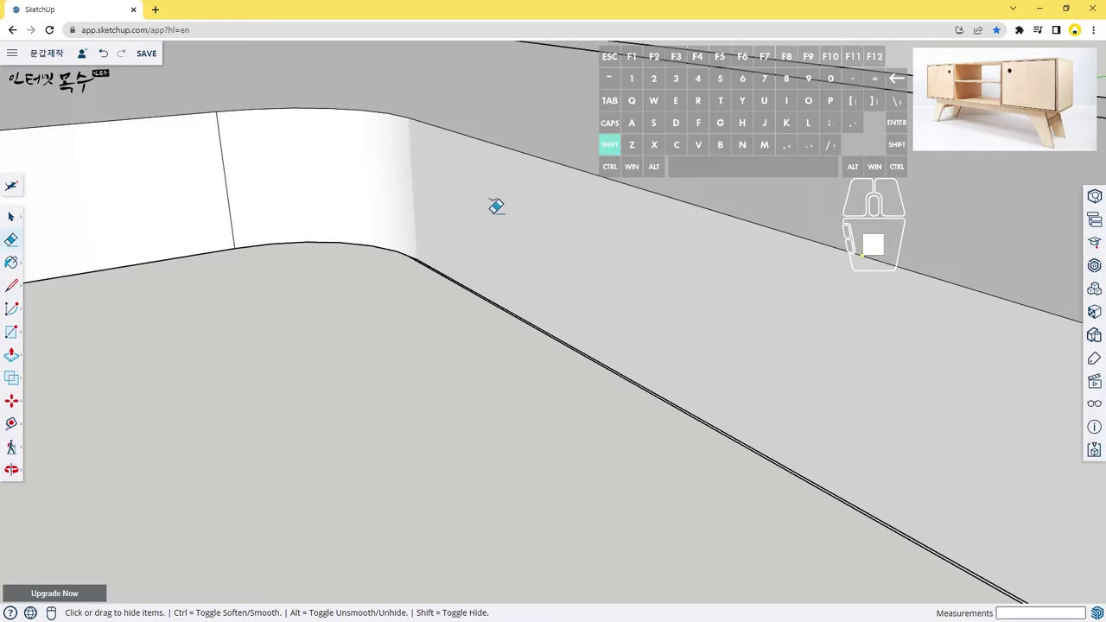
middle_click(395, 206)
scroll(up, 3)
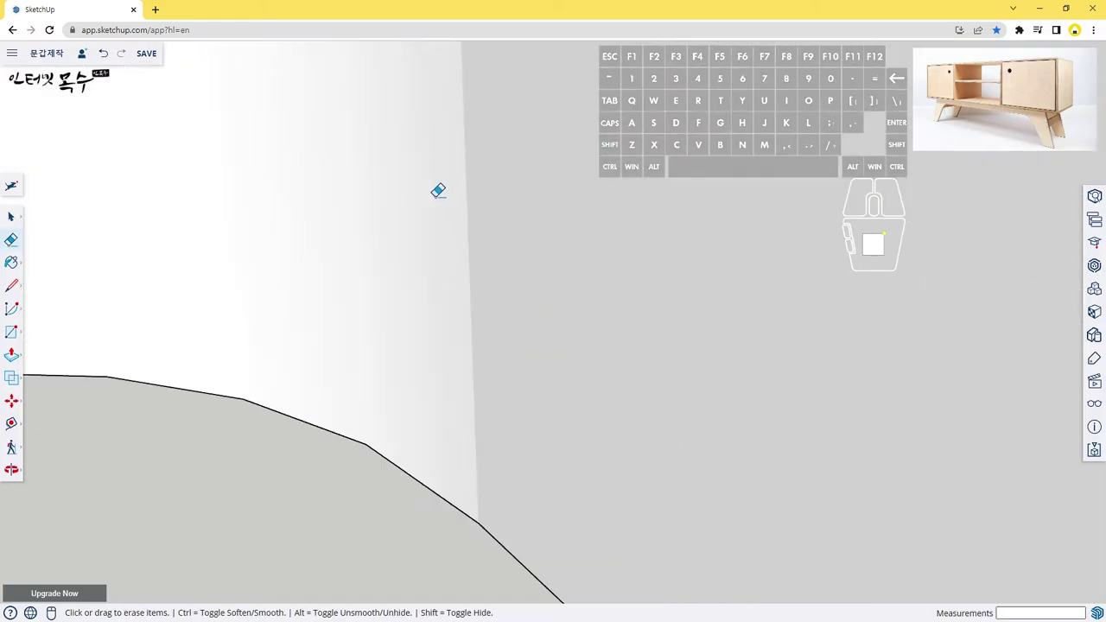
scroll(down, 3)
middle_click(444, 198)
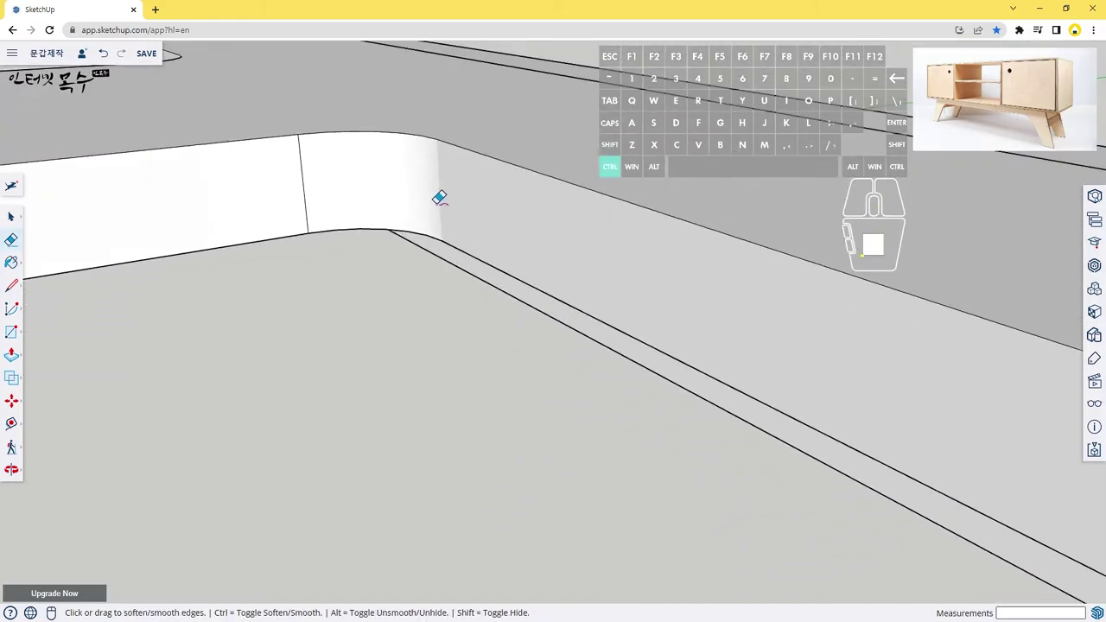
key(ctrl+z)
Soften the segment lines on the curved recess walls with Ctrl+Eraser for seamless rounded corners.
click(447, 180)
scroll(up, 3)
scroll(down, 3)
middle_click(438, 195)
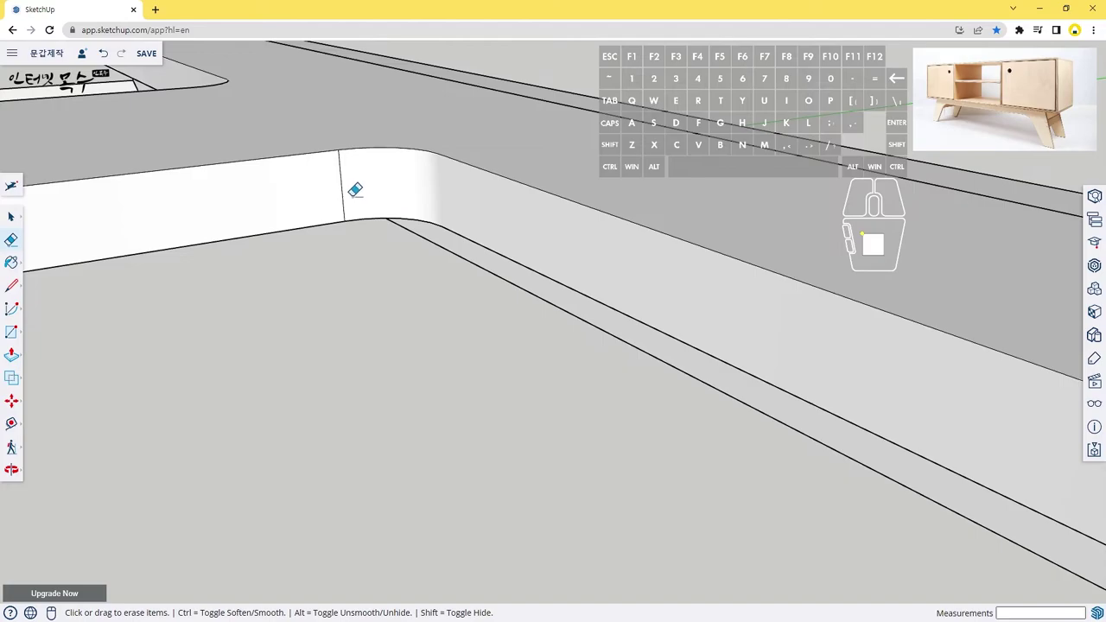
click(350, 182)
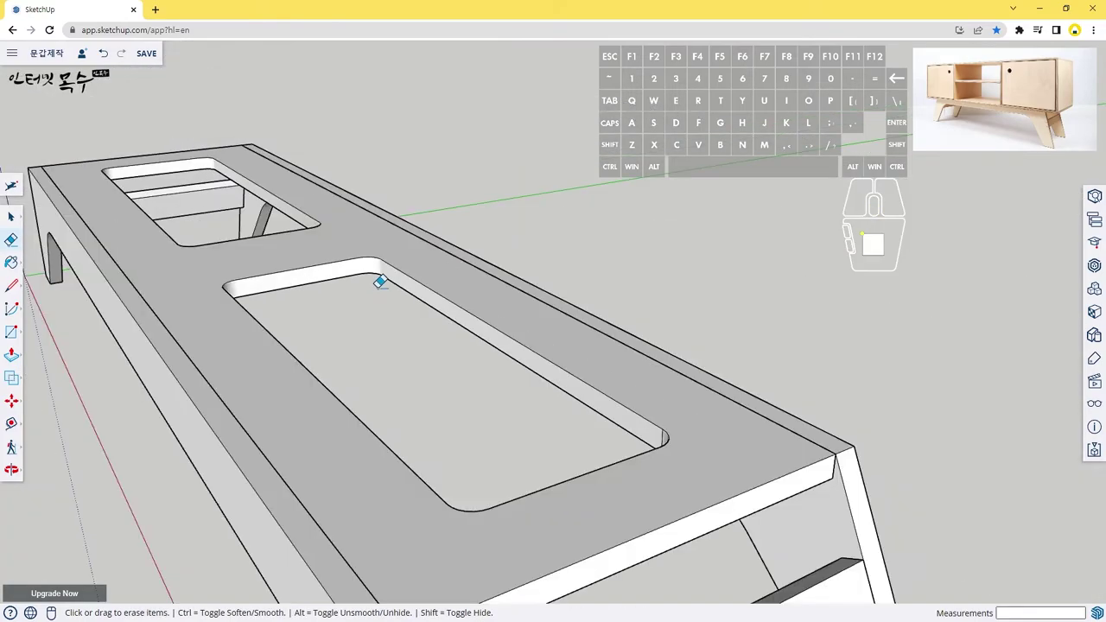
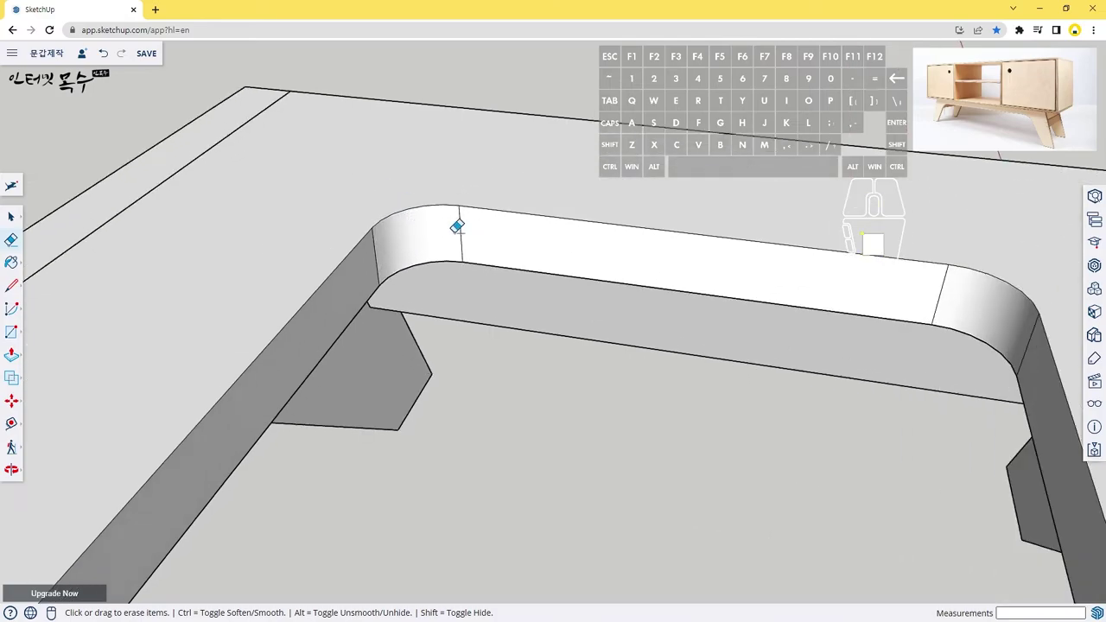
click(465, 226)
click(387, 250)
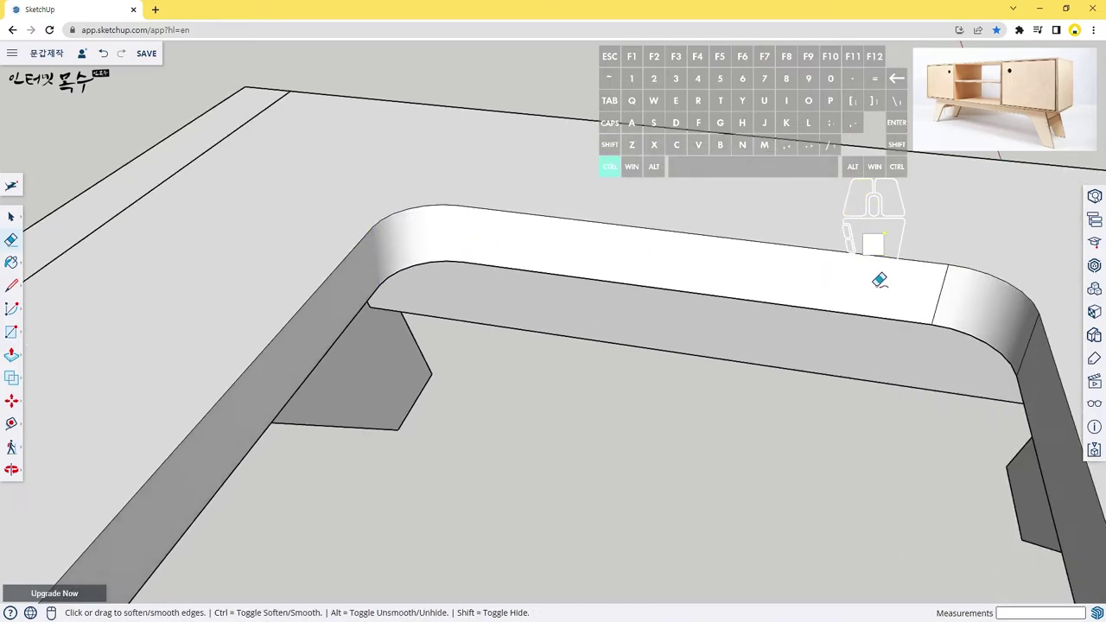
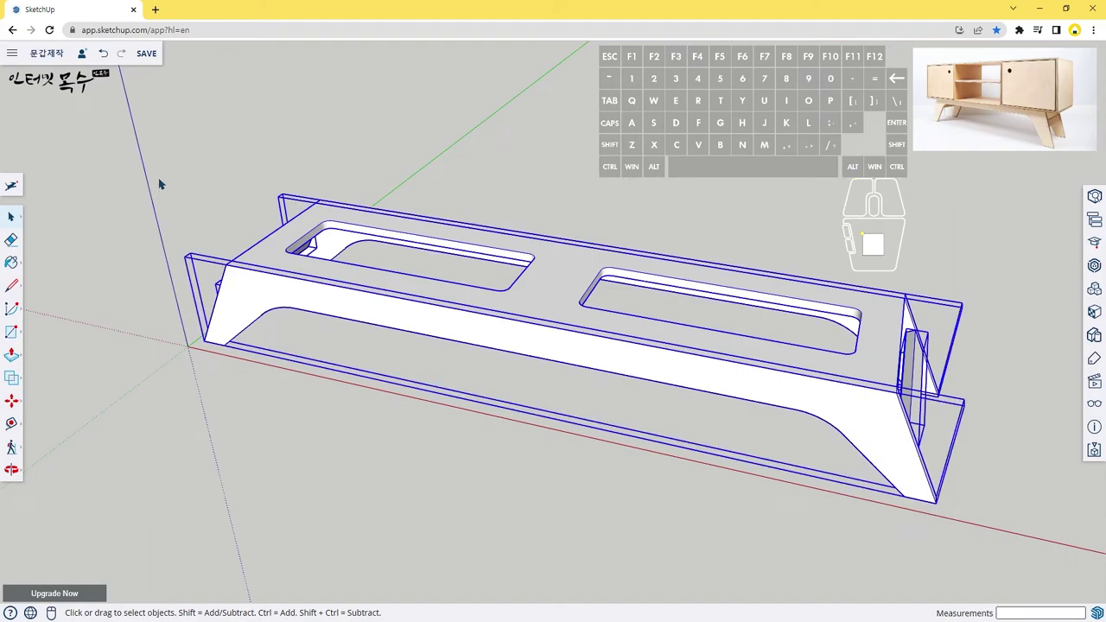
Group the angled-leg base under the cabinet body and switch to the Paint Bucket.
key(g)
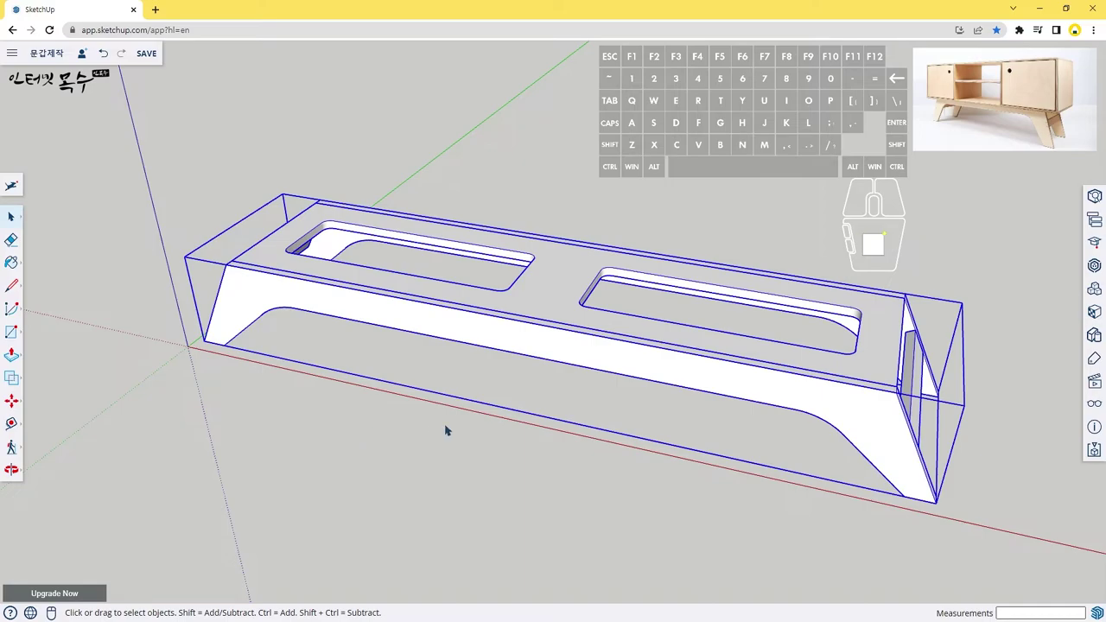
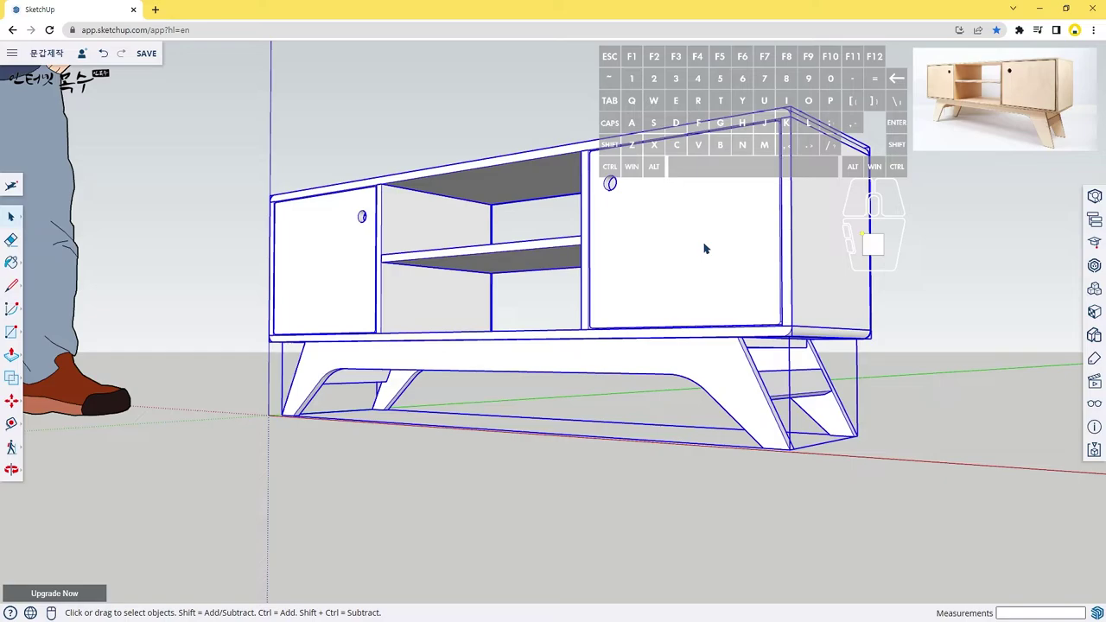
key(g)
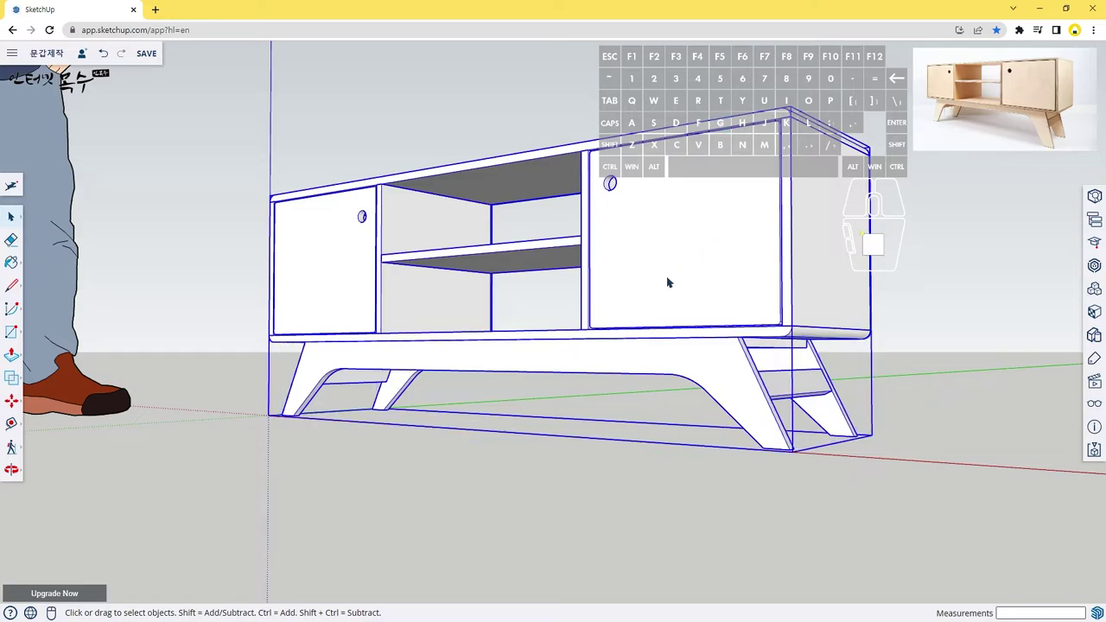
key(b)
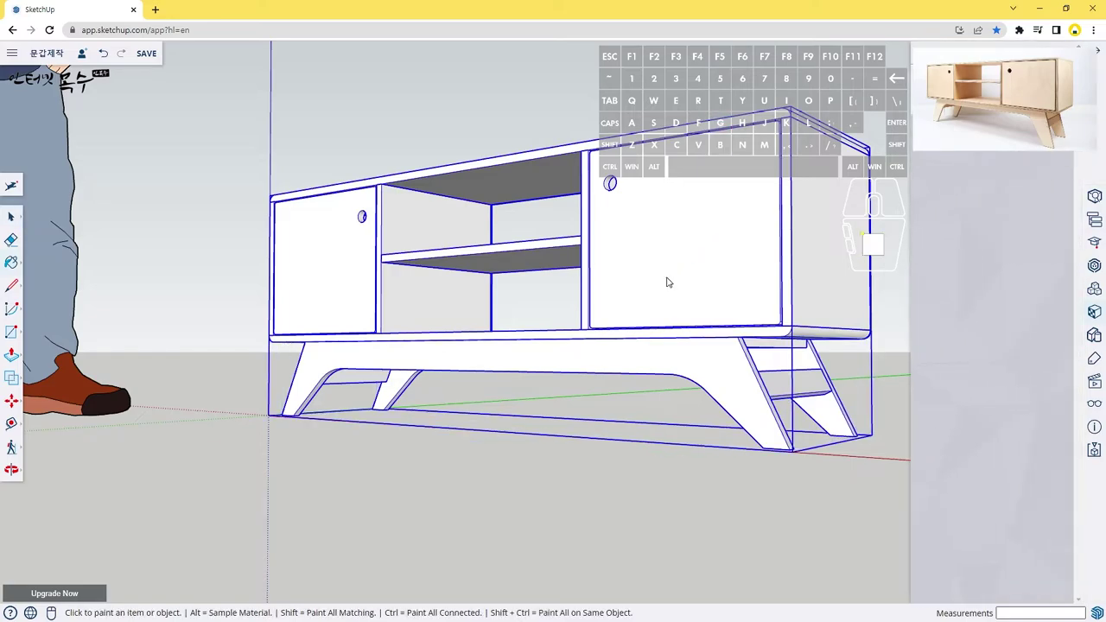
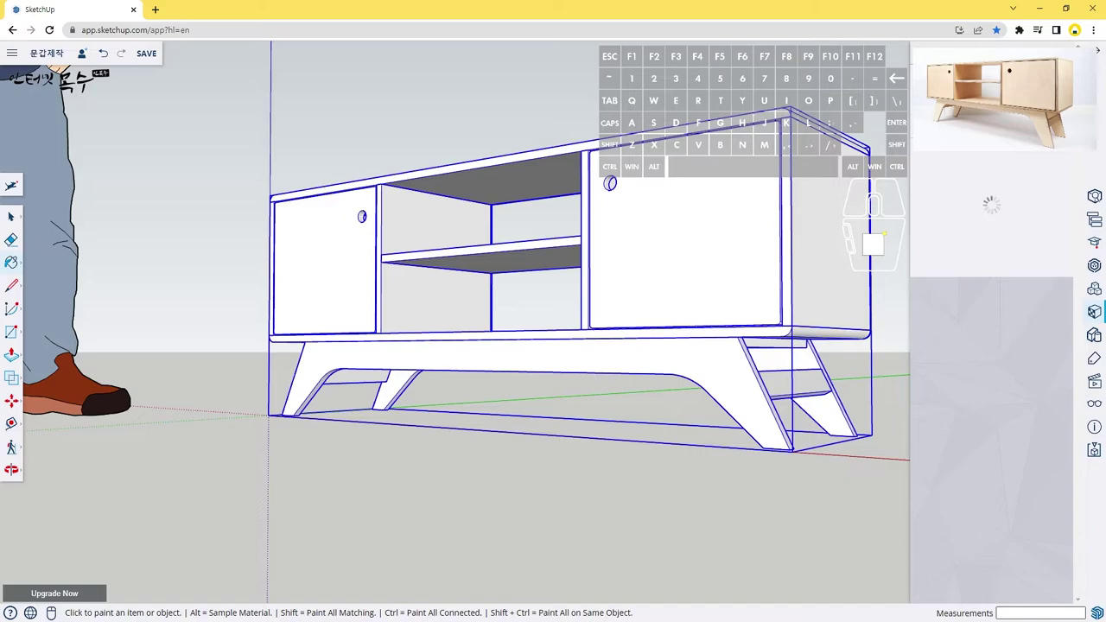
Browse the Materials library to the Wood category and pick a wood texture swatch.
scroll(down, 3)
click(962, 594)
scroll(down, 3)
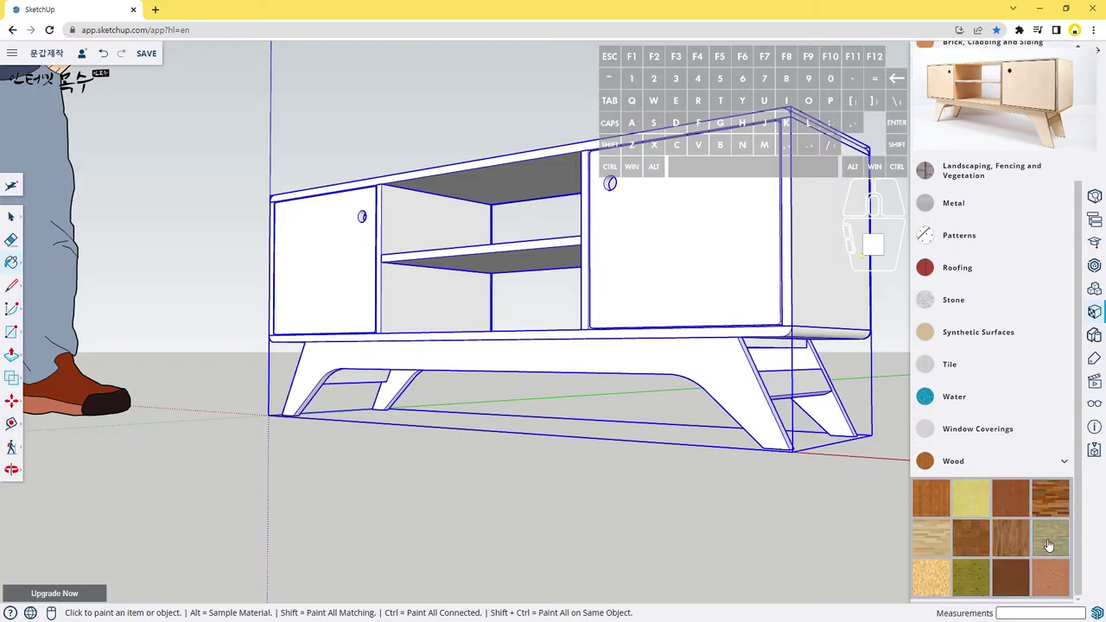
click(1046, 549)
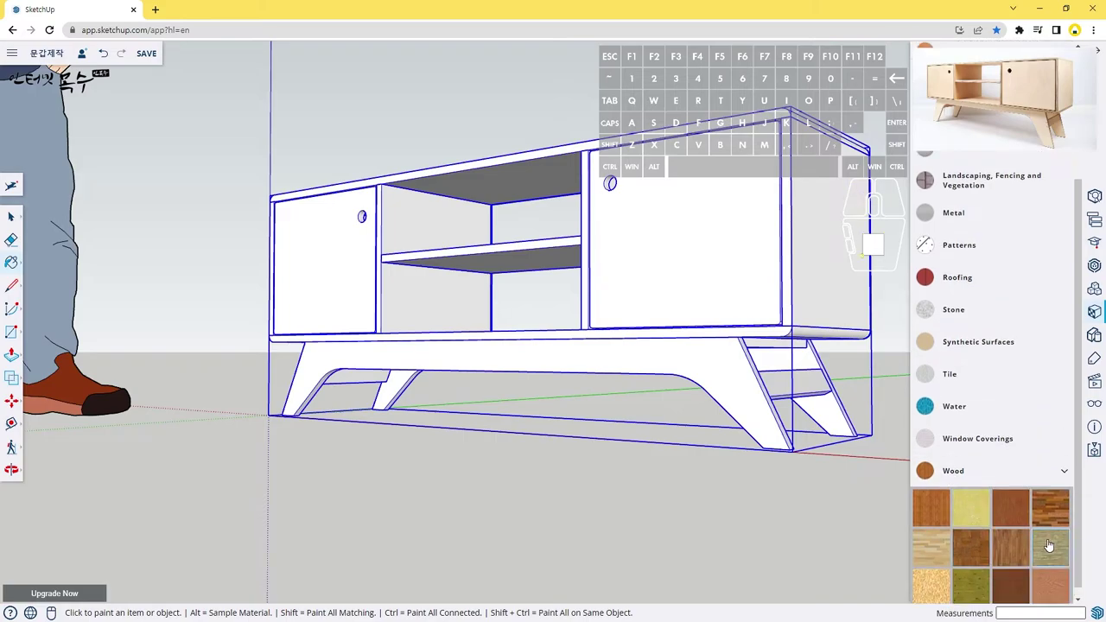
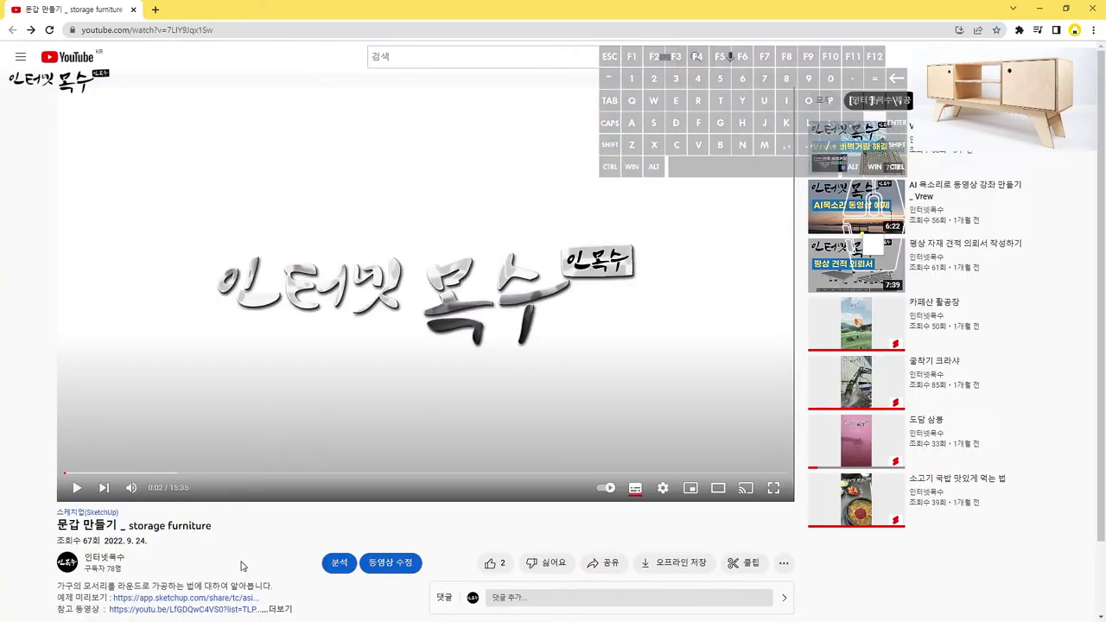
Open the app.sketchup.com example preview link from the video description in a new tab.
middle_click(244, 568)
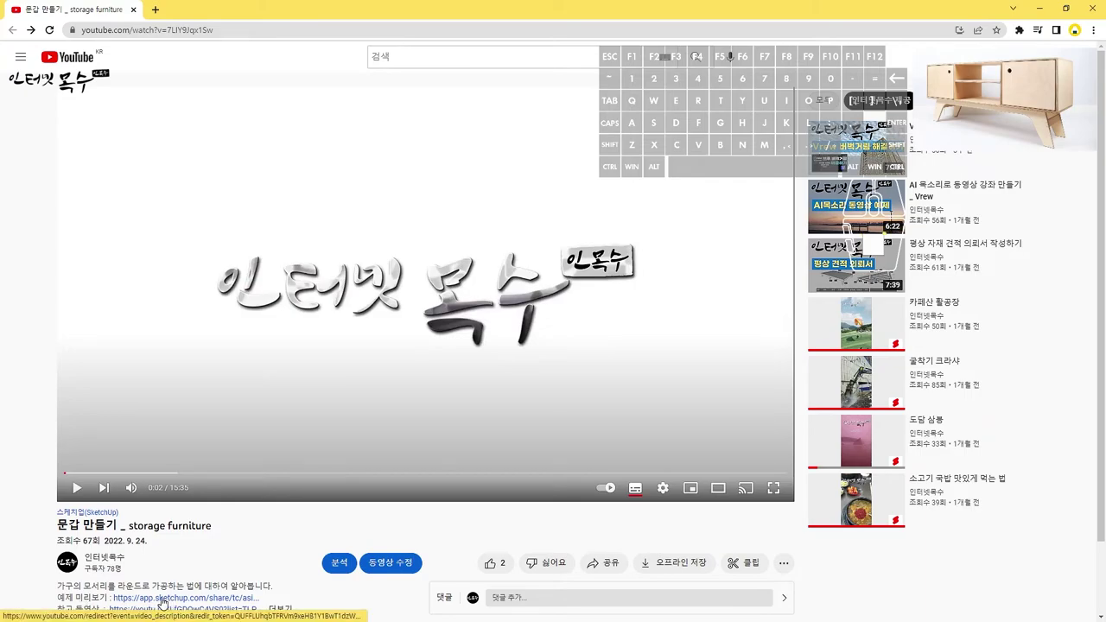
Switch to the new tab to load the shared finished sideboard model preview.
click(157, 605)
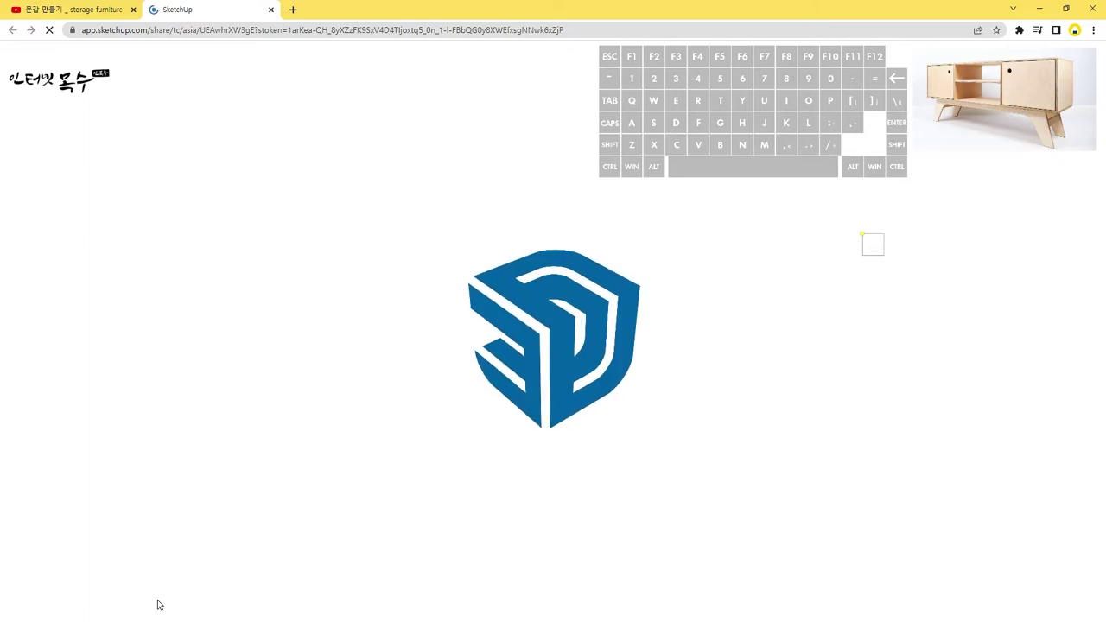
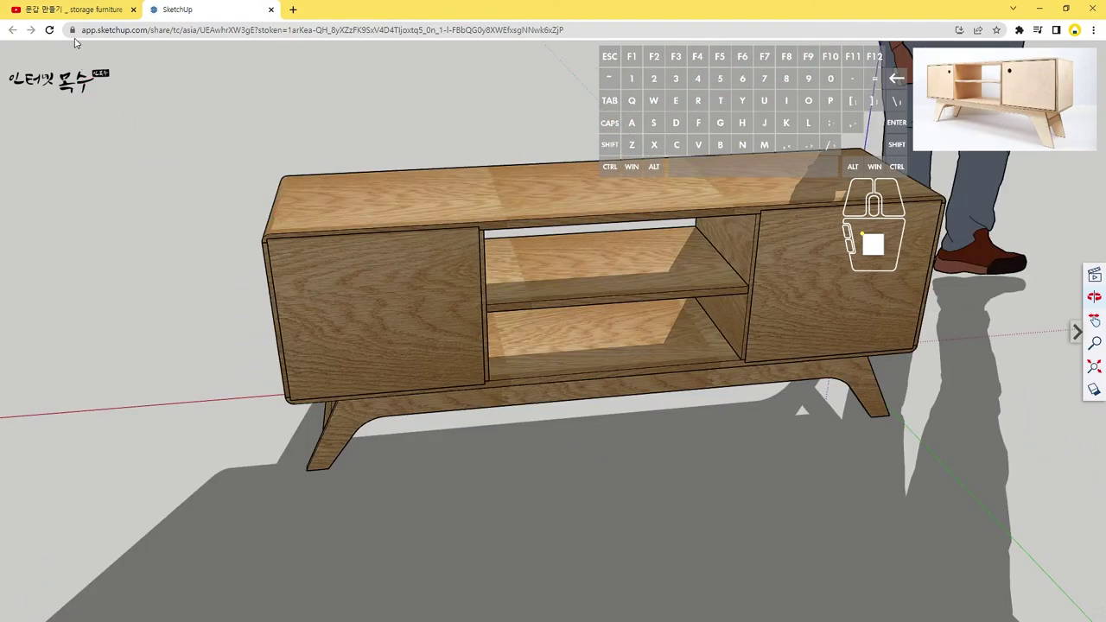
Return to the YouTube tutorial video tab.
click(63, 11)
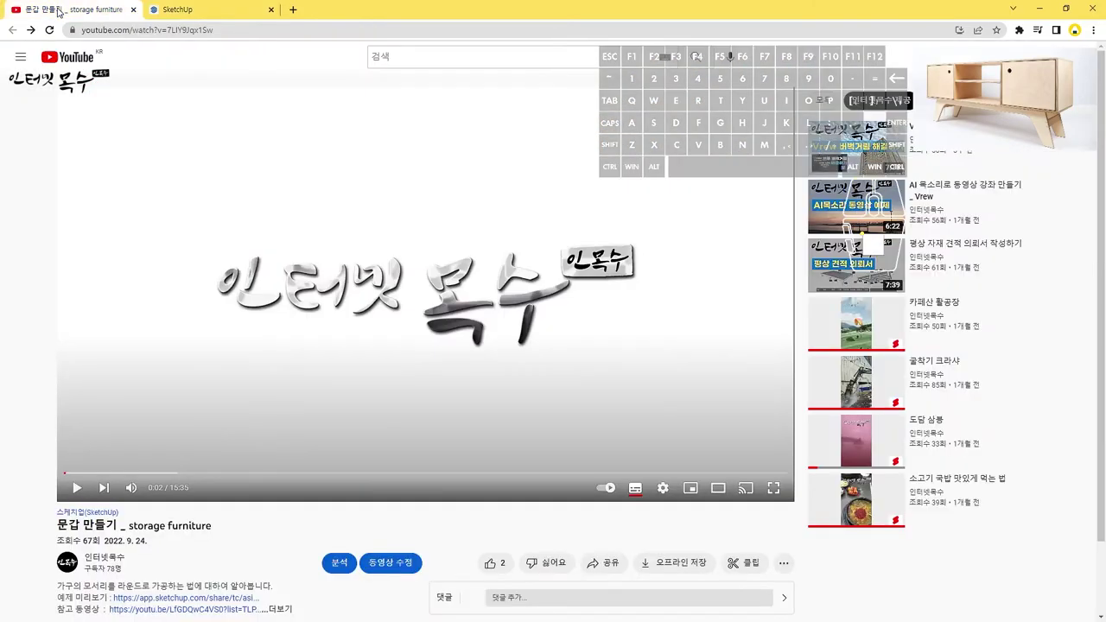
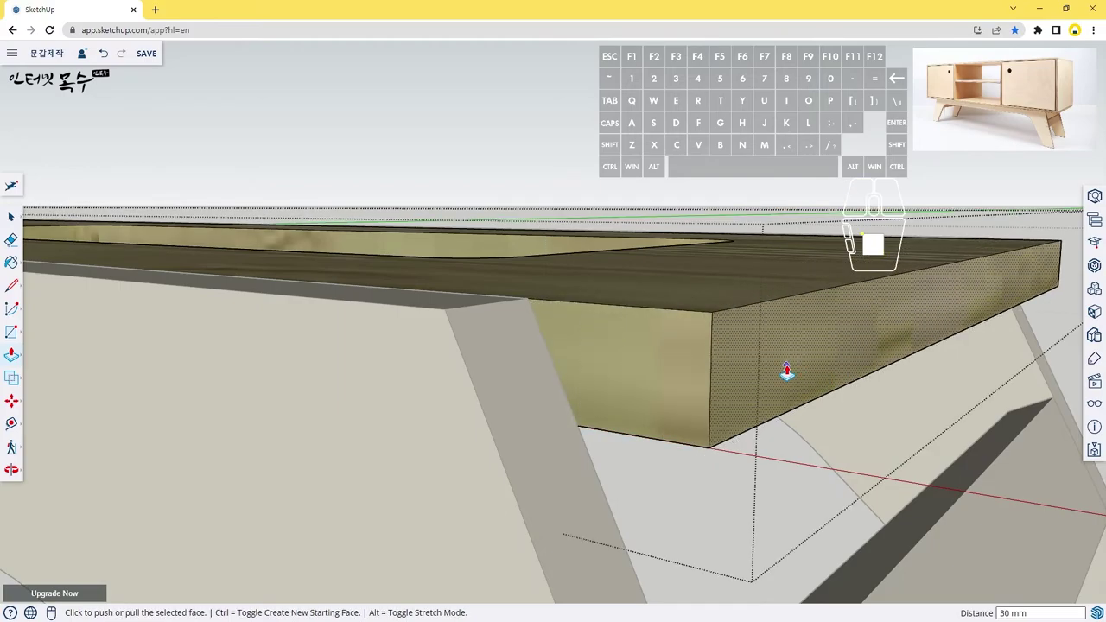
Pull the base frame end faces outward 30 mm and 37 mm to form thicker end blocks.
key(l)
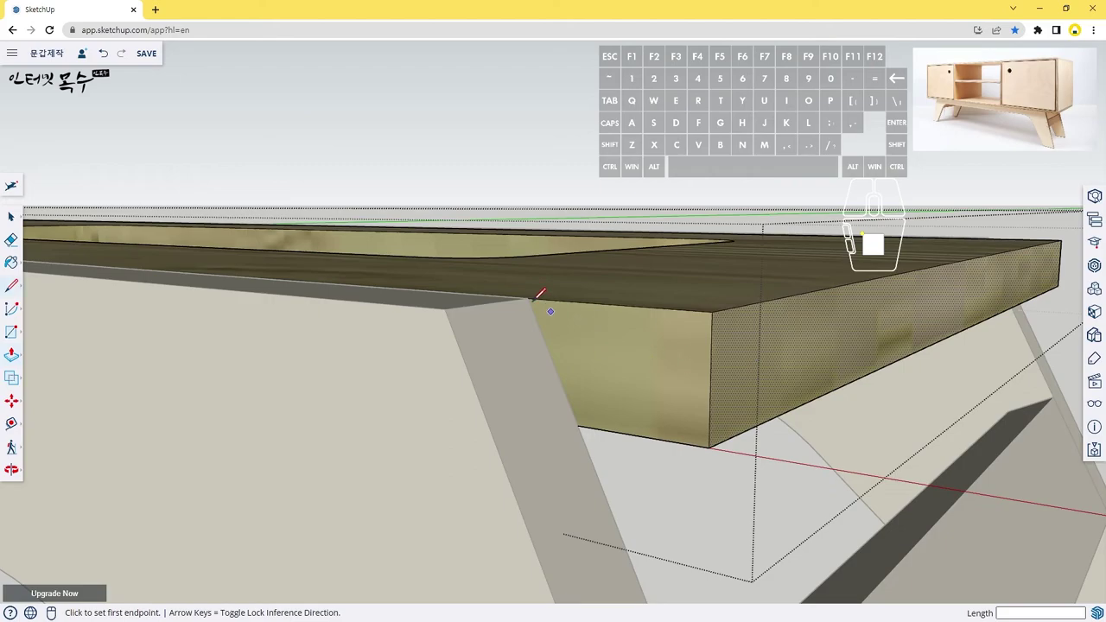
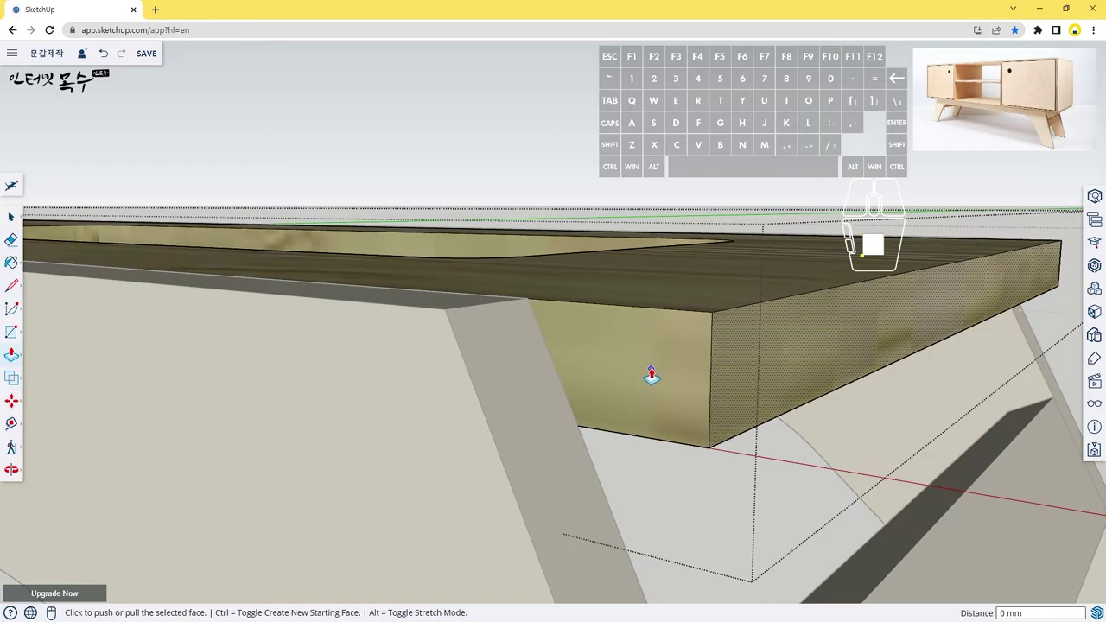
key(space)
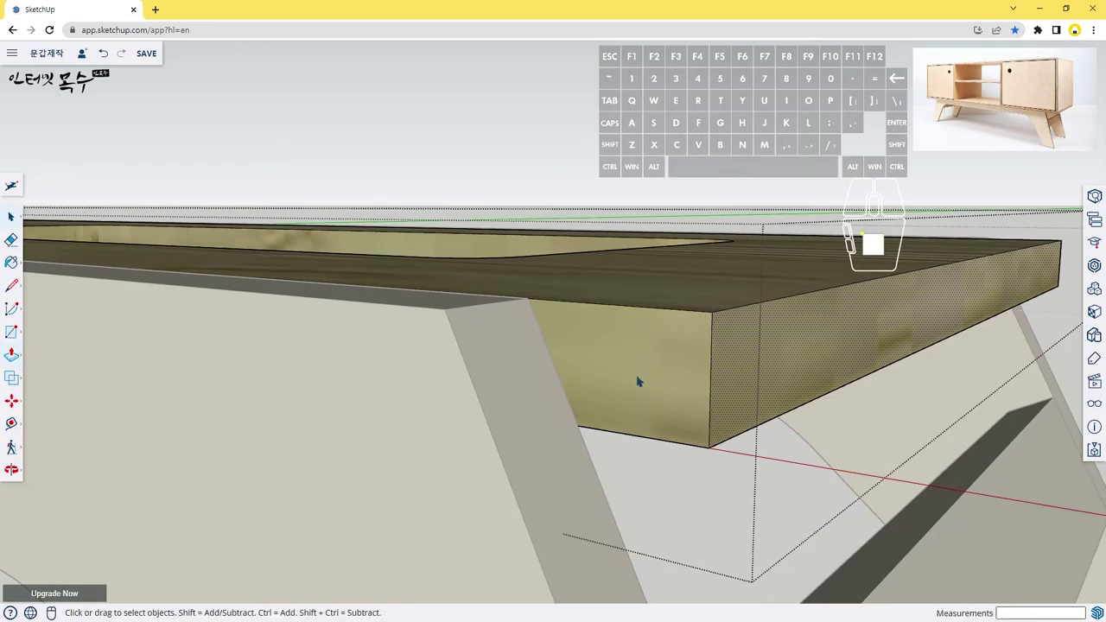
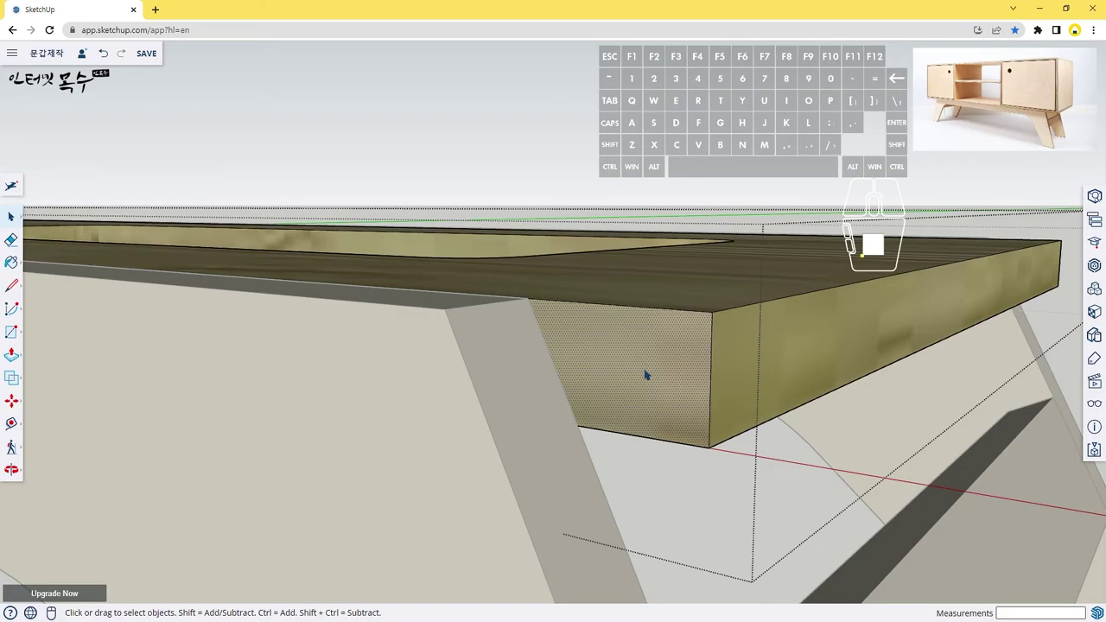
key(p)
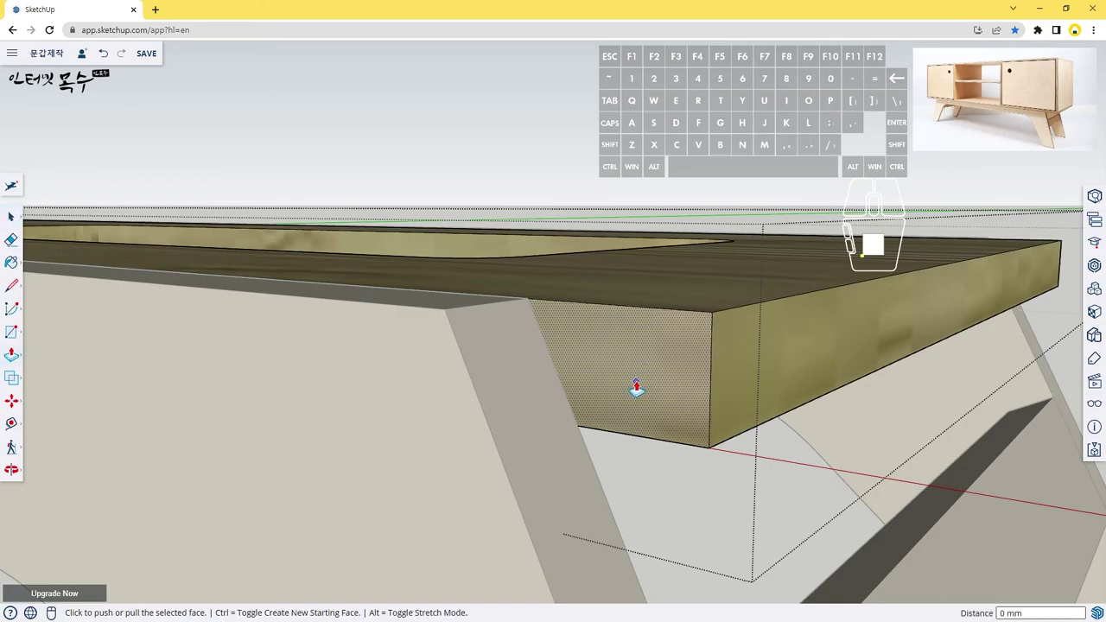
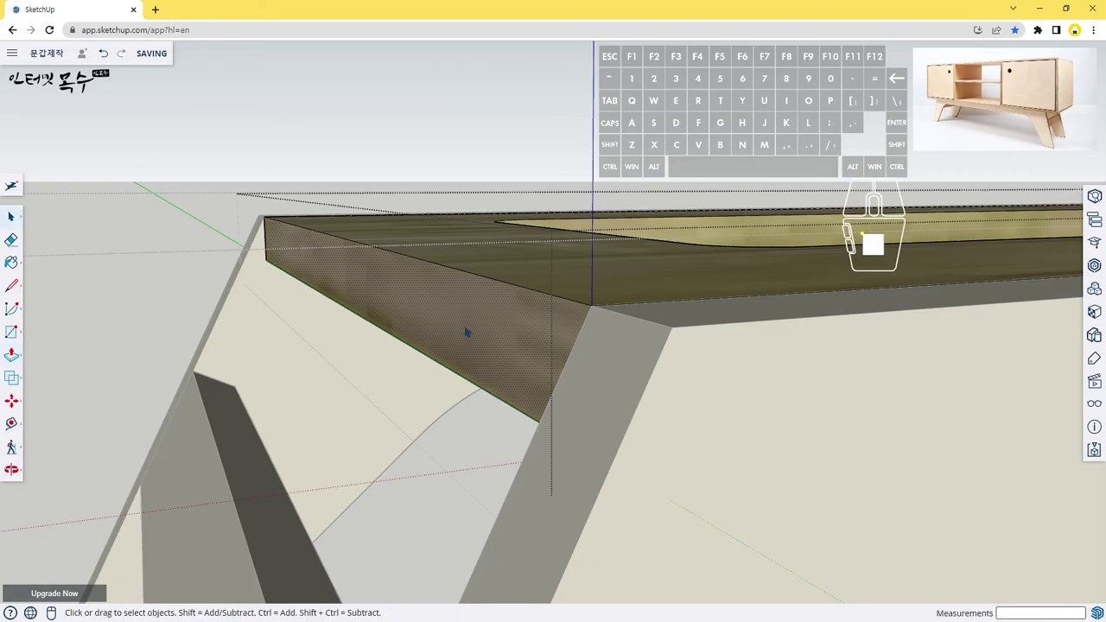
key(p)
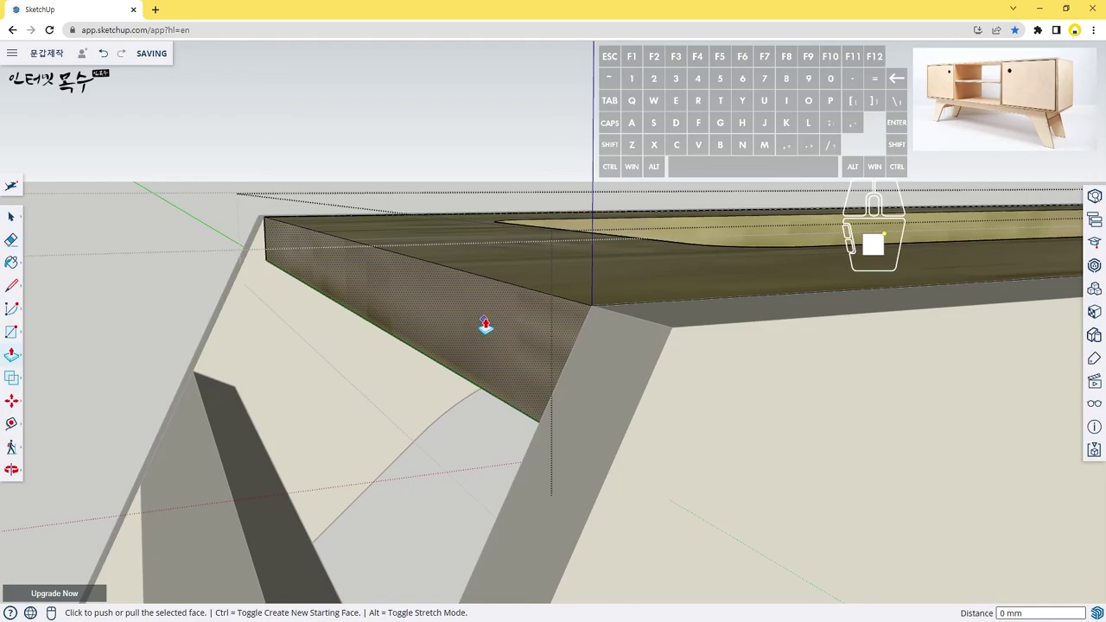
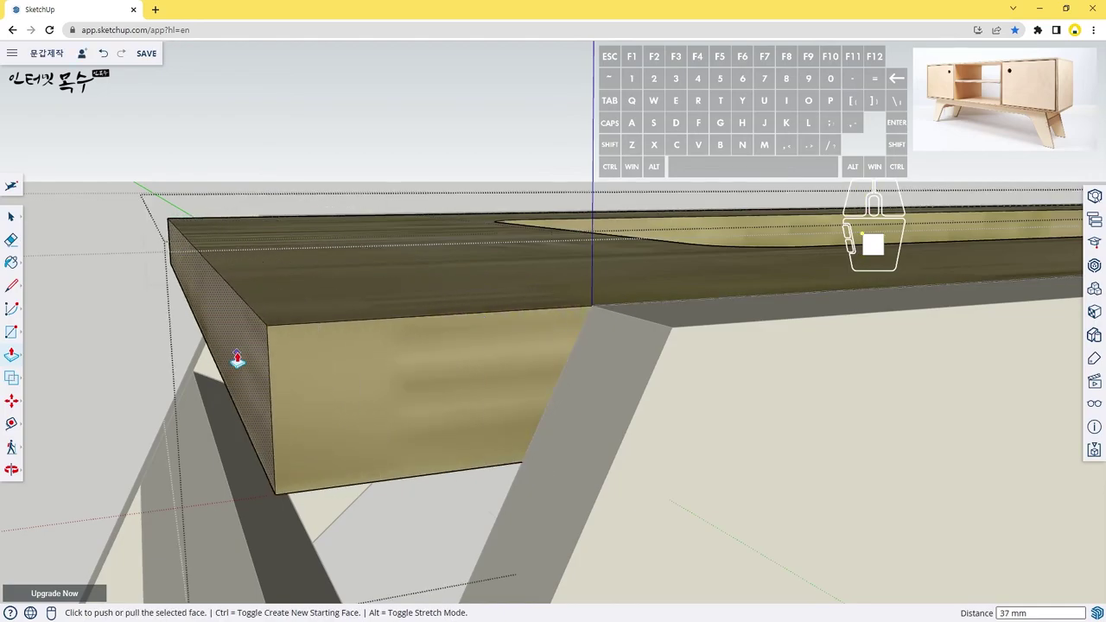
key(l)
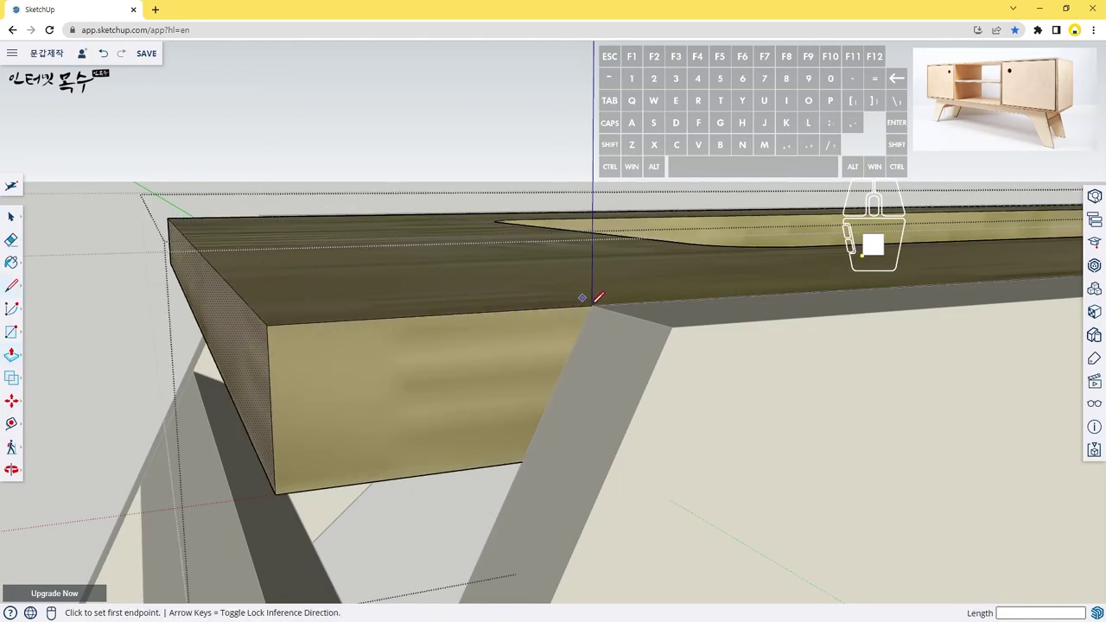
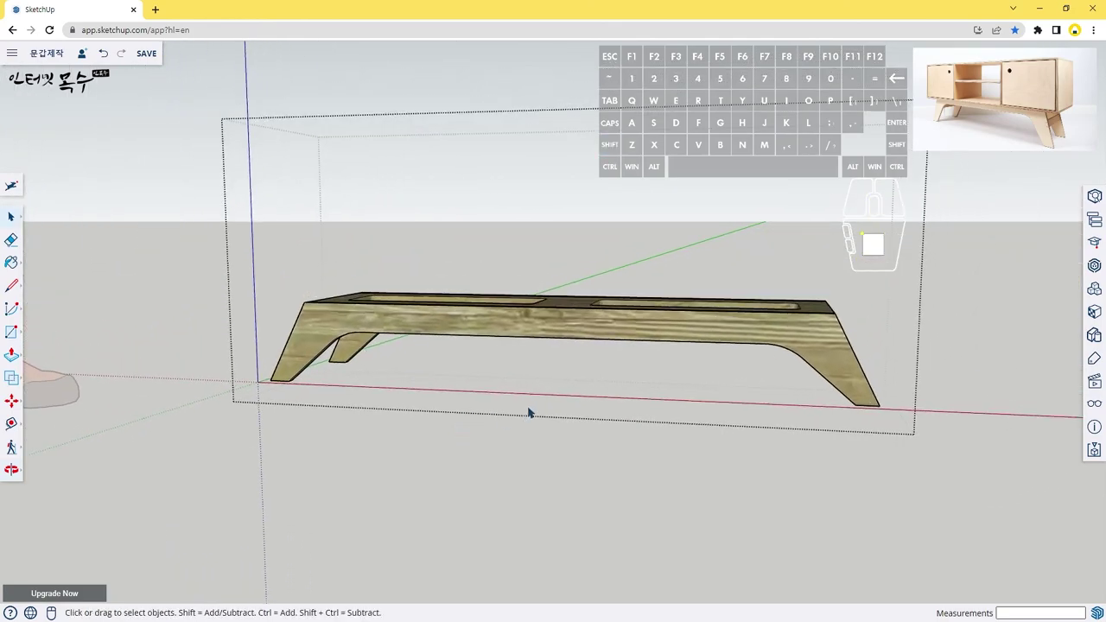
Unhide the cabinet body so it sits back on top of the leg base.
key(shift+h)
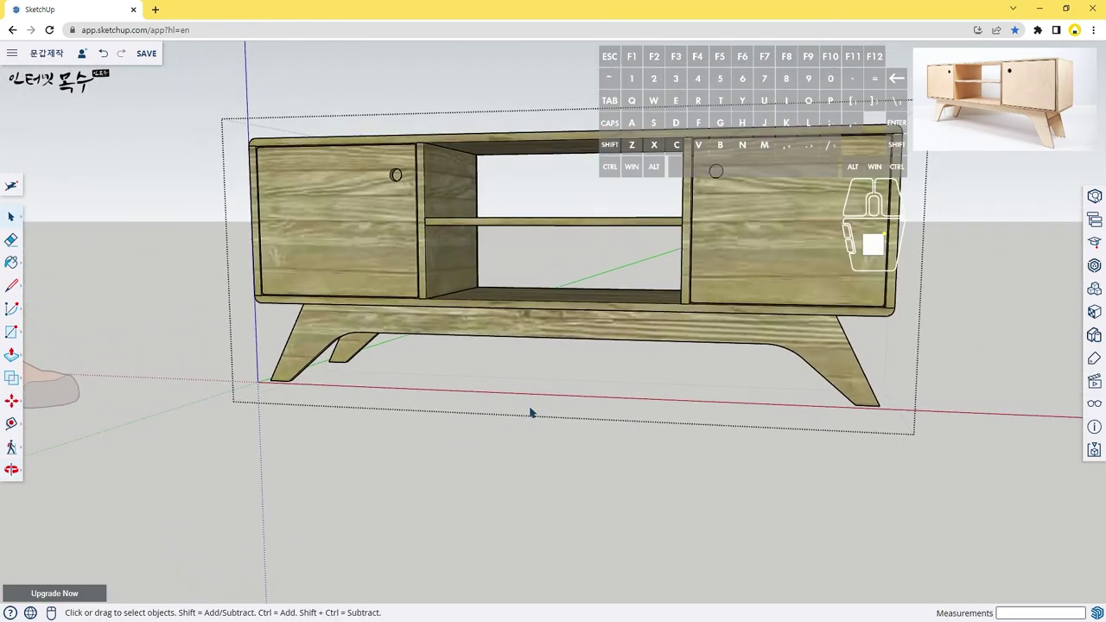